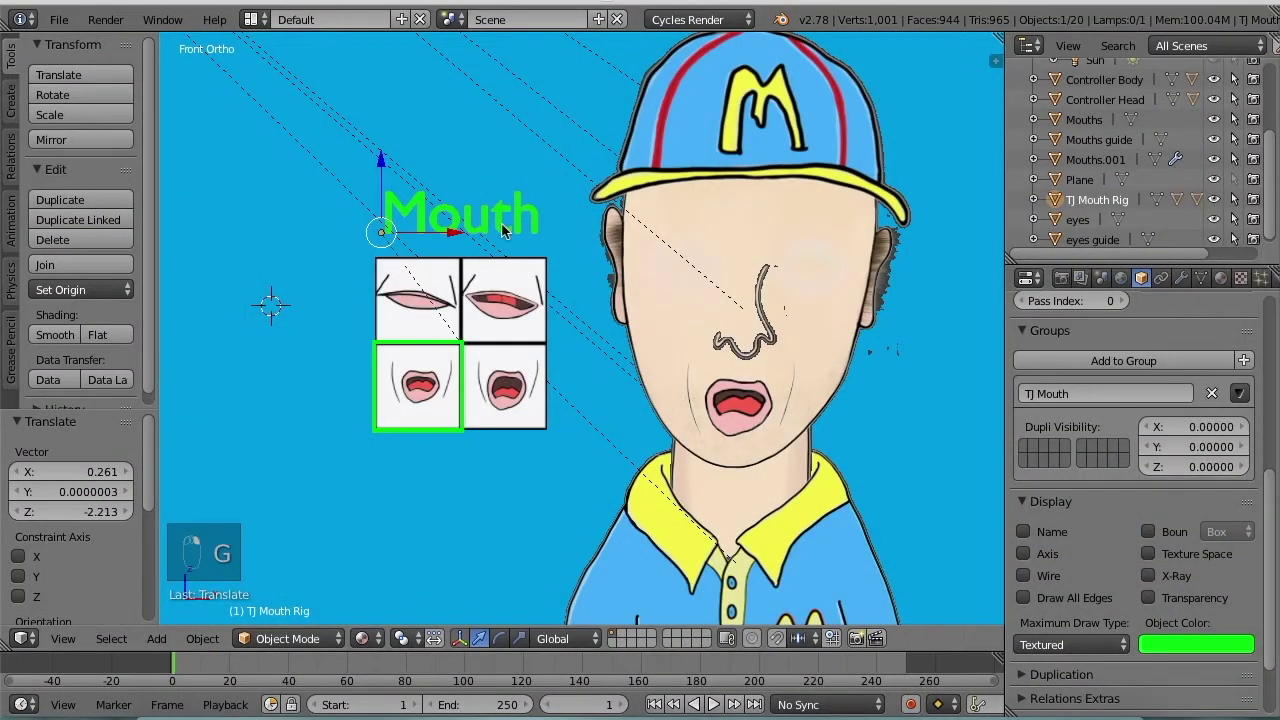
# - Slide the green selector frame across the mouth tiles to preview the mouth-shape swap
pyautogui.press('g')
pyautogui.moveTo(460, 220); pyautogui.dragTo(444, 338)
pyautogui.press('g')
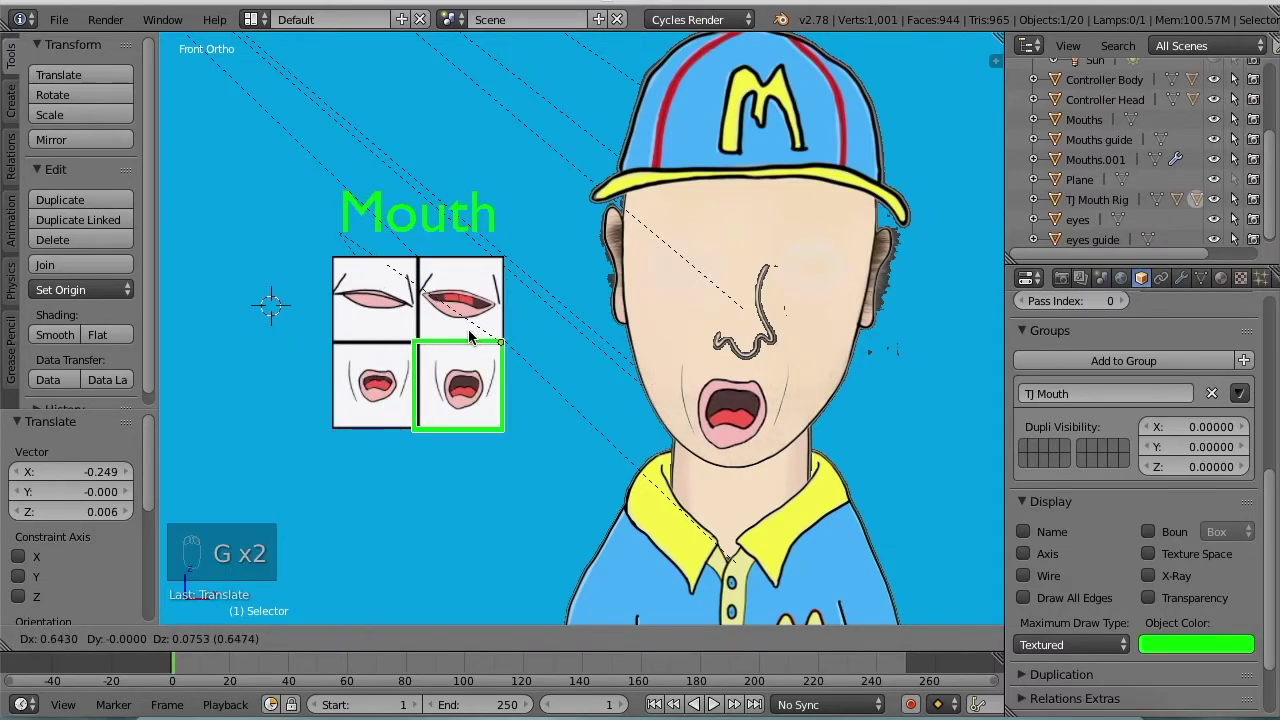
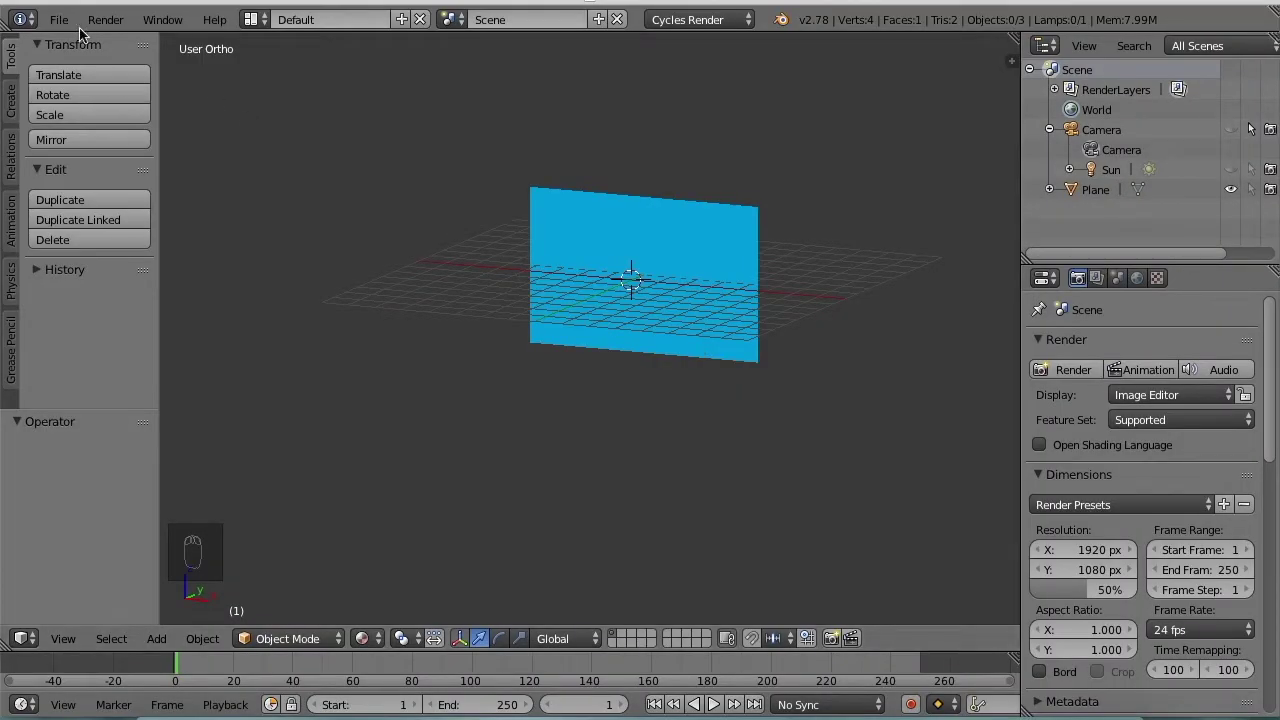
# - Import the Mouths and Mouths guide images as upright planes and view them straight on from the front
pyautogui.moveTo(79, 29); pyautogui.dragTo(343, 491)
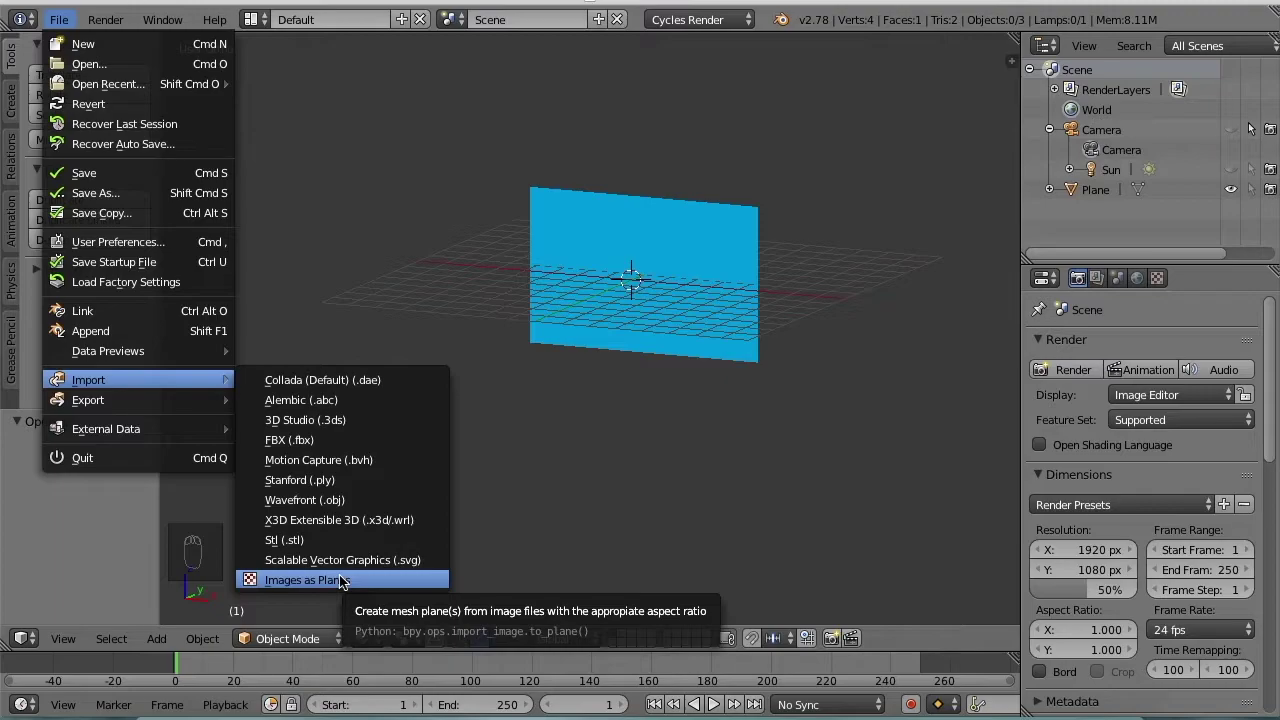
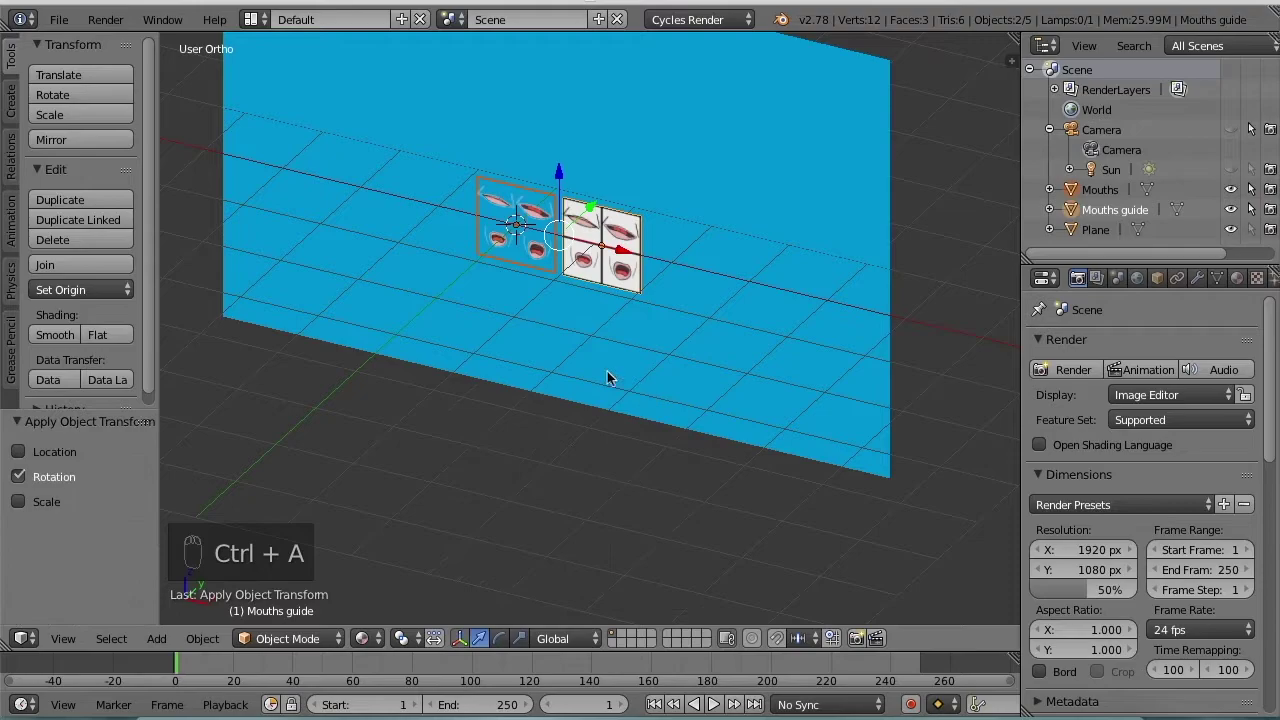
pyautogui.press('KP_1')
pyautogui.click(586, 374)
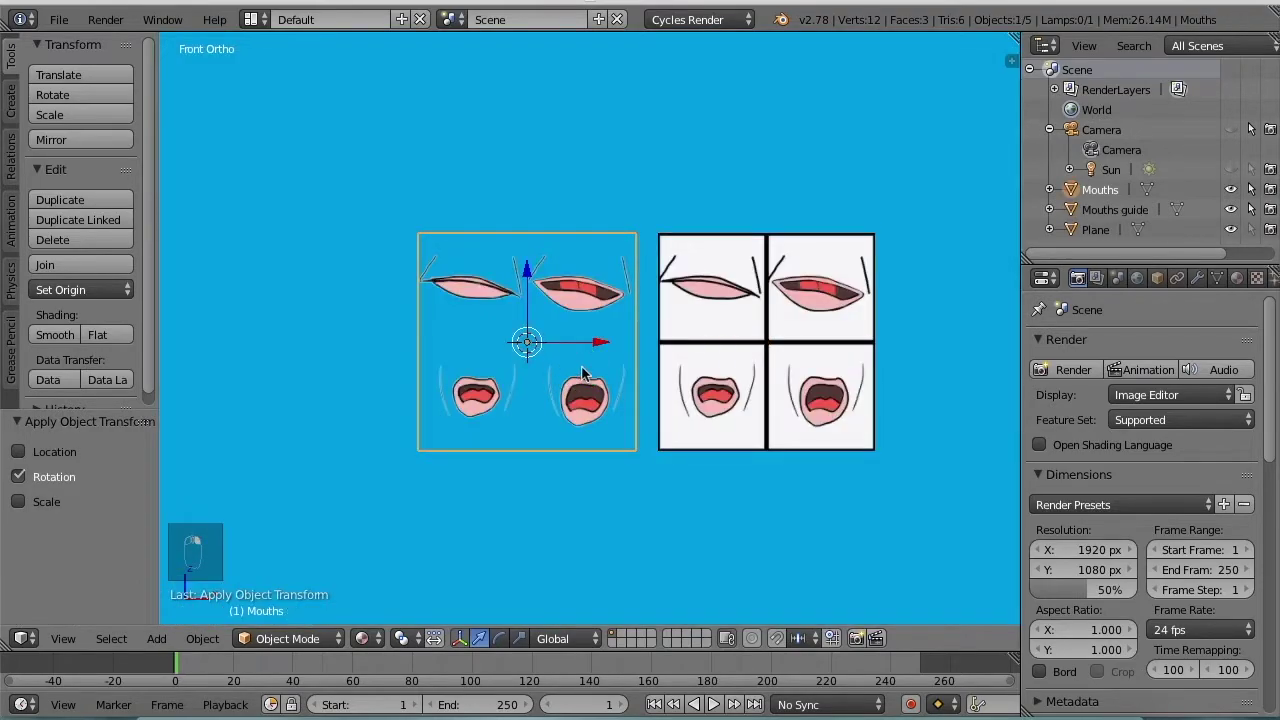
# - Move the Mouths image plane up and to the left, away from the guide
pyautogui.press('g')
pyautogui.rightClick(423, 238)
pyautogui.moveTo(295, 127); pyautogui.dragTo(754, 302)
pyautogui.click(754, 303)
pyautogui.press('g')
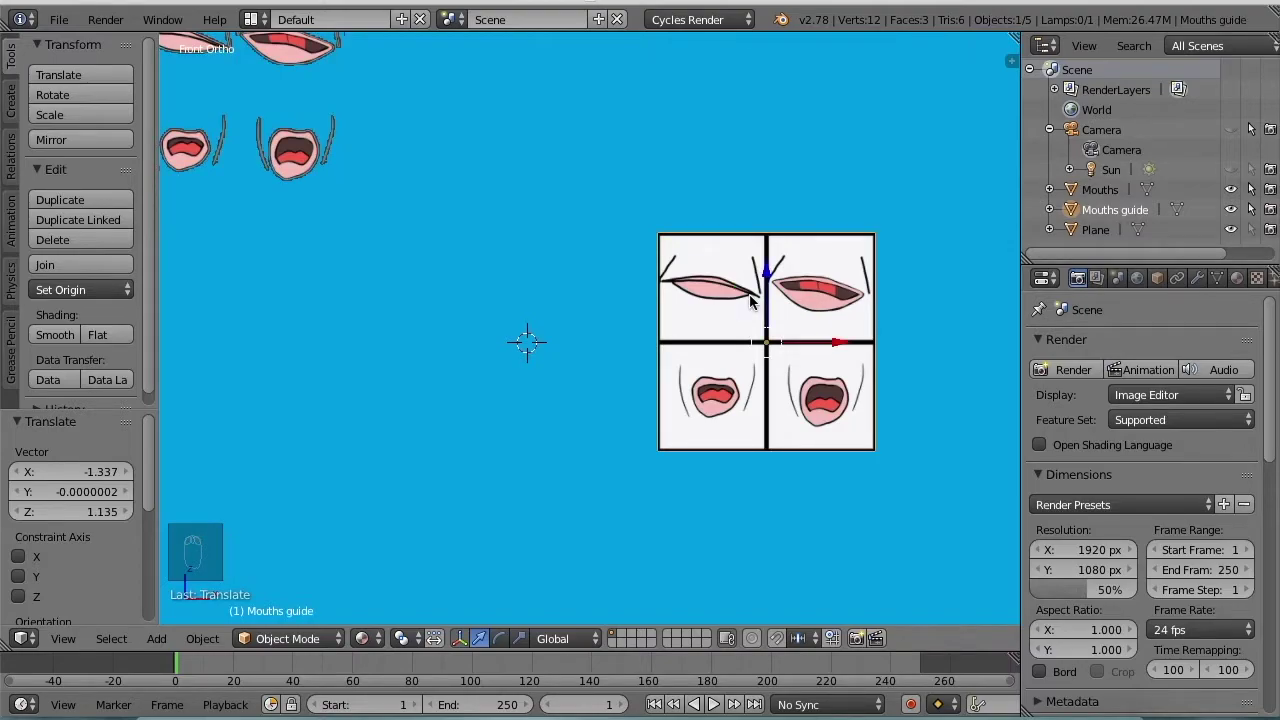
# - Clear the Mouths guide's location so it sits alone at the origin in front view
pyautogui.press('alt+g')
pyautogui.click(754, 303)
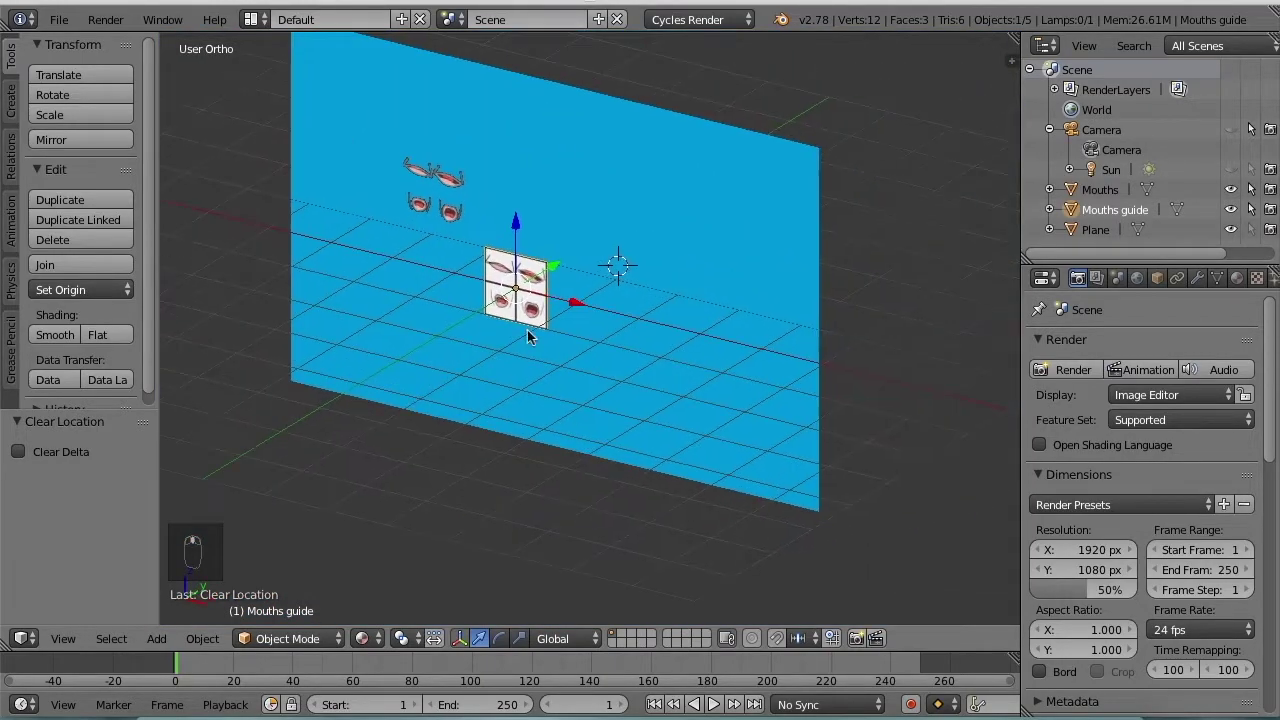
pyautogui.press('KP_1')
pyautogui.middleClick(797, 218)
pyautogui.press('ctrl+a')
pyautogui.press('x')
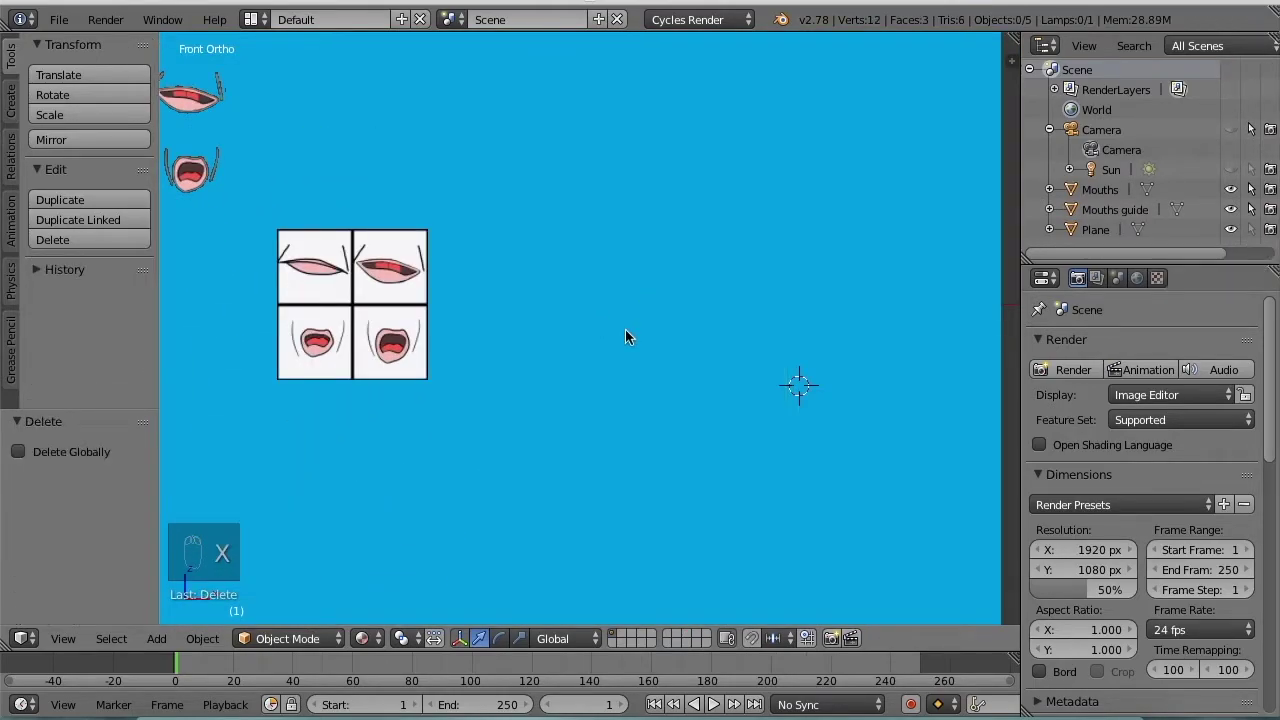
# - Add a new plane, rotate it 90 degrees on X to stand upright and apply the rotation
pyautogui.press('shift+a')
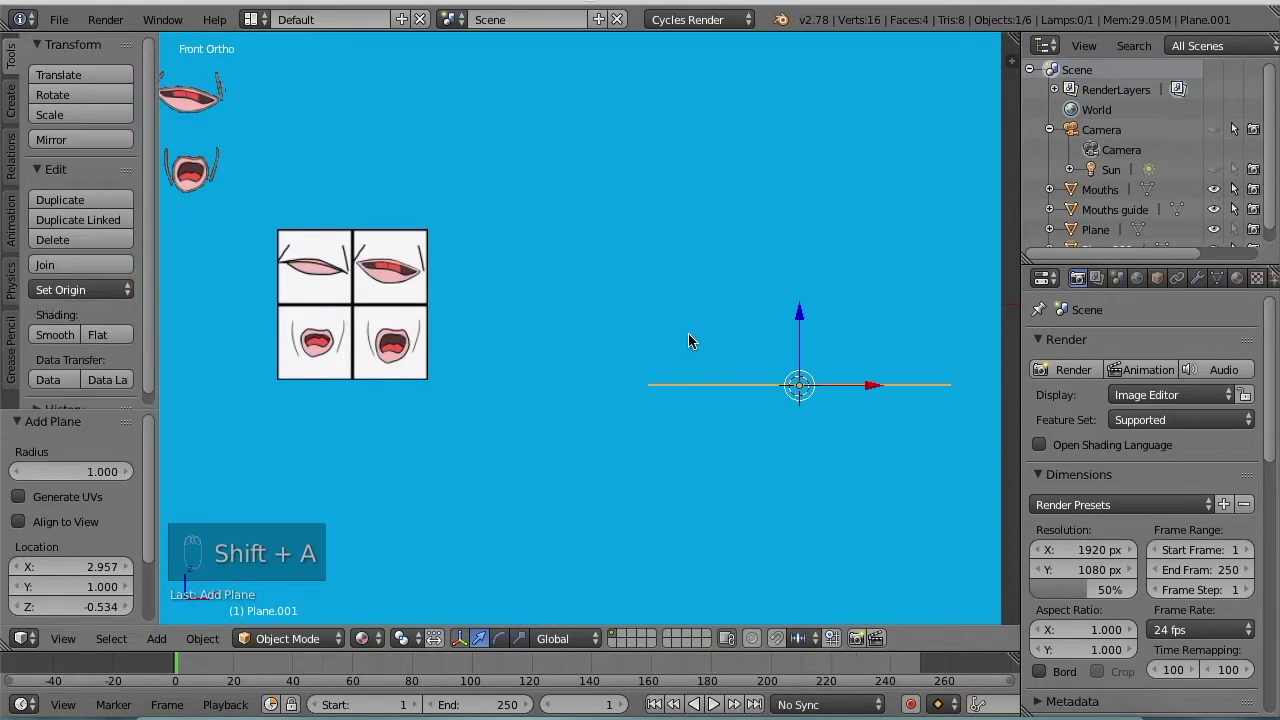
pyautogui.press('r')
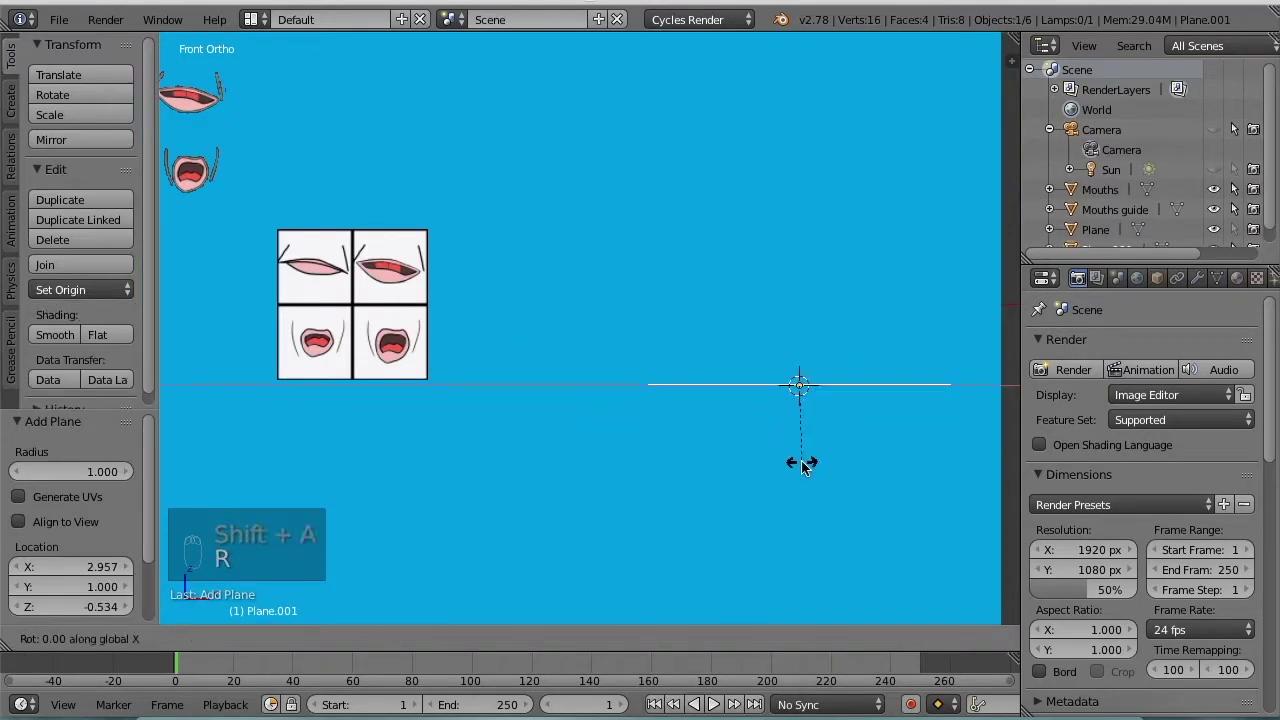
pyautogui.click(807, 465)
pyautogui.press('ctrl+a')
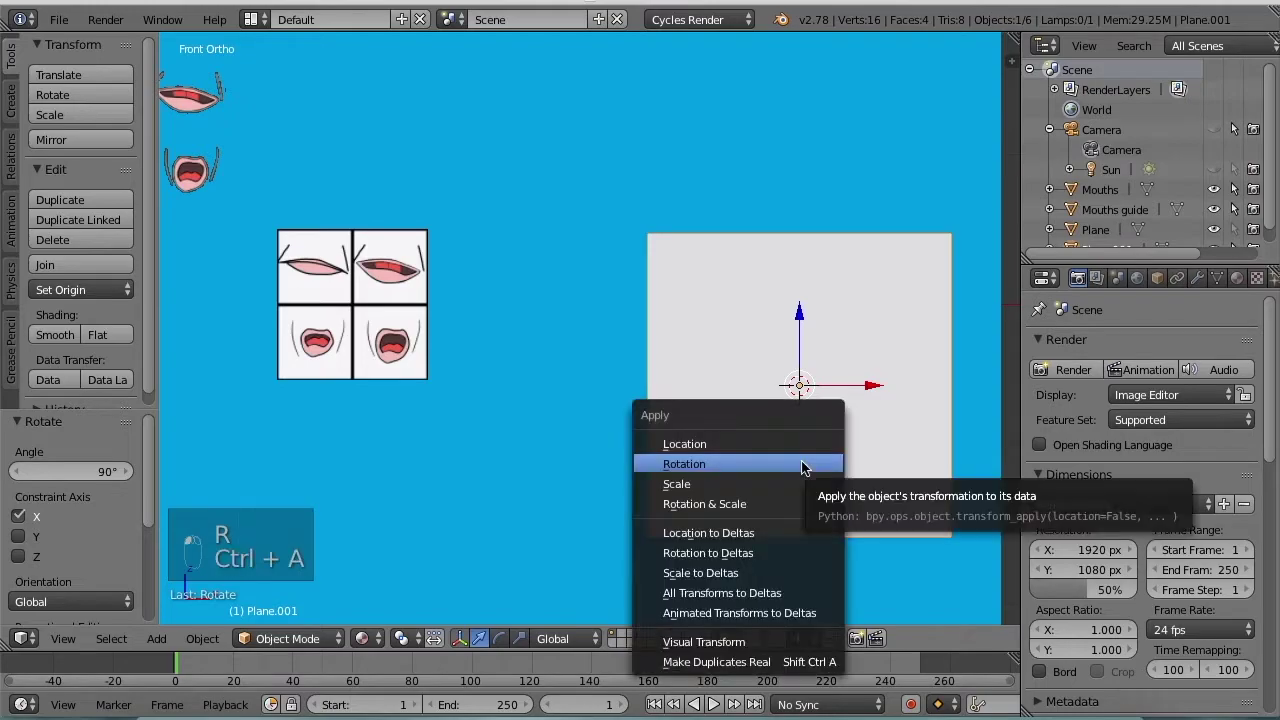
pyautogui.moveTo(807, 465); pyautogui.dragTo(849, 398)
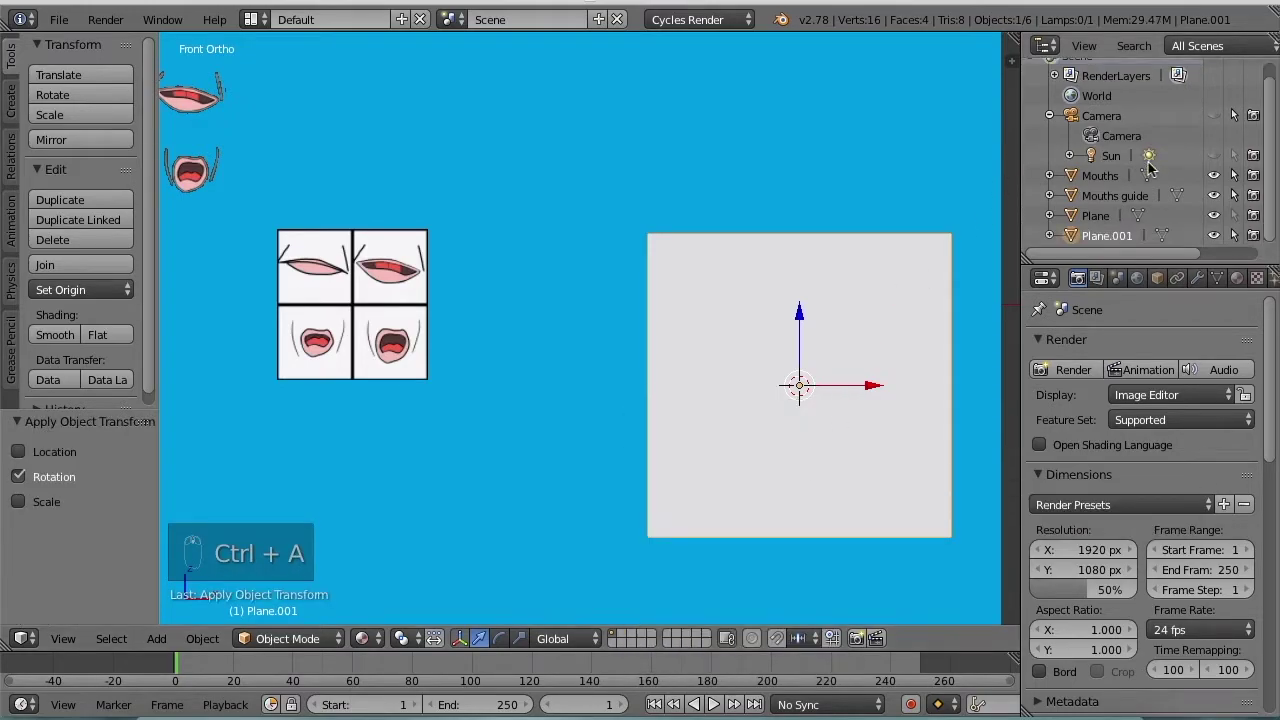
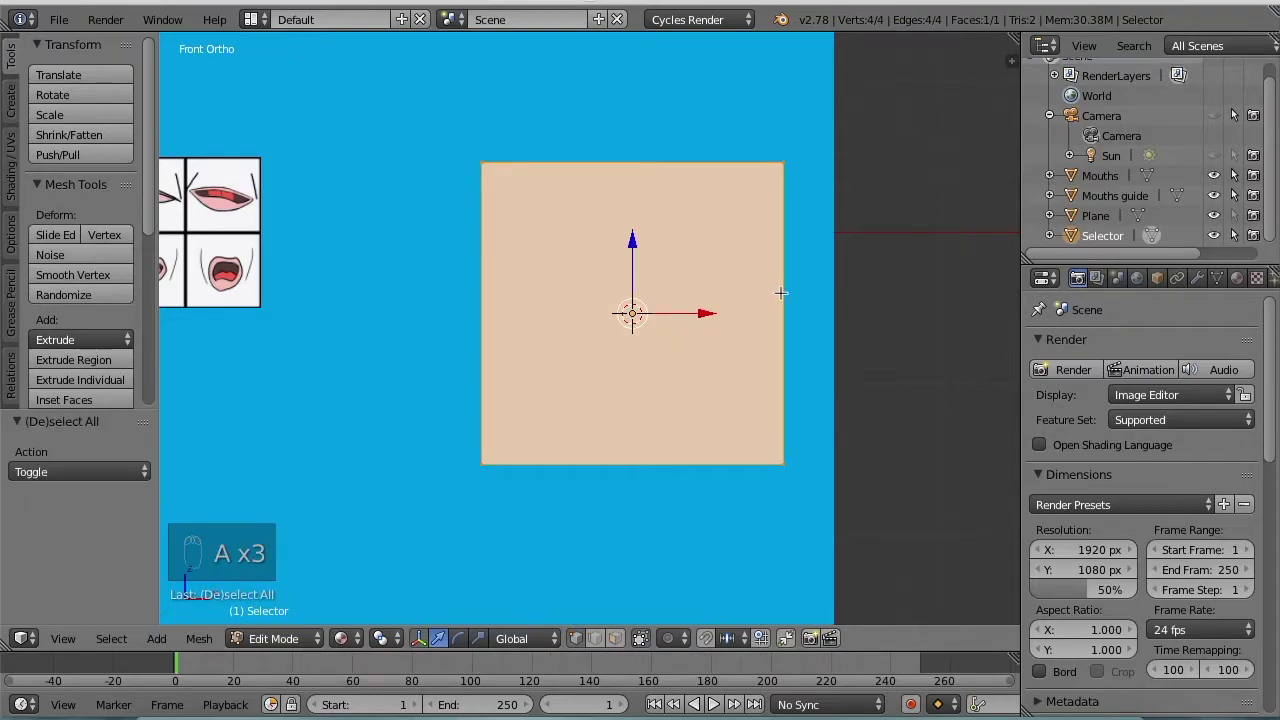
# - Inset the Selector plane's face and delete the centre, leaving a hollow square frame
pyautogui.press('e')
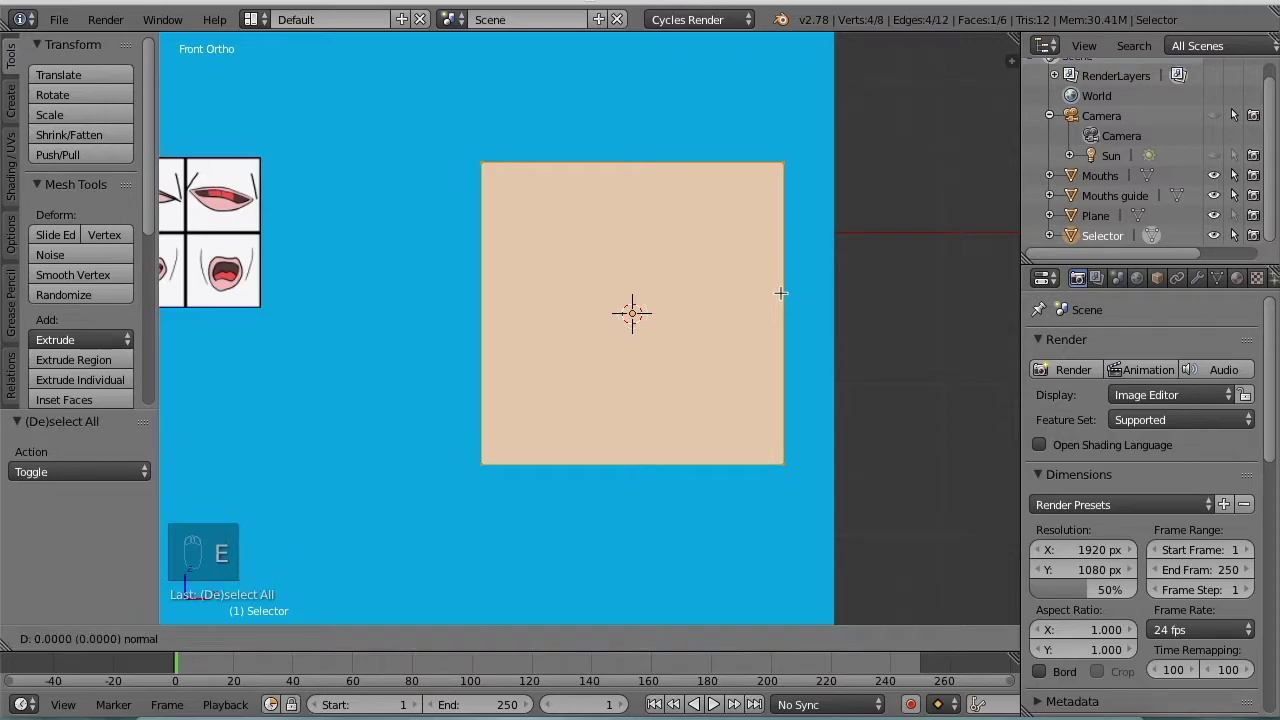
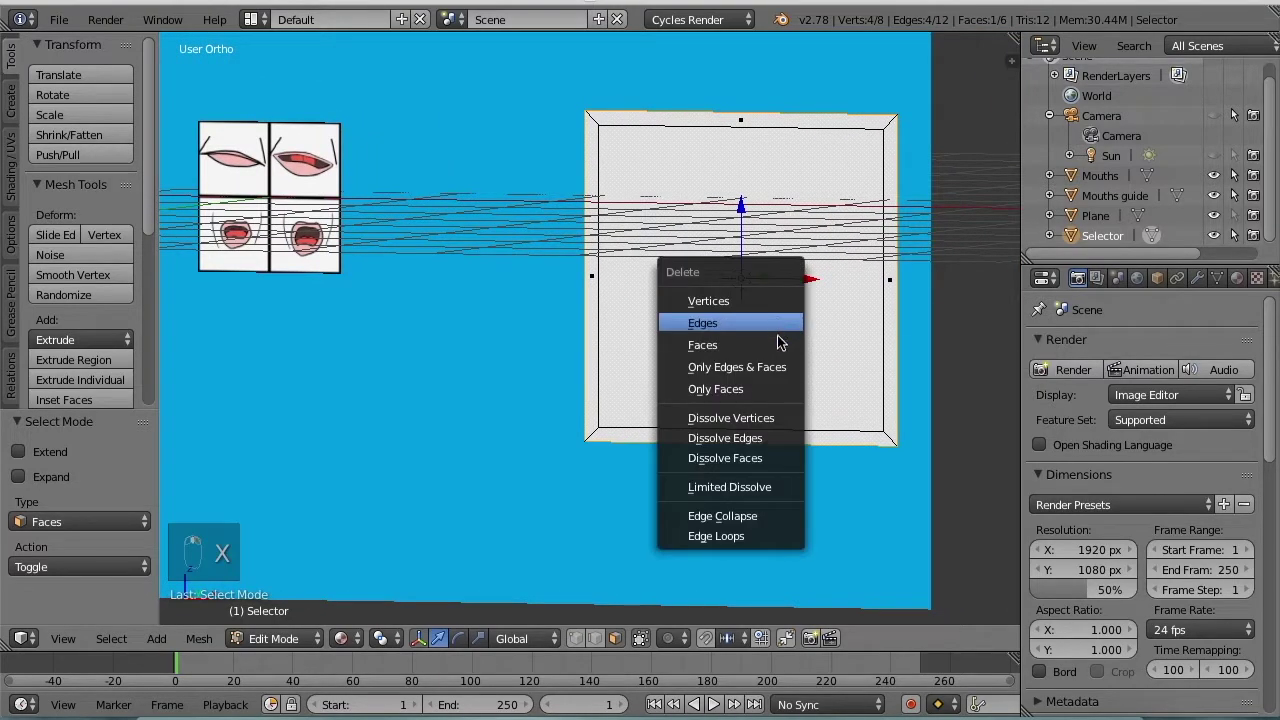
pyautogui.press('x')
pyautogui.press('KP_1')
pyautogui.press('Tab')
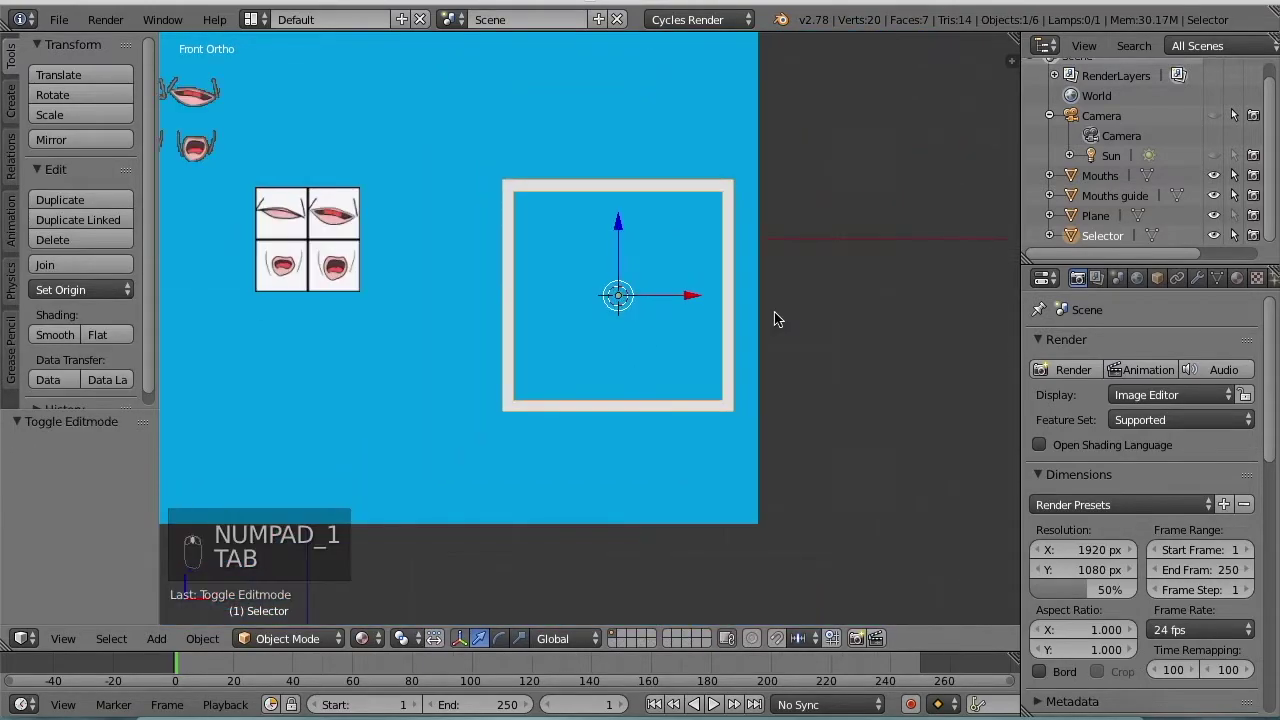
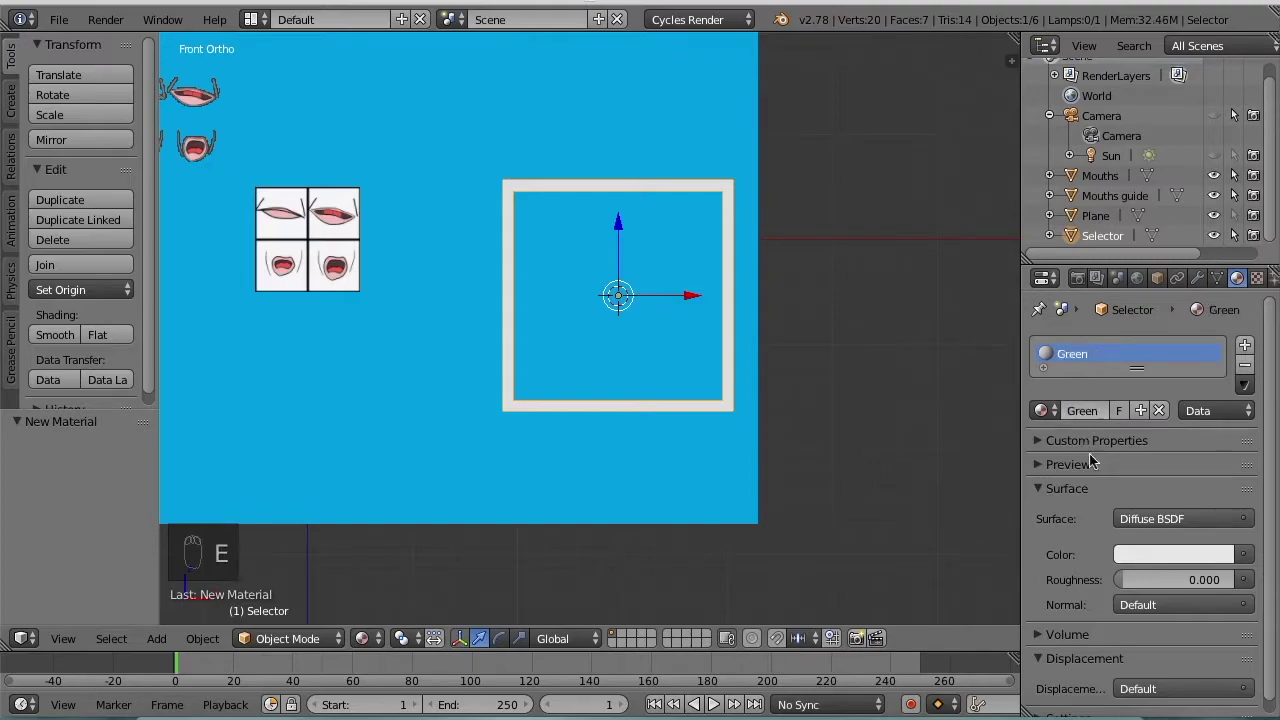
# - Set the Selector's new Green material and its object display colour to bright green
pyautogui.moveTo(1157, 558); pyautogui.dragTo(1127, 348)
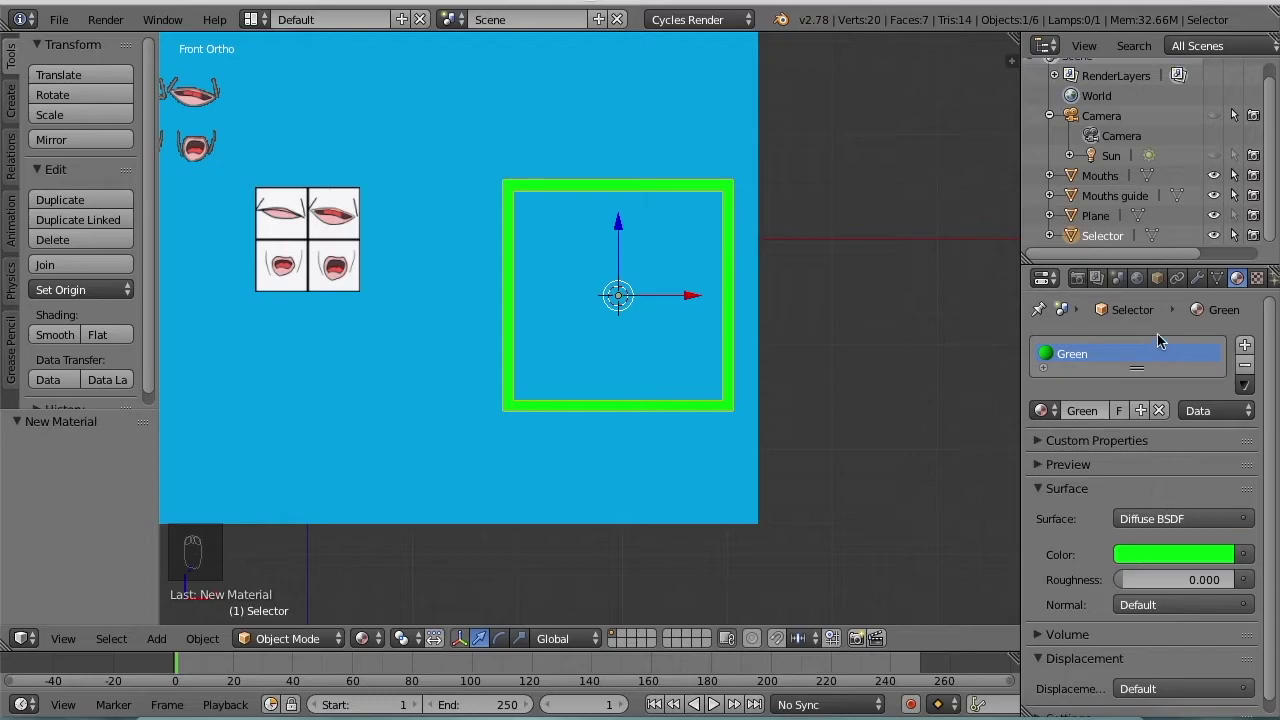
pyautogui.moveTo(1162, 292); pyautogui.dragTo(1146, 391)
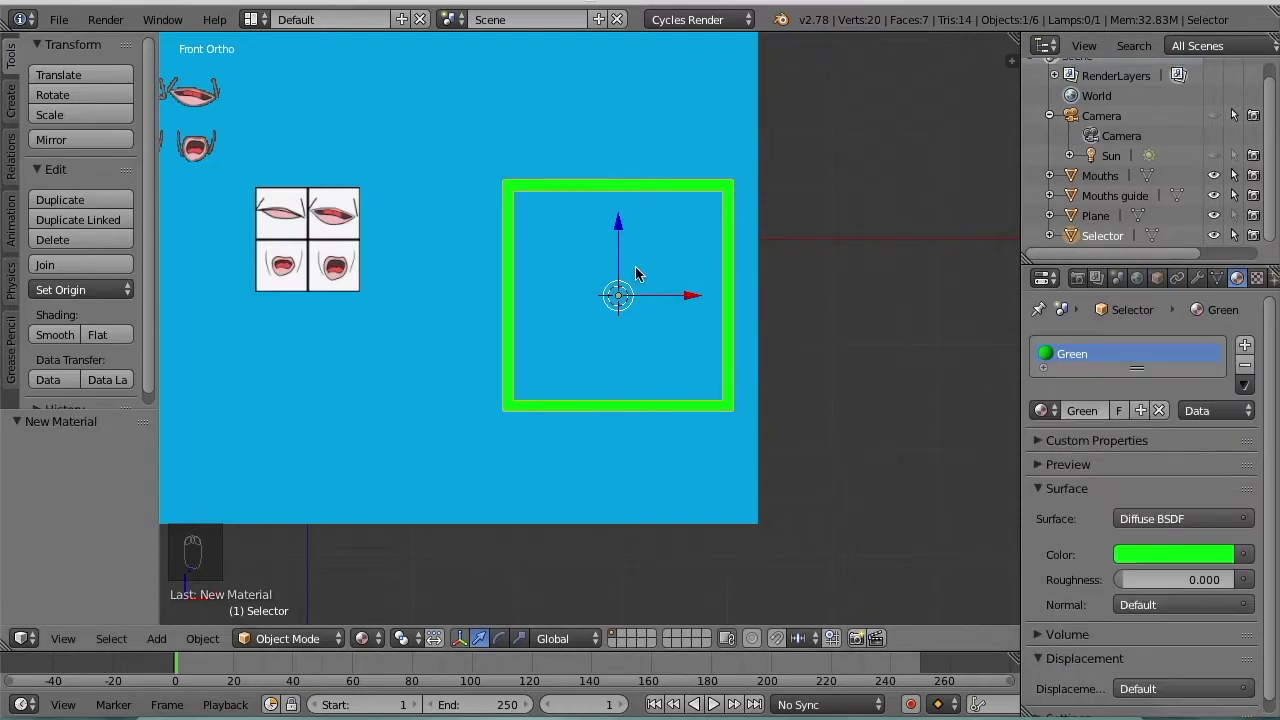
# - Centre the Selector over the guide and shrink its frame to fit one mouth cell
pyautogui.press('alt+g')
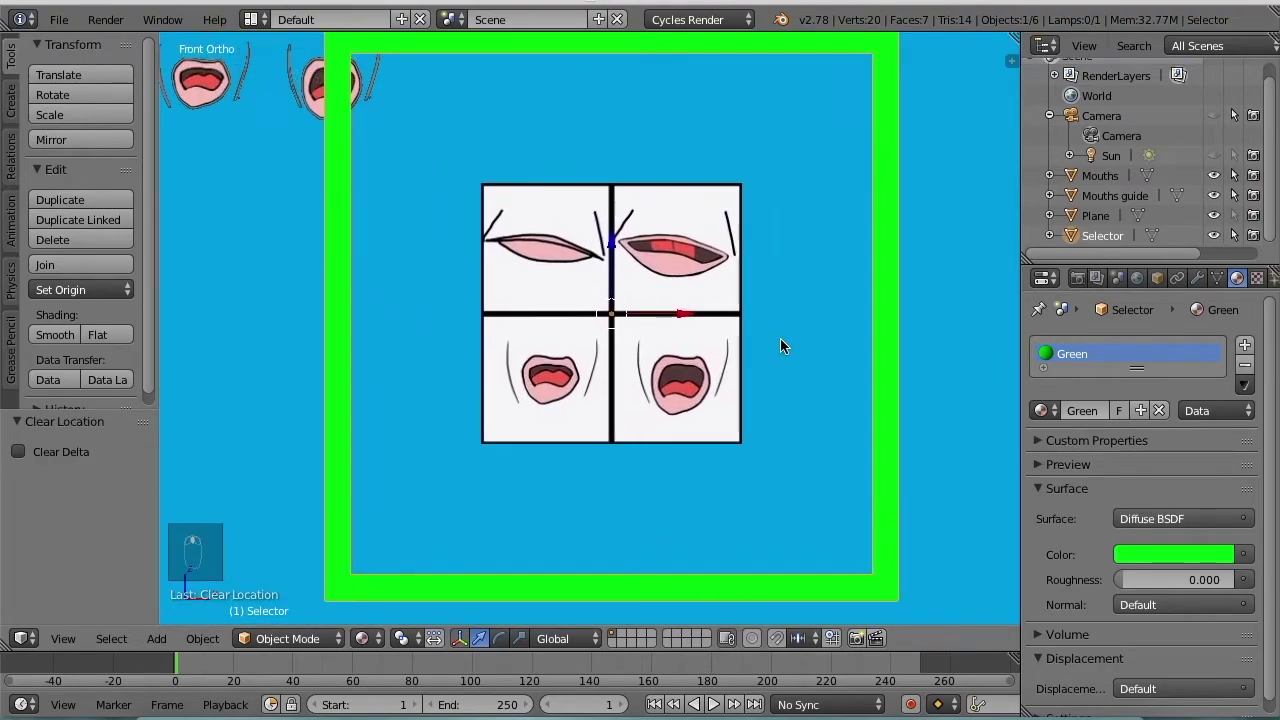
pyautogui.press('Tab')
pyautogui.press('a')
pyautogui.press('s')
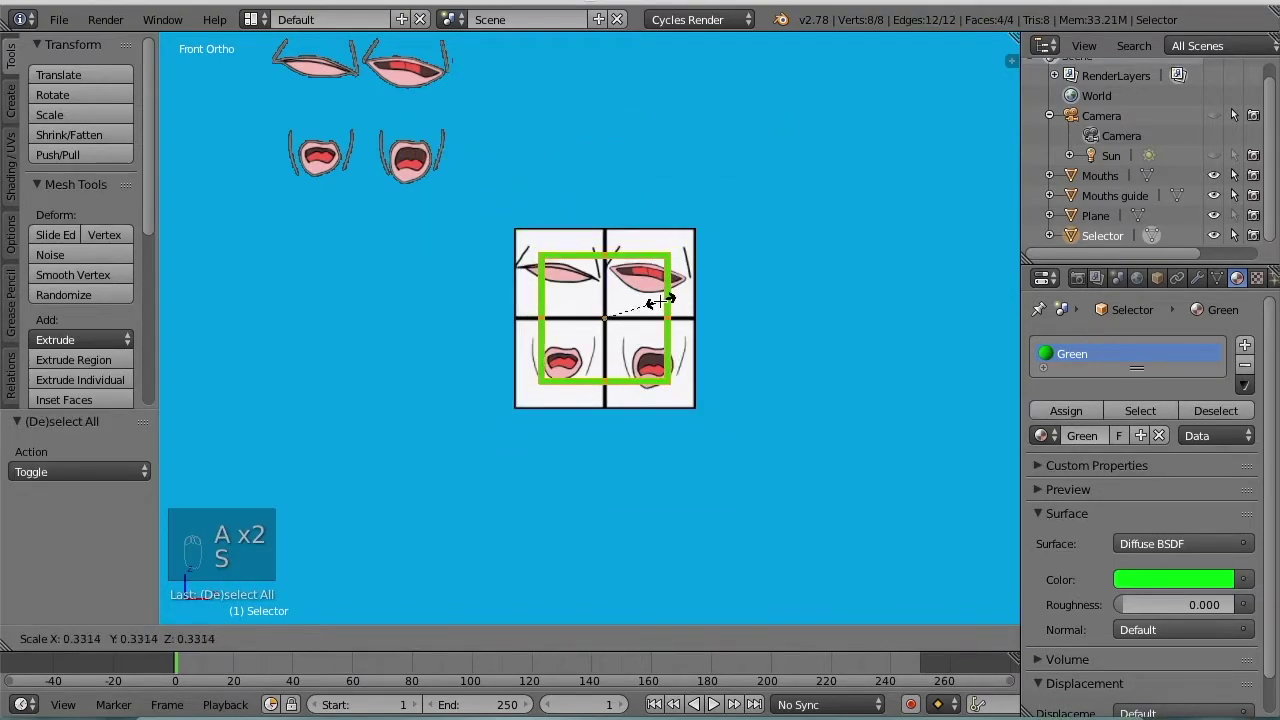
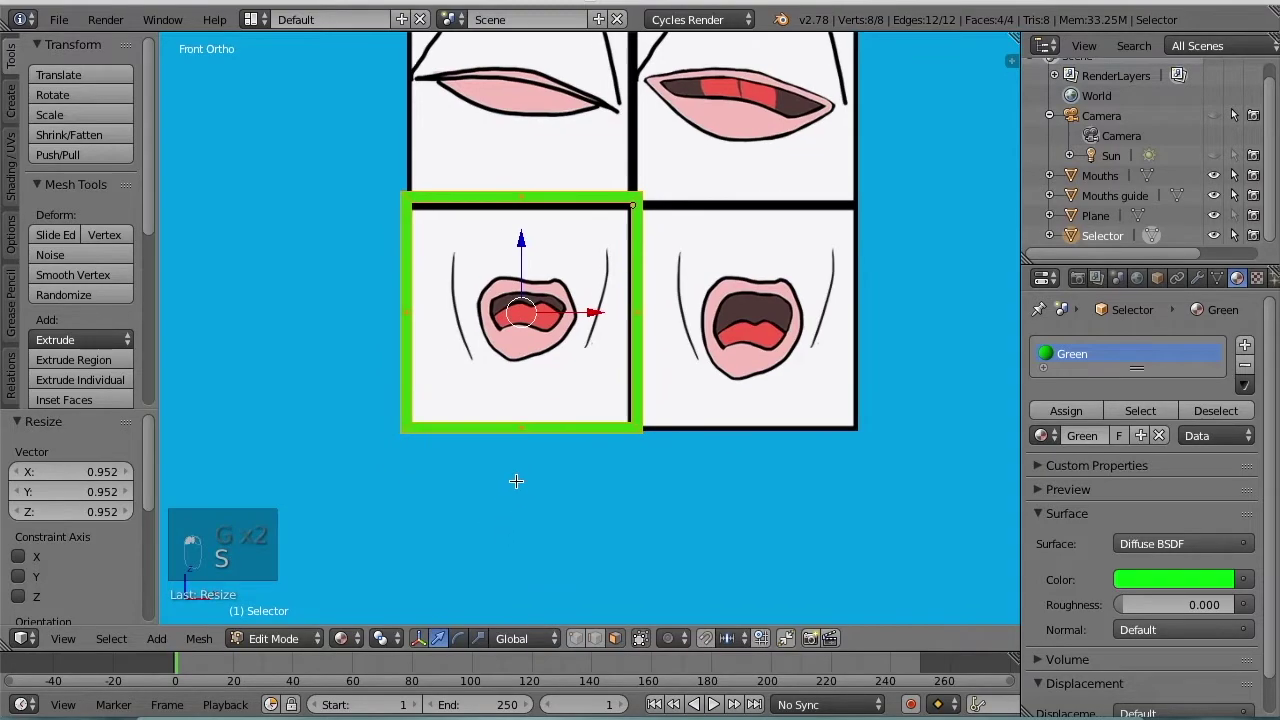
pyautogui.press('g')
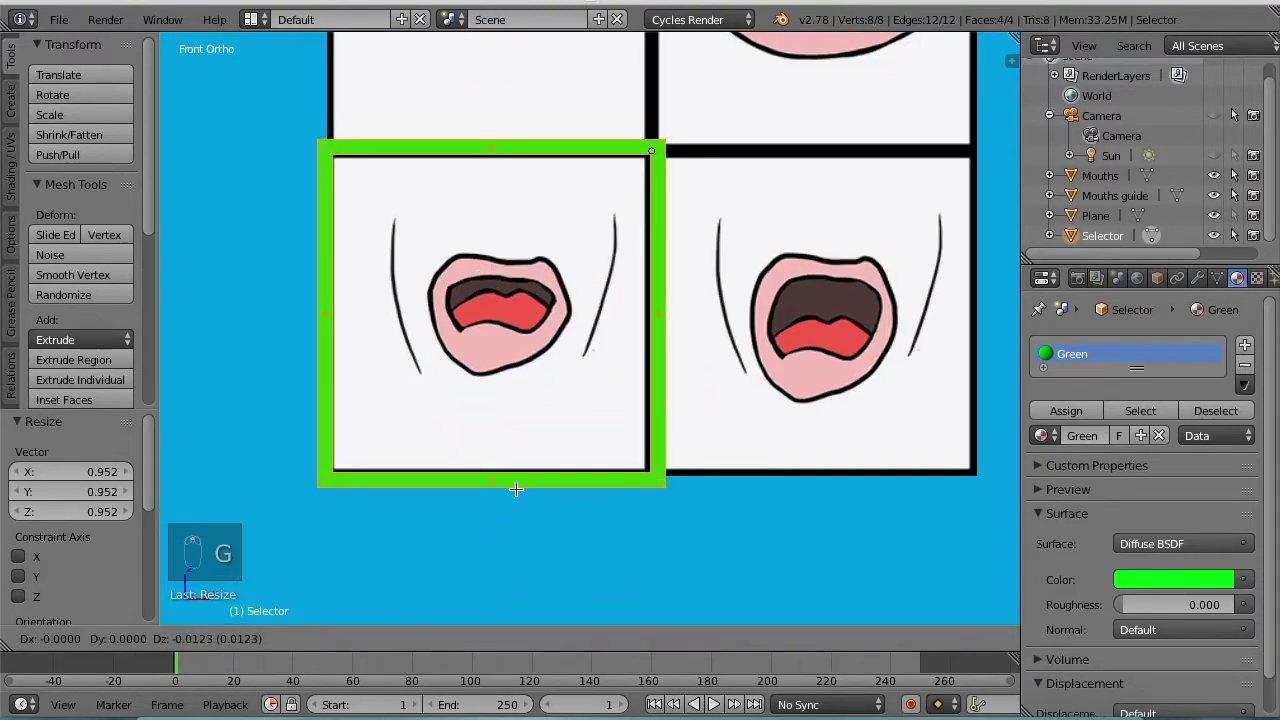
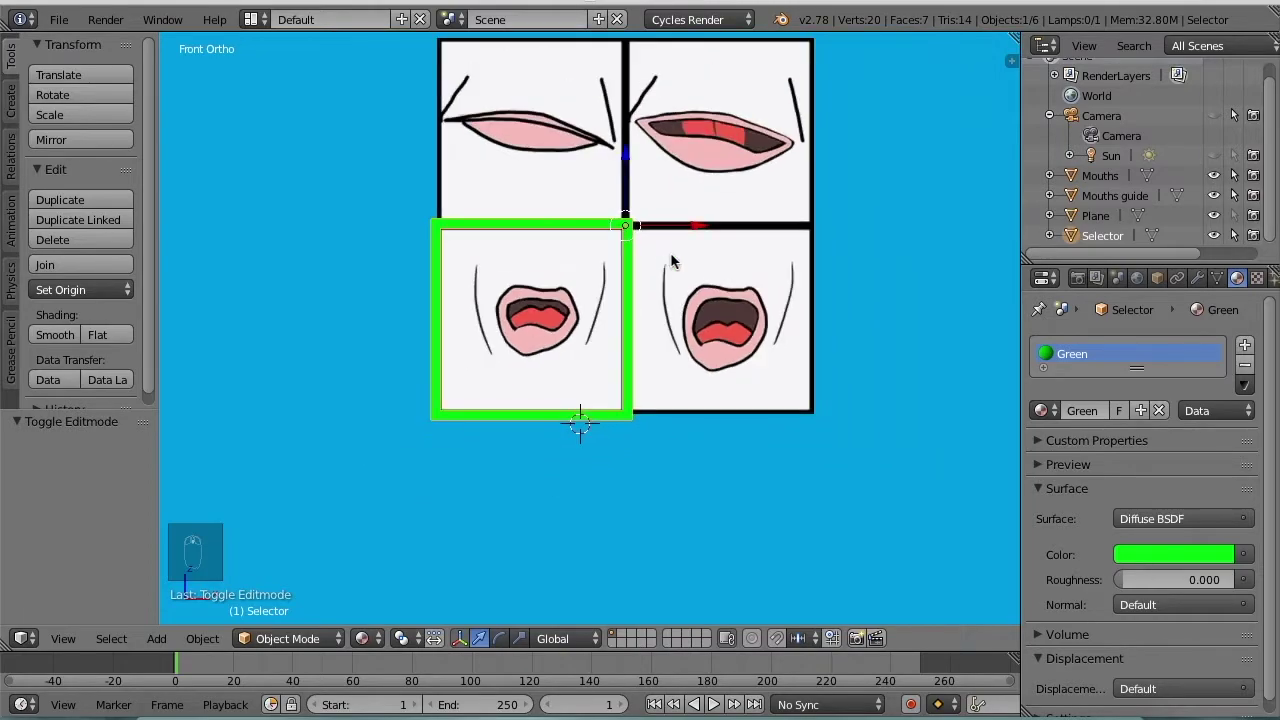
pyautogui.press('alt+g')
# - Move the Mouths image plane to sit beside the guide grid in the front view
pyautogui.click(721, 372)
pyautogui.moveTo(721, 372); pyautogui.dragTo(571, 407)
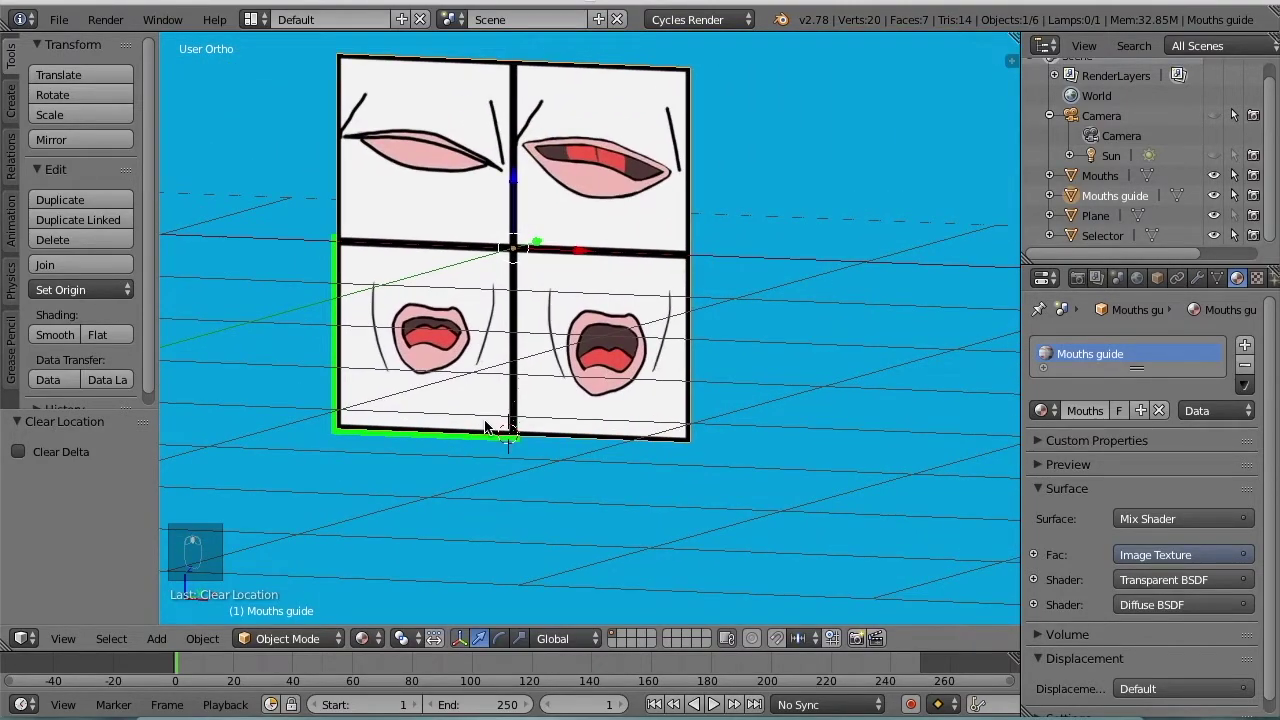
pyautogui.press('g')
pyautogui.rightClick(416, 178)
pyautogui.press('g')
pyautogui.moveTo(773, 353); pyautogui.dragTo(796, 348)
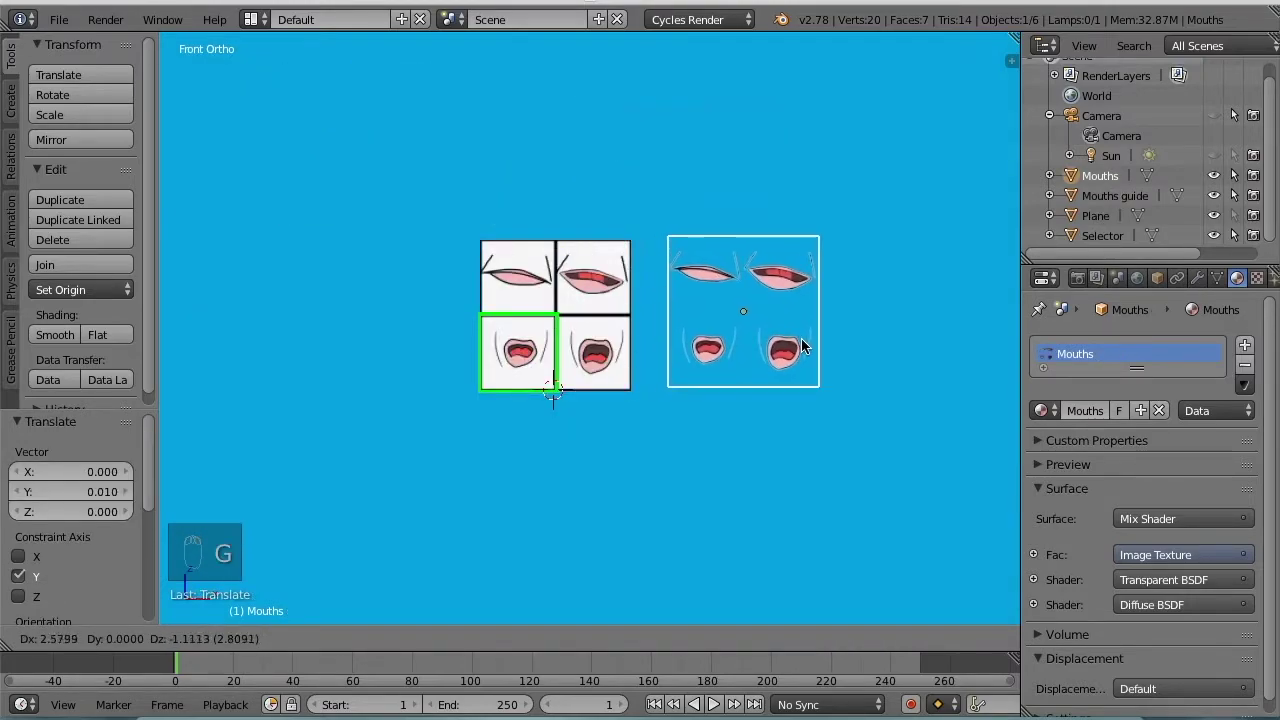
pyautogui.moveTo(806, 346); pyautogui.dragTo(689, 337)
pyautogui.click(688, 275)
pyautogui.press('g')
pyautogui.click(684, 286)
pyautogui.moveTo(683, 296); pyautogui.dragTo(642, 315)
# - Switch the screen layout to UV Editing to remap the Mouths plane's texture
pyautogui.moveTo(660, 209); pyautogui.dragTo(255, 32)
pyautogui.moveTo(255, 32); pyautogui.dragTo(310, 182)
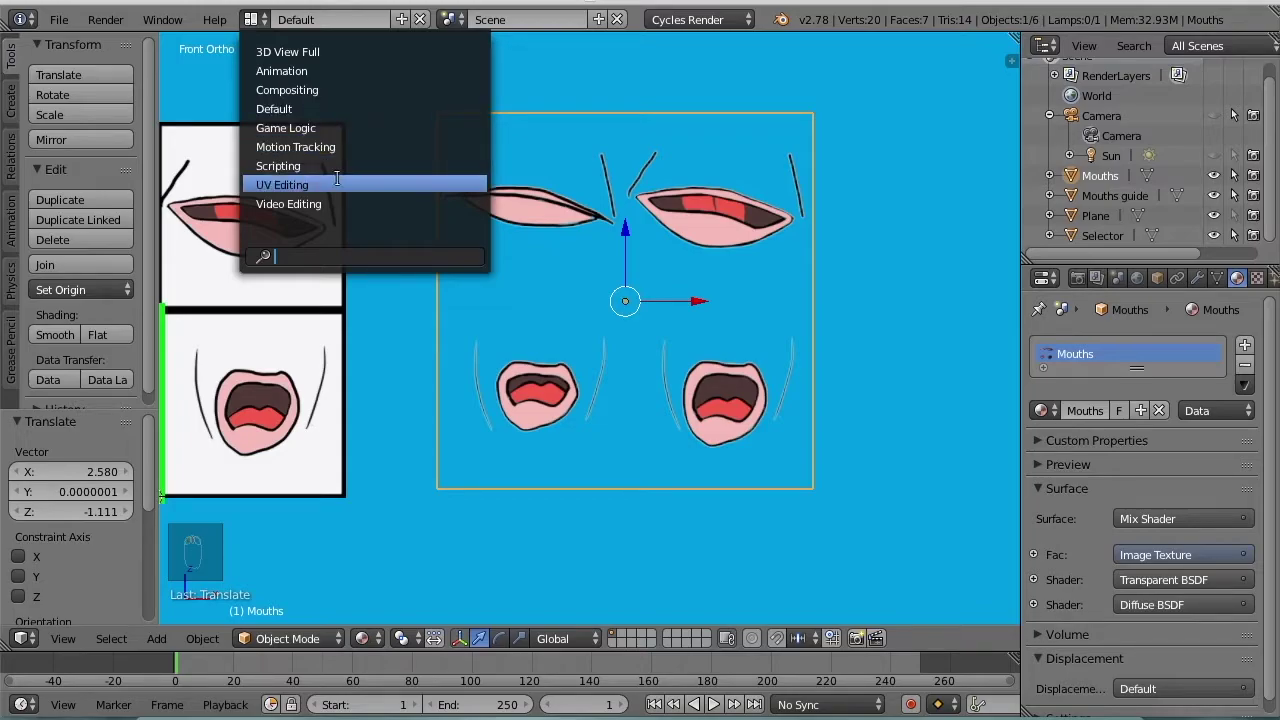
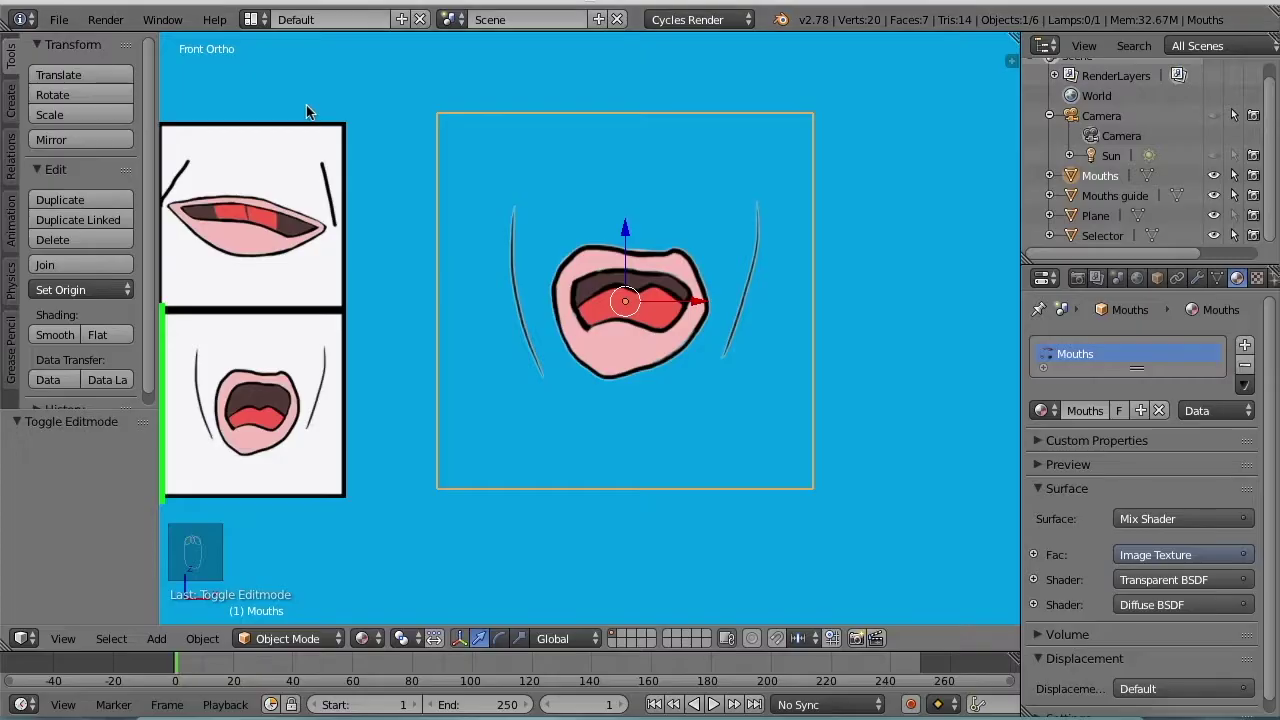
# - Add a UV Warp modifier to the Mouths plane
pyautogui.moveTo(505, 207); pyautogui.dragTo(594, 224)
pyautogui.moveTo(594, 224); pyautogui.dragTo(1042, 264)
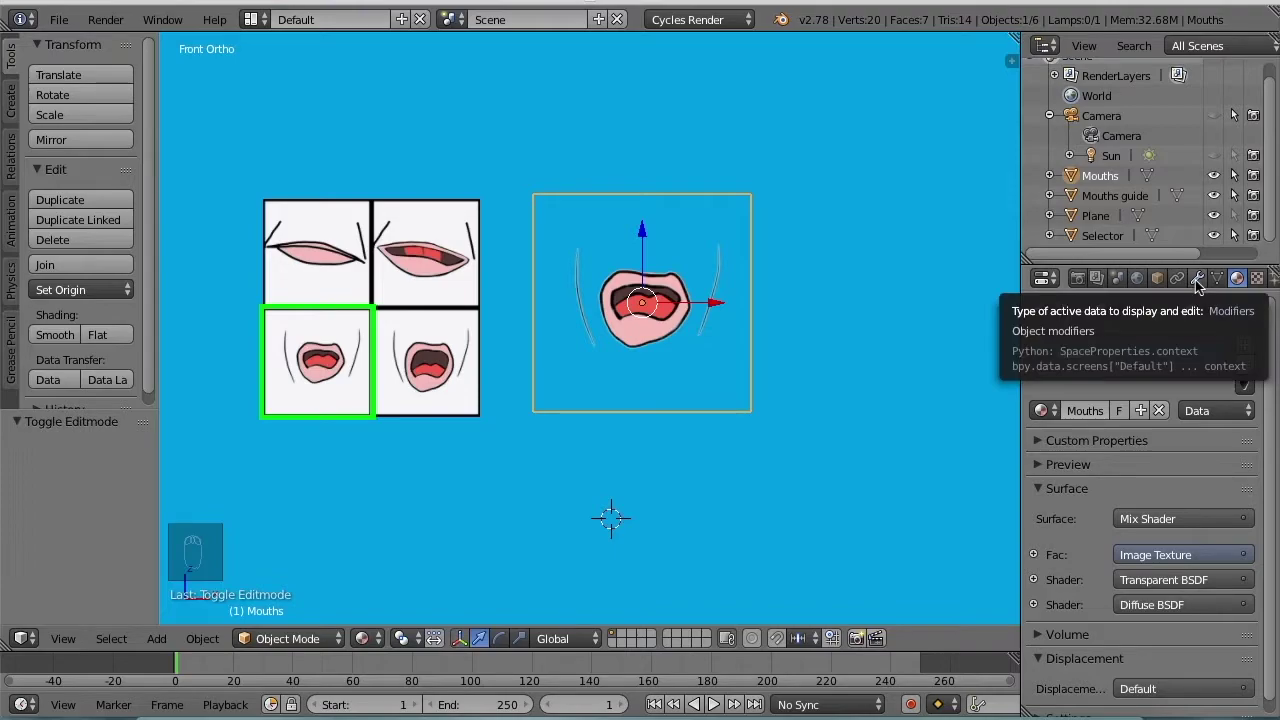
pyautogui.moveTo(1200, 288); pyautogui.dragTo(1207, 289)
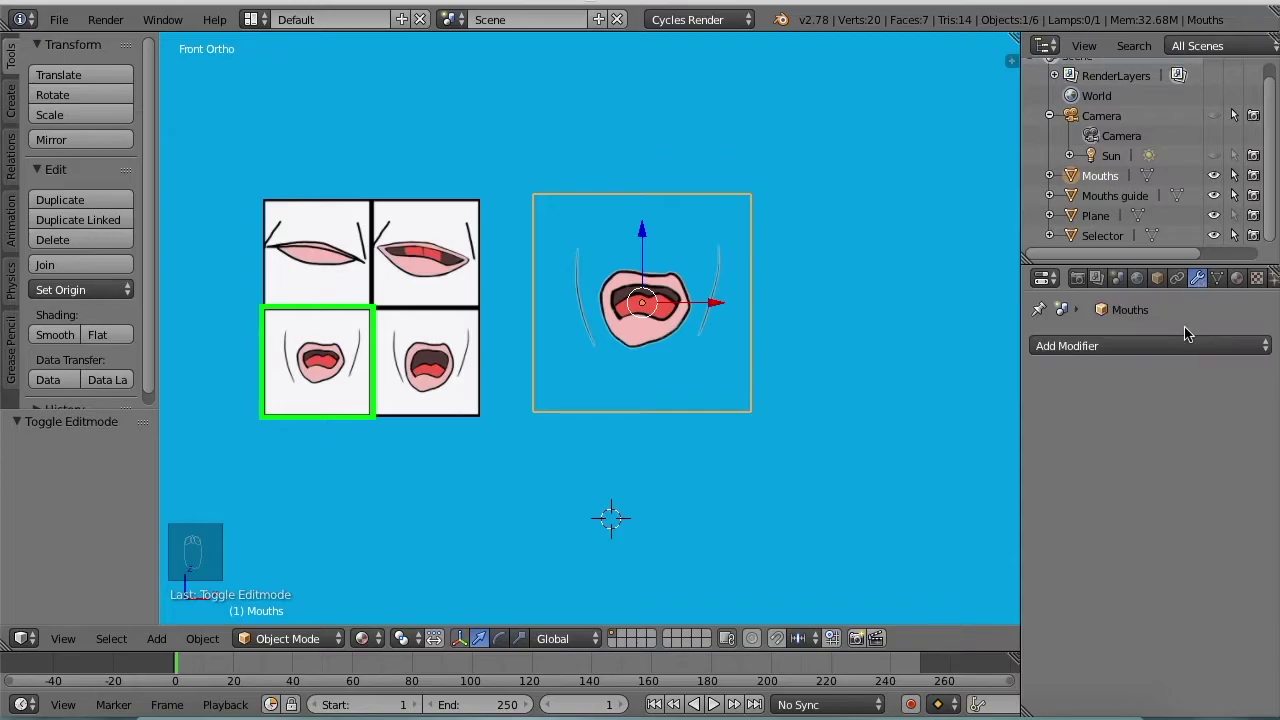
pyautogui.moveTo(1149, 351); pyautogui.dragTo(768, 510)
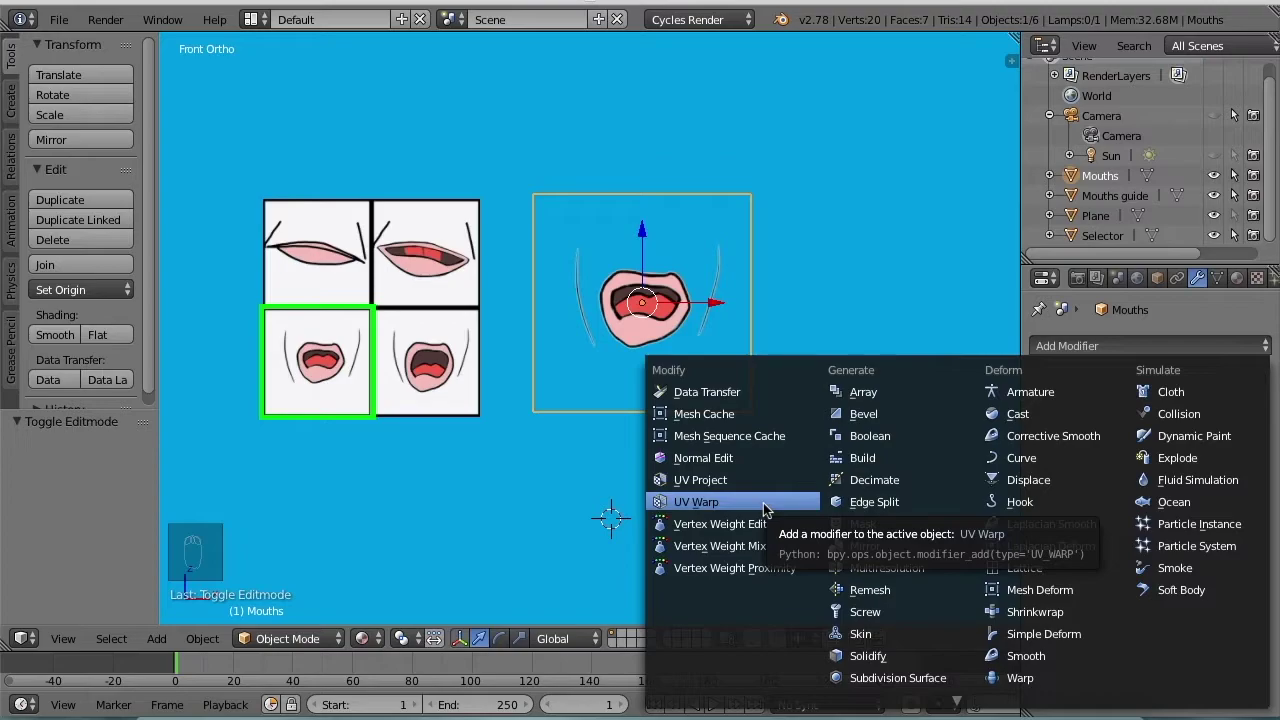
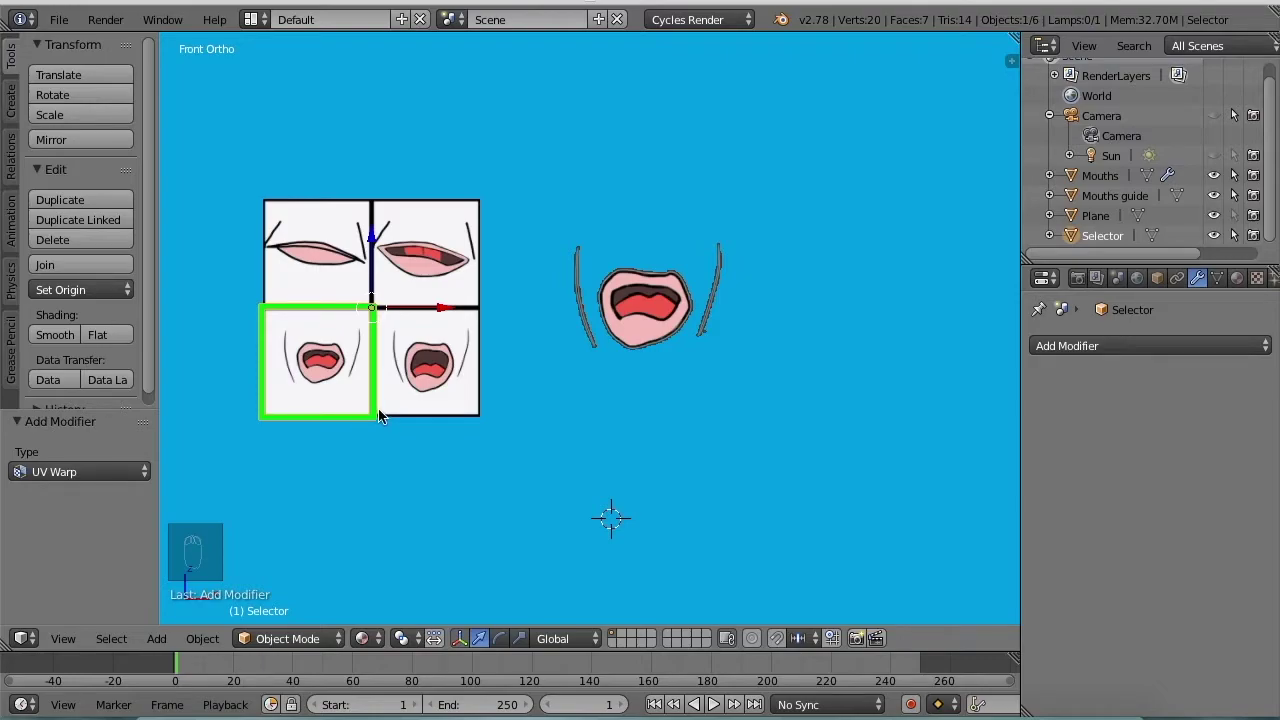
# - Duplicate the Selector in place as Selector base and set UV Warp From Selector base, To Selector
pyautogui.press('shift+d')
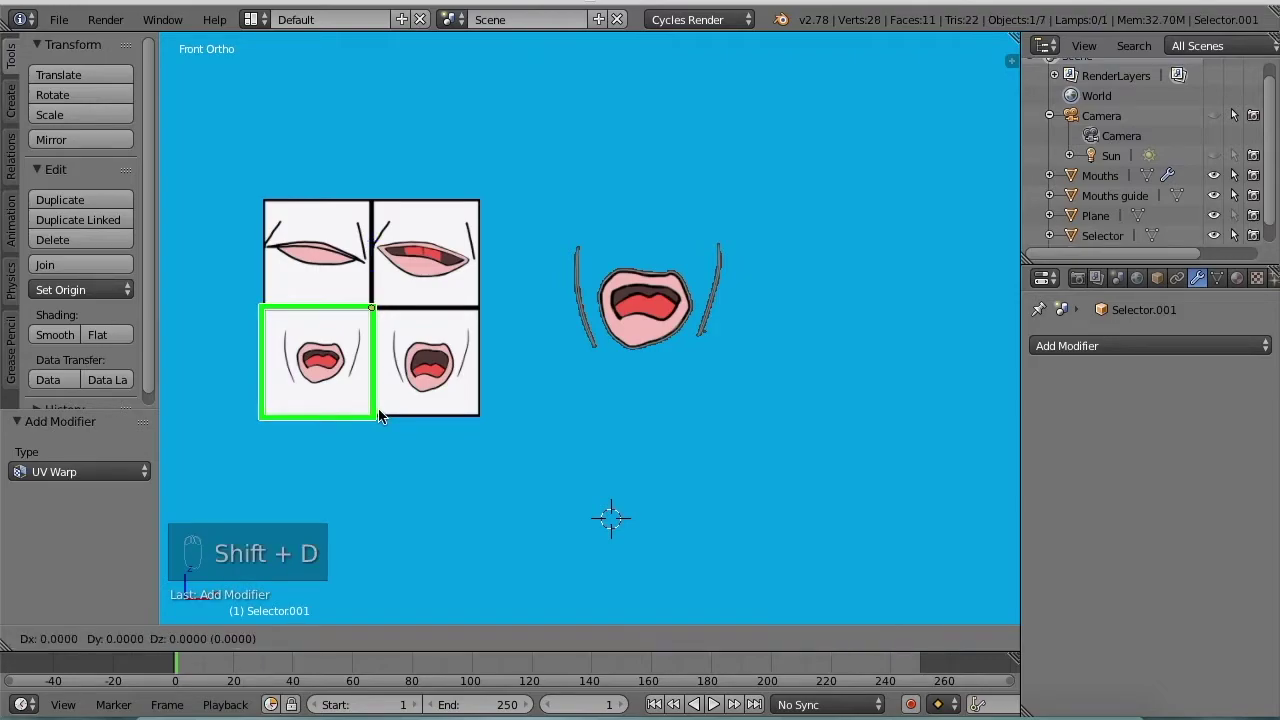
pyautogui.click(385, 413)
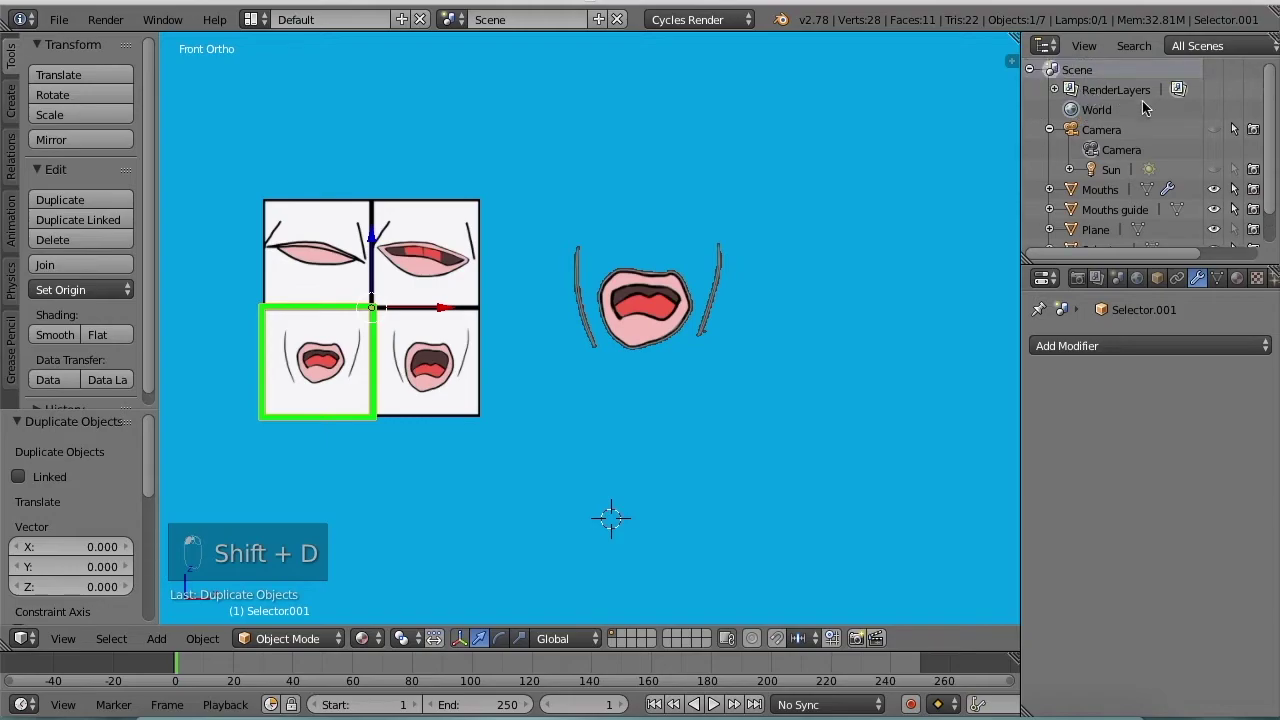
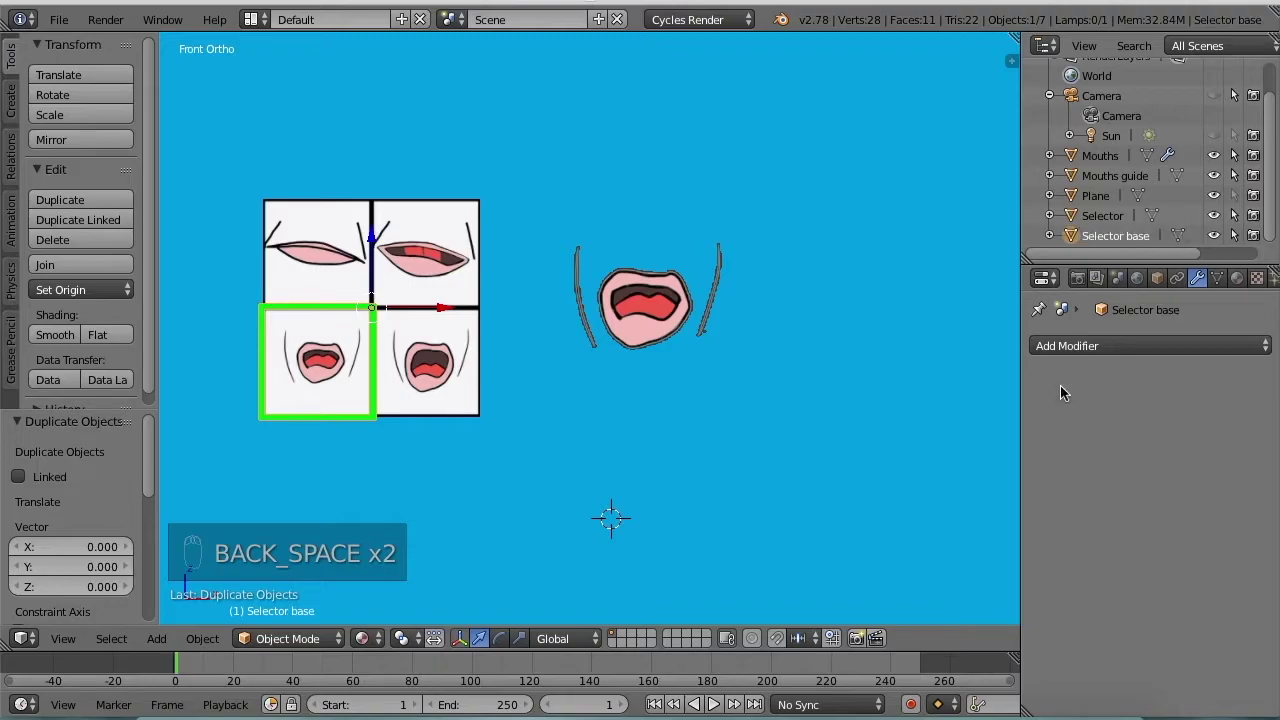
pyautogui.moveTo(650, 339); pyautogui.dragTo(776, 359)
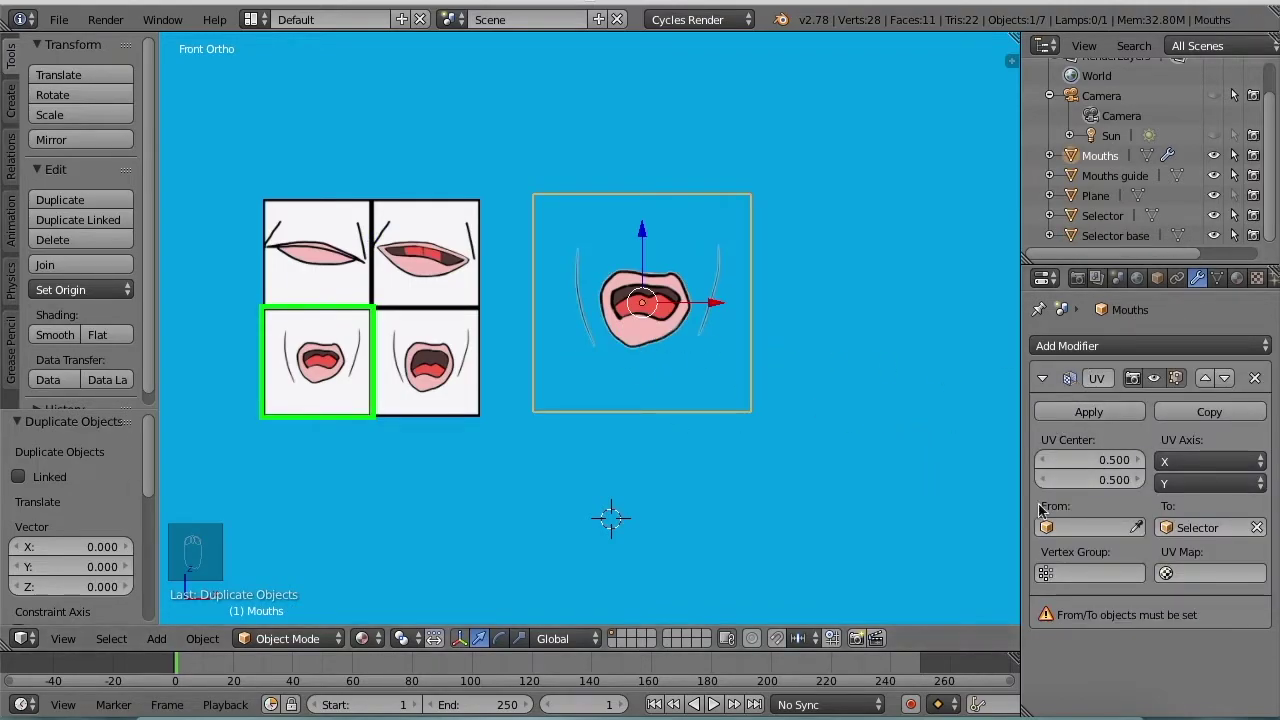
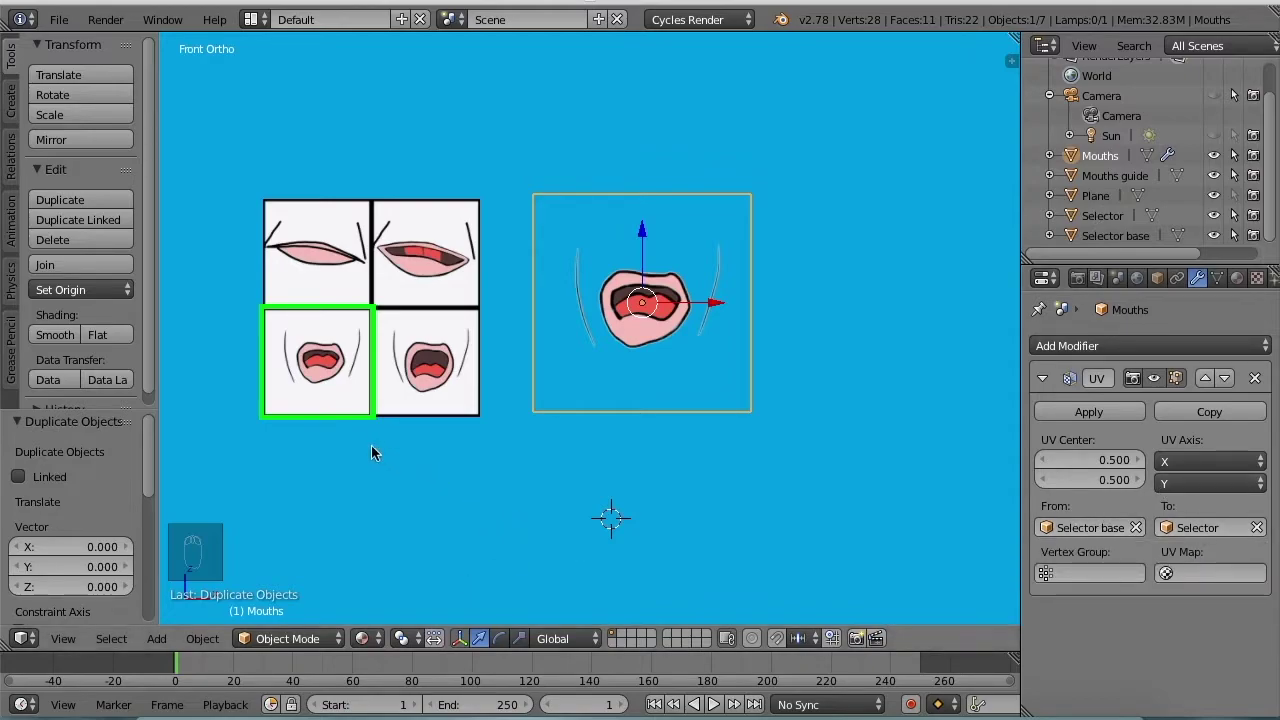
pyautogui.press('alt+g')
# - With UV Axis set to X and Z, move the Selector over the upper-right mouth to change the displayed image
pyautogui.click(339, 427)
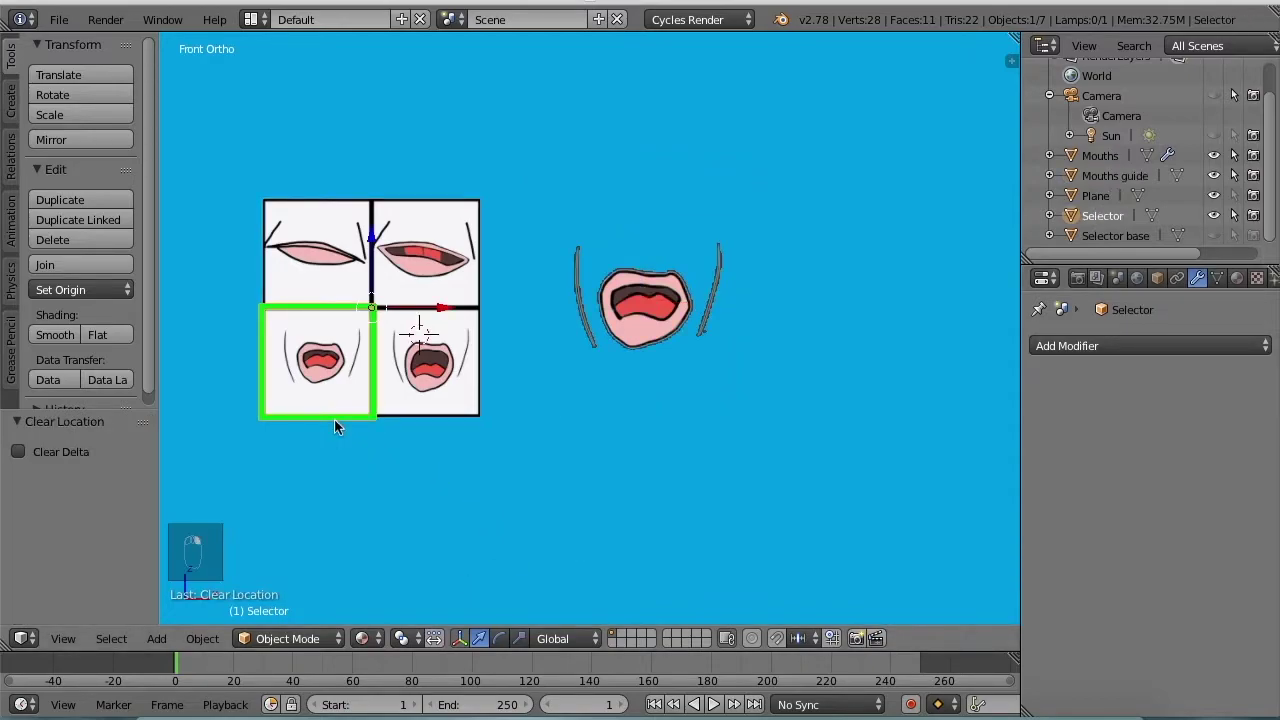
pyautogui.press('g')
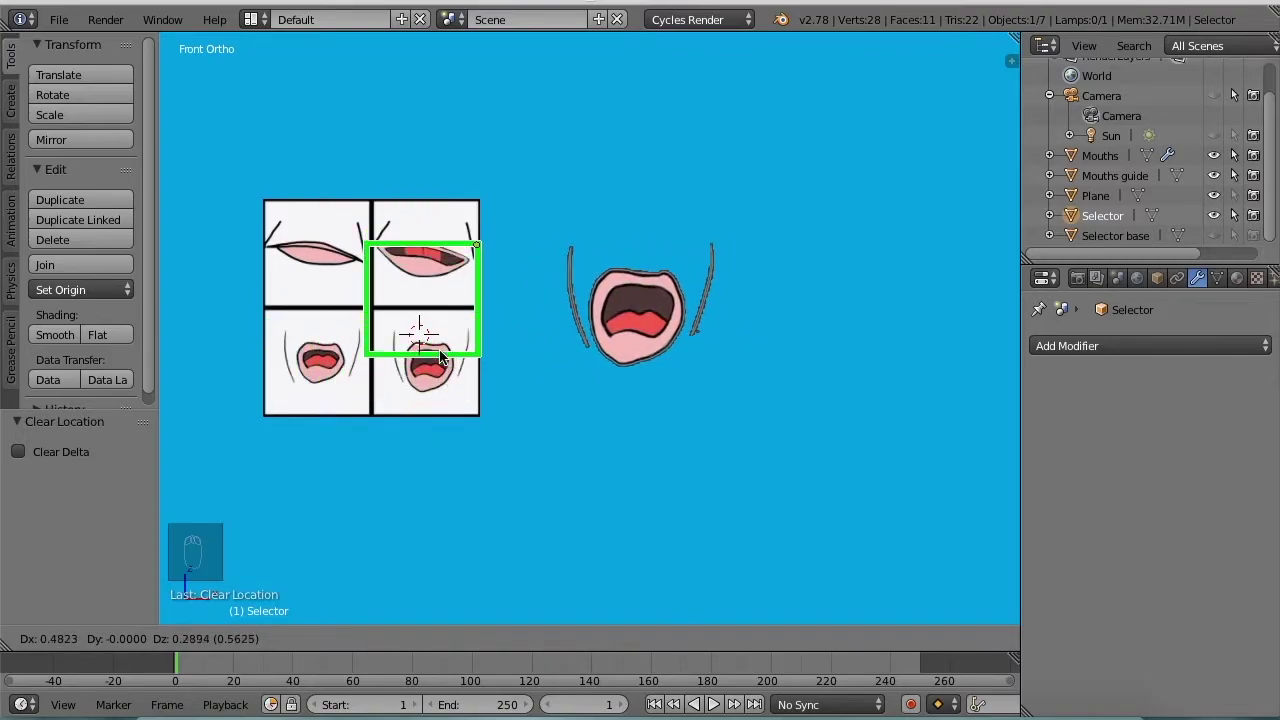
pyautogui.moveTo(447, 319); pyautogui.dragTo(1018, 390)
pyautogui.moveTo(657, 327); pyautogui.dragTo(1018, 390)
pyautogui.middleClick(1018, 390)
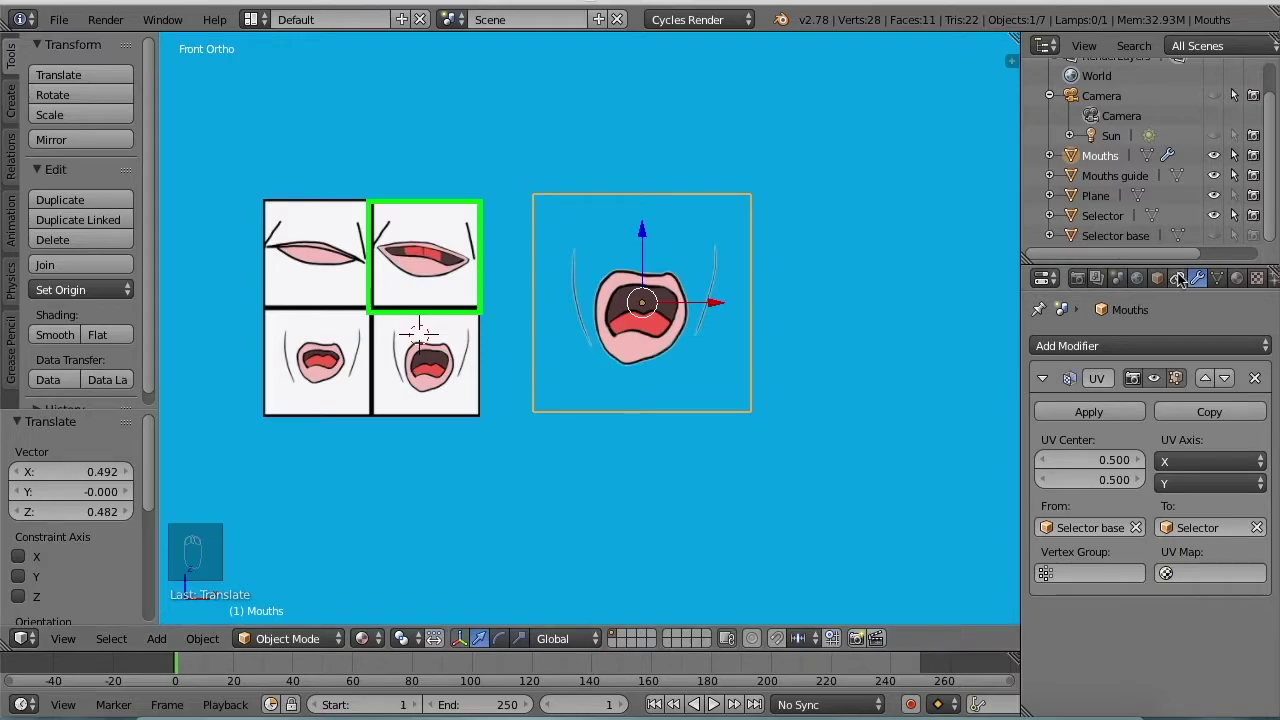
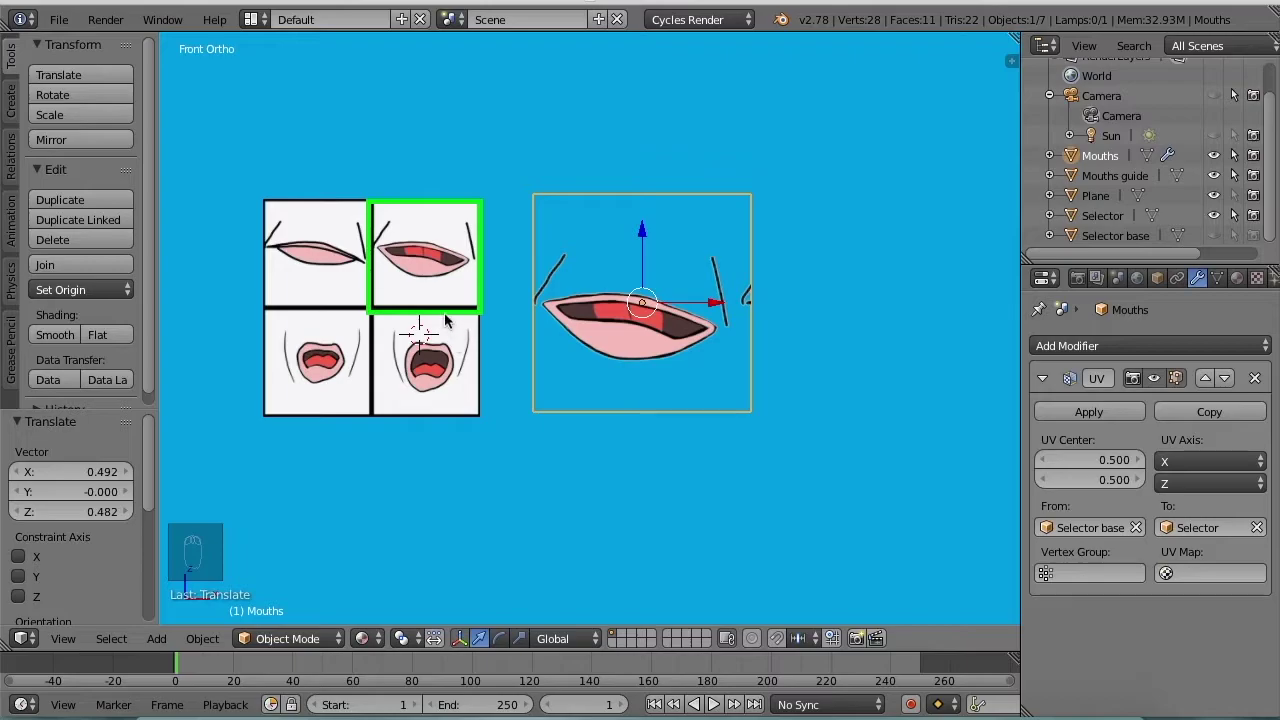
# - Test sliding the Selector across the guide cells, resetting it back to its own cell between moves
pyautogui.rightClick(449, 319)
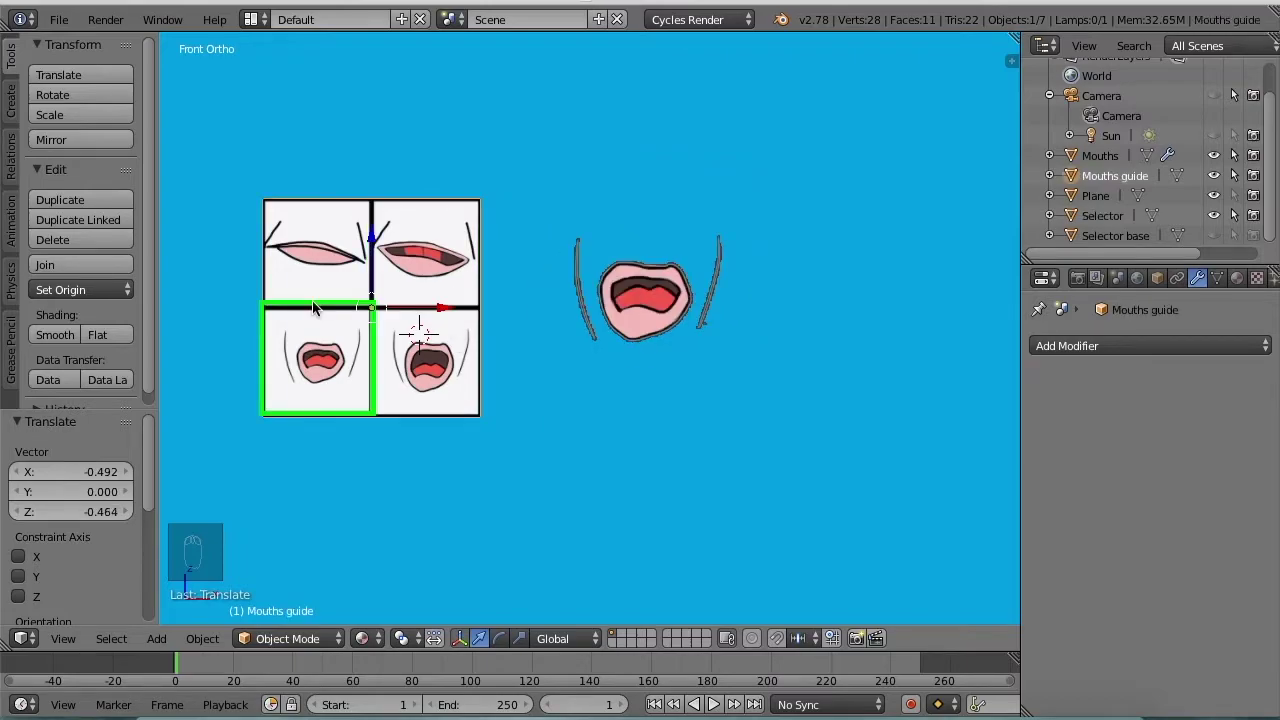
pyautogui.rightClick(317, 309)
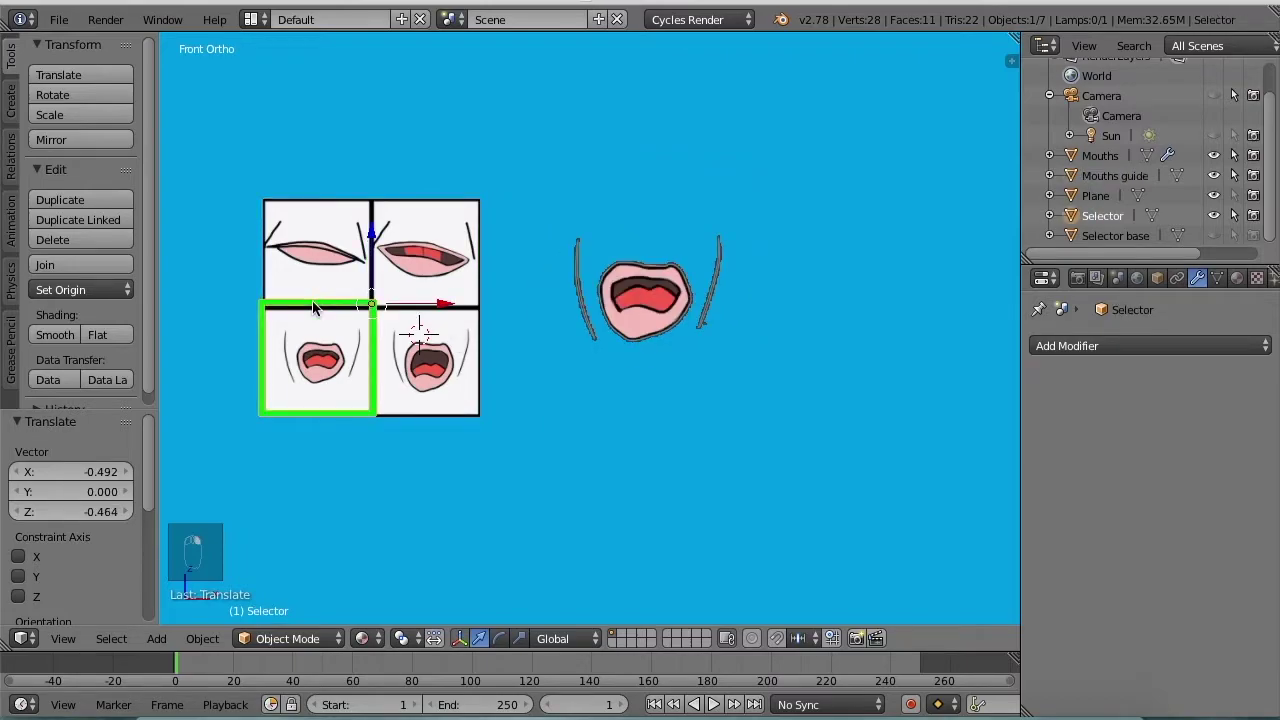
pyautogui.press('g')
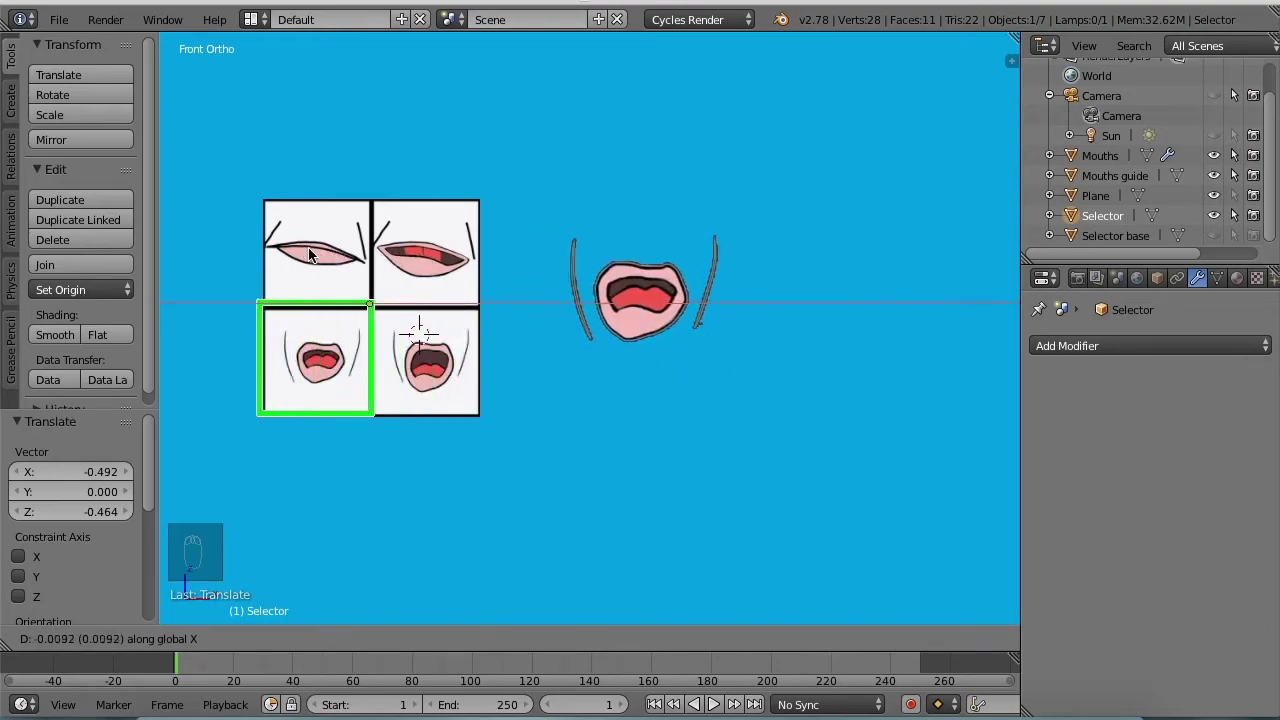
pyautogui.moveTo(313, 255); pyautogui.dragTo(313, 222)
pyautogui.press('g')
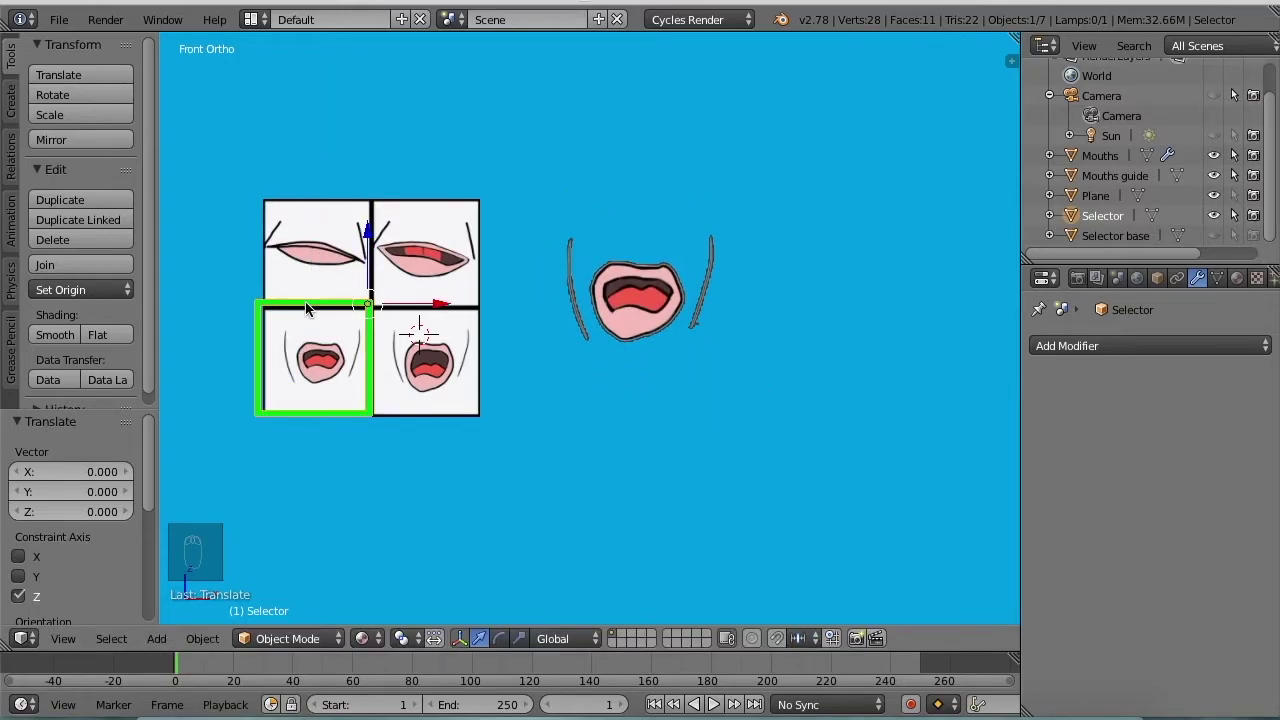
pyautogui.rightClick(310, 309)
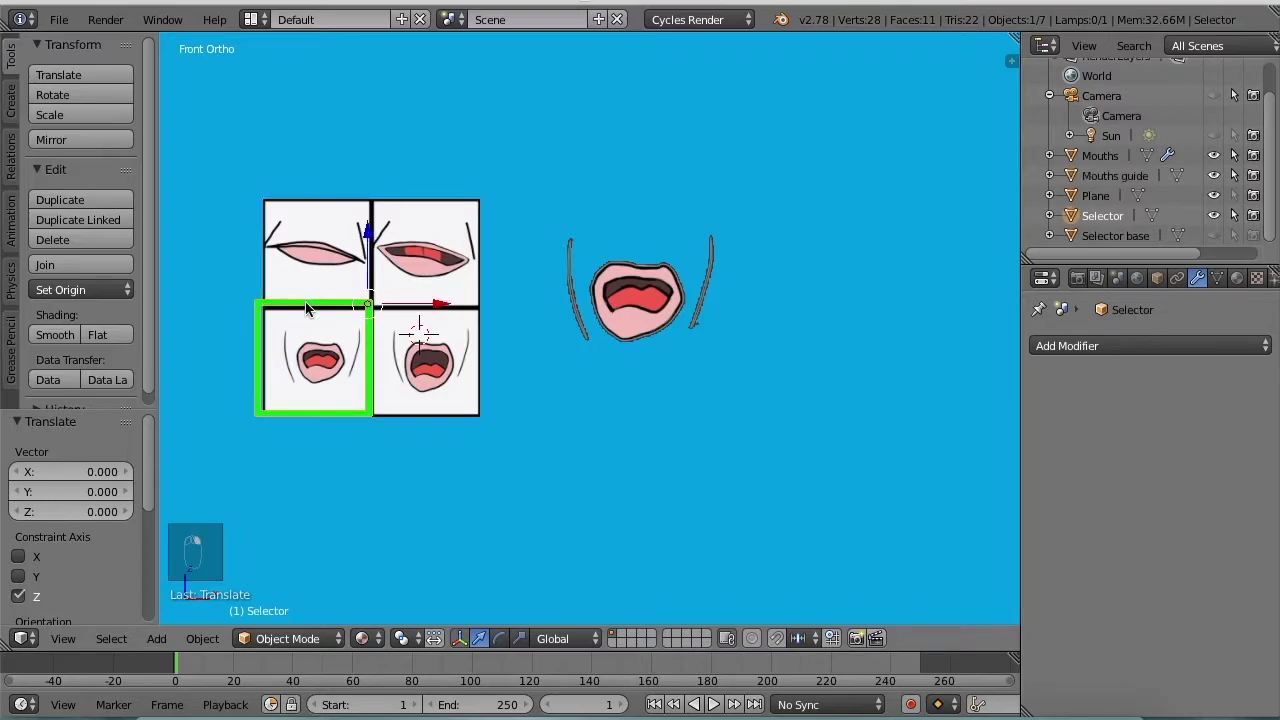
pyautogui.press('g')
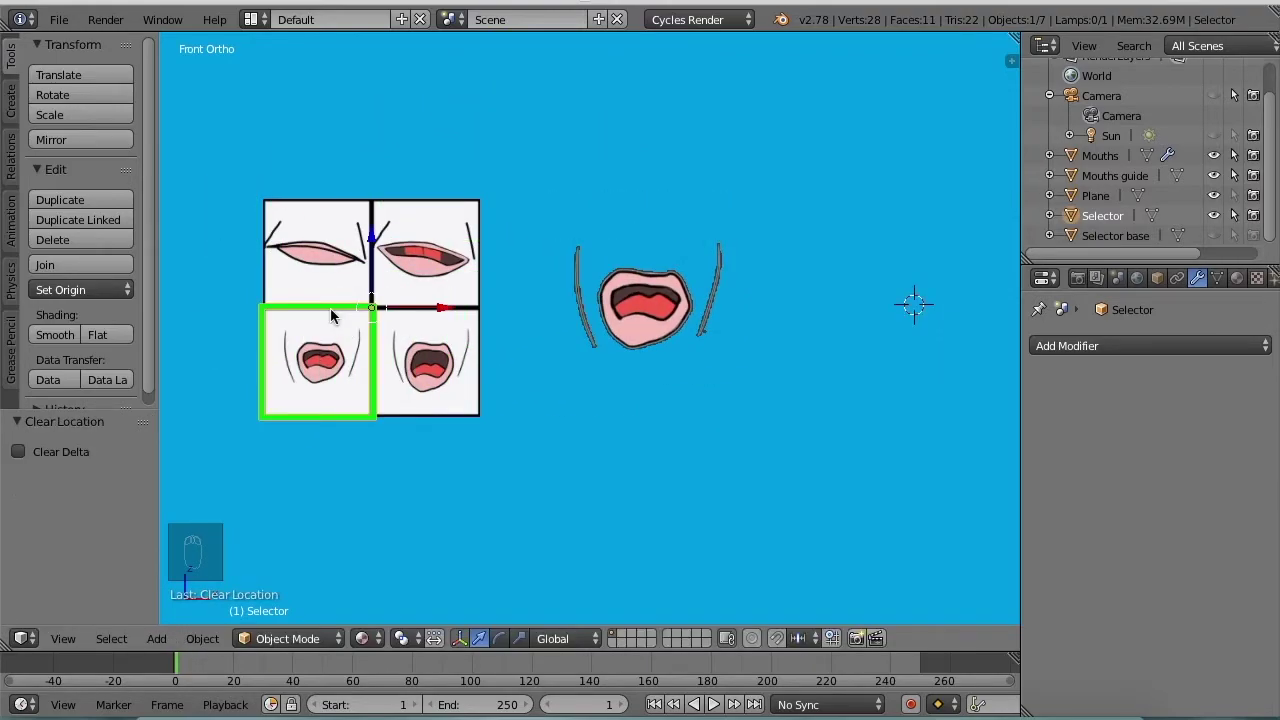
pyautogui.press('g')
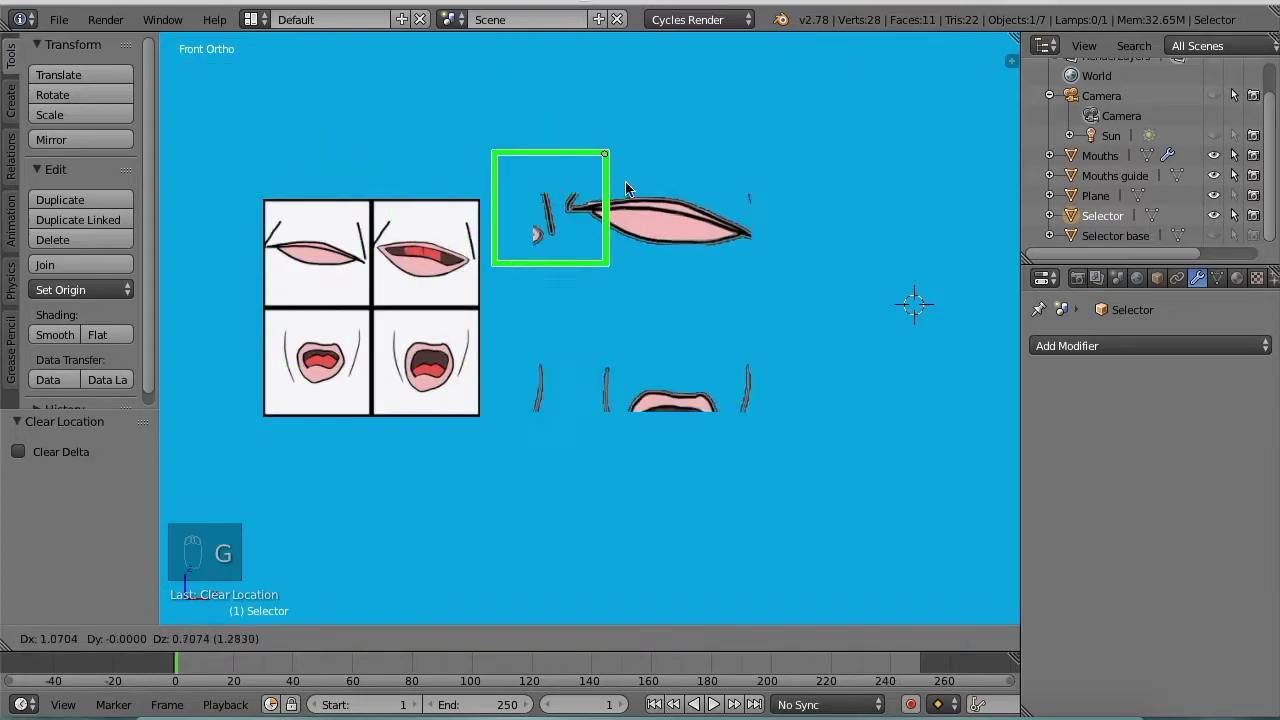
pyautogui.moveTo(421, 91); pyautogui.dragTo(1184, 289)
# - Reset the Selector and switch its Limit Location constraint to Local Space
pyautogui.press('alt+g')
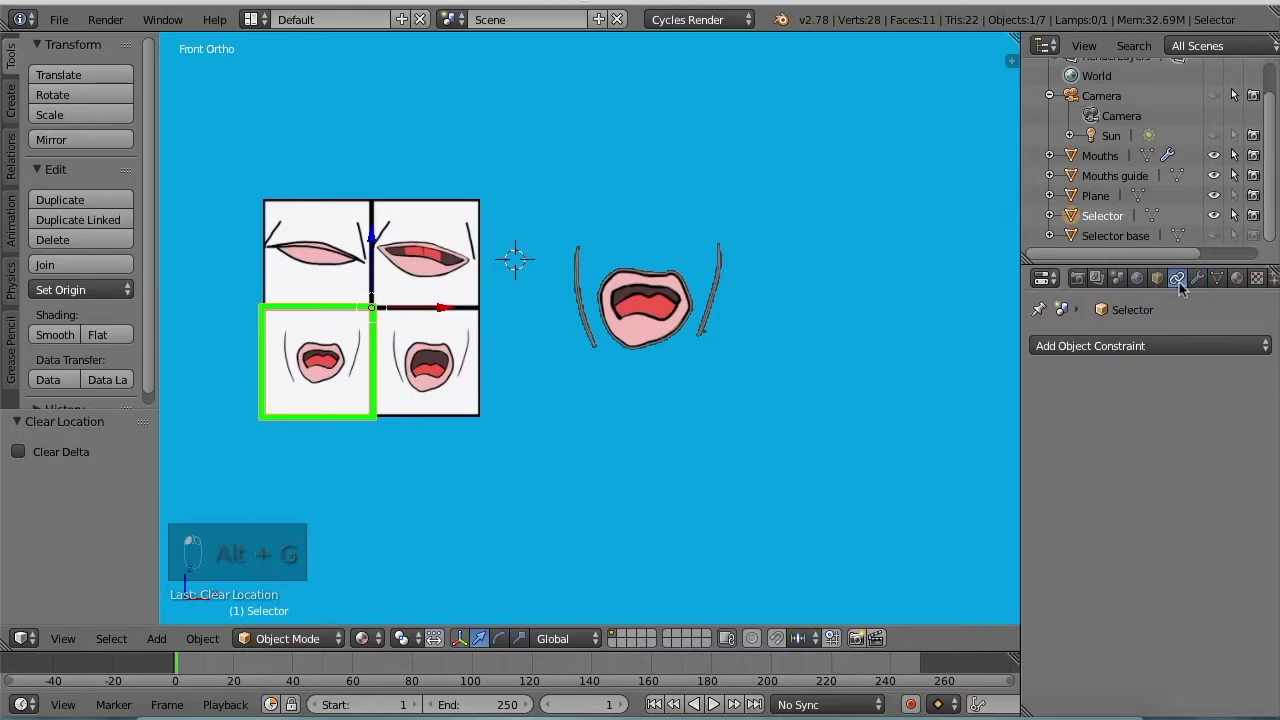
pyautogui.moveTo(1183, 352); pyautogui.dragTo(989, 374)
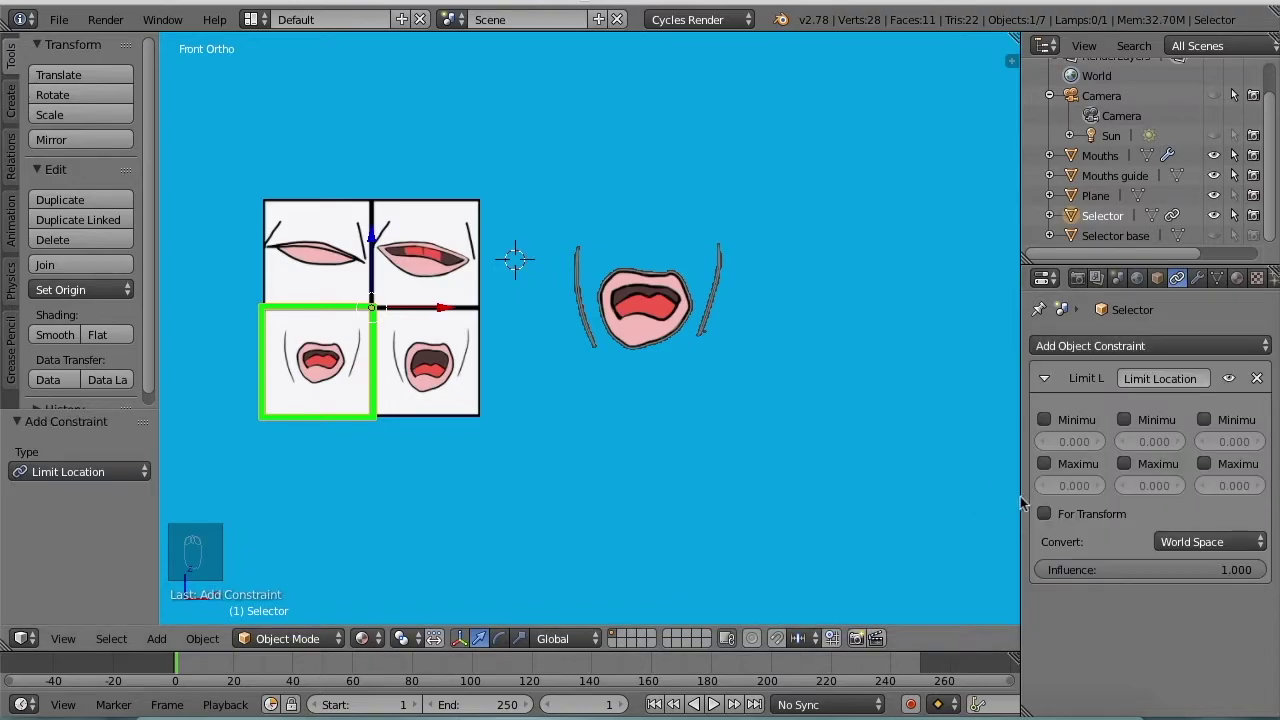
pyautogui.moveTo(1230, 552); pyautogui.dragTo(1214, 544)
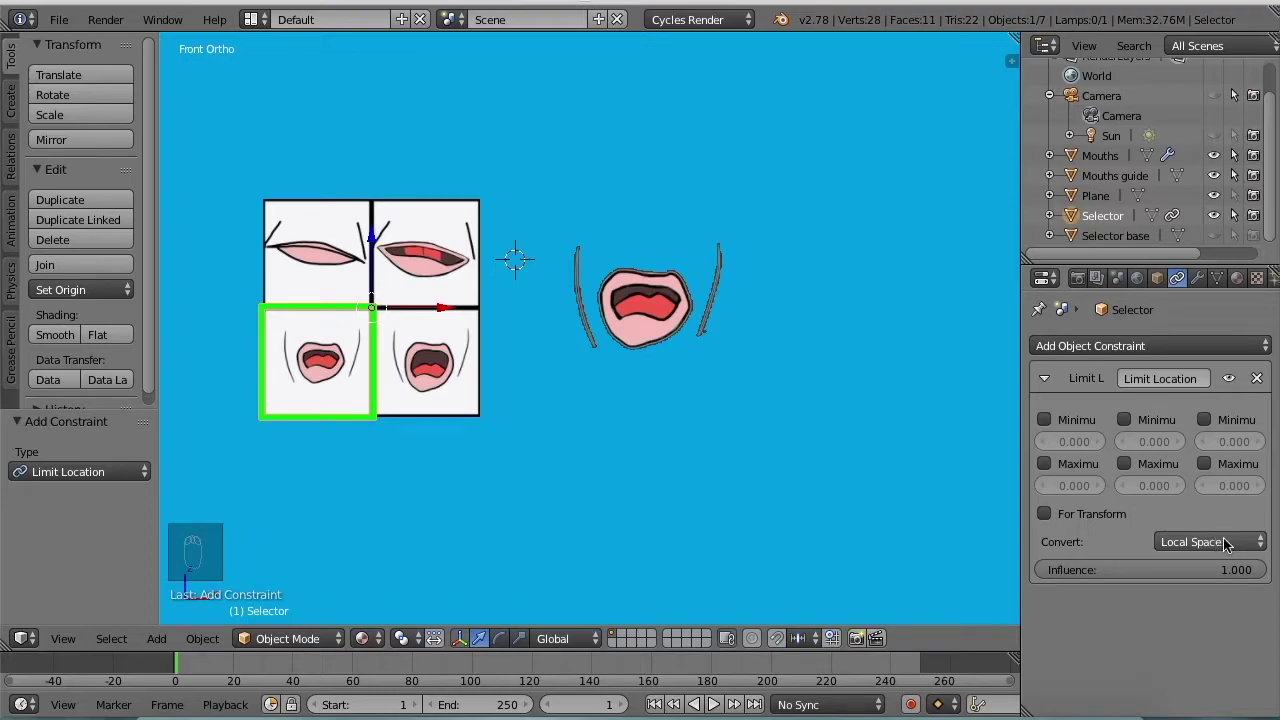
pyautogui.moveTo(1233, 547); pyautogui.dragTo(728, 481)
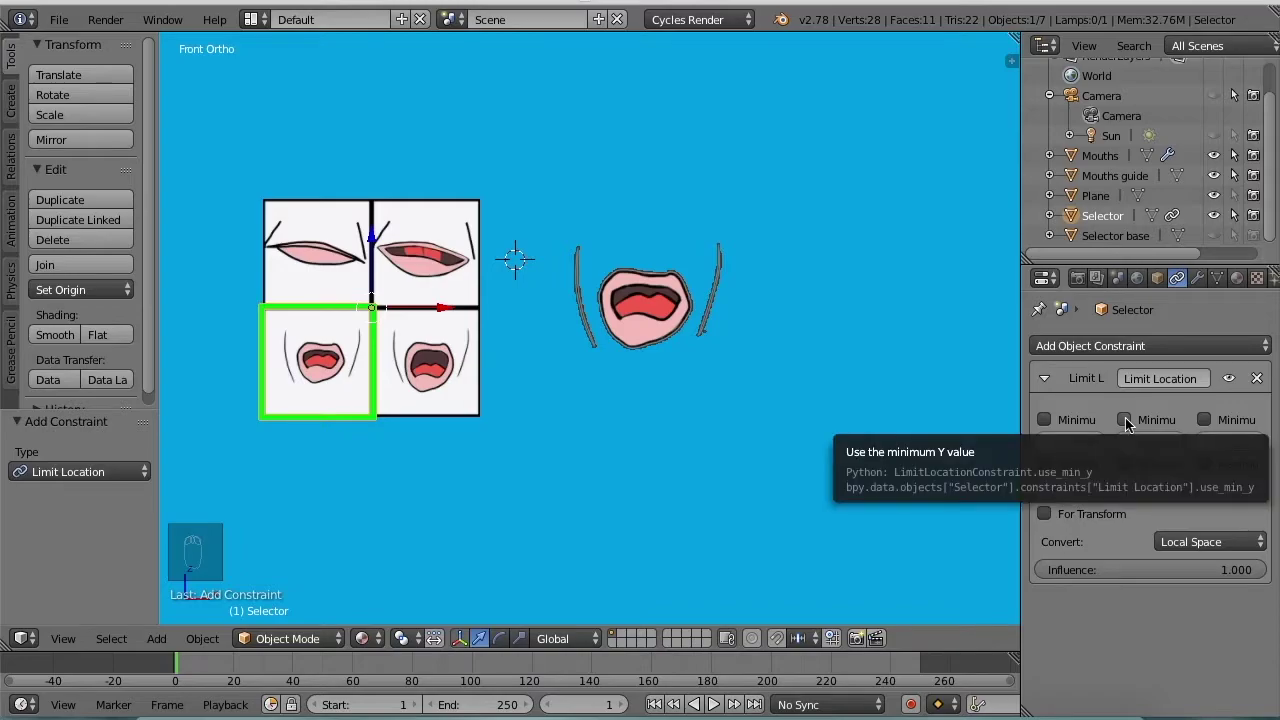
# - Enable the Minimum X, Minimum Y, Maximum X and Maximum Y limits on the constraint
pyautogui.moveTo(1130, 425); pyautogui.dragTo(1049, 427)
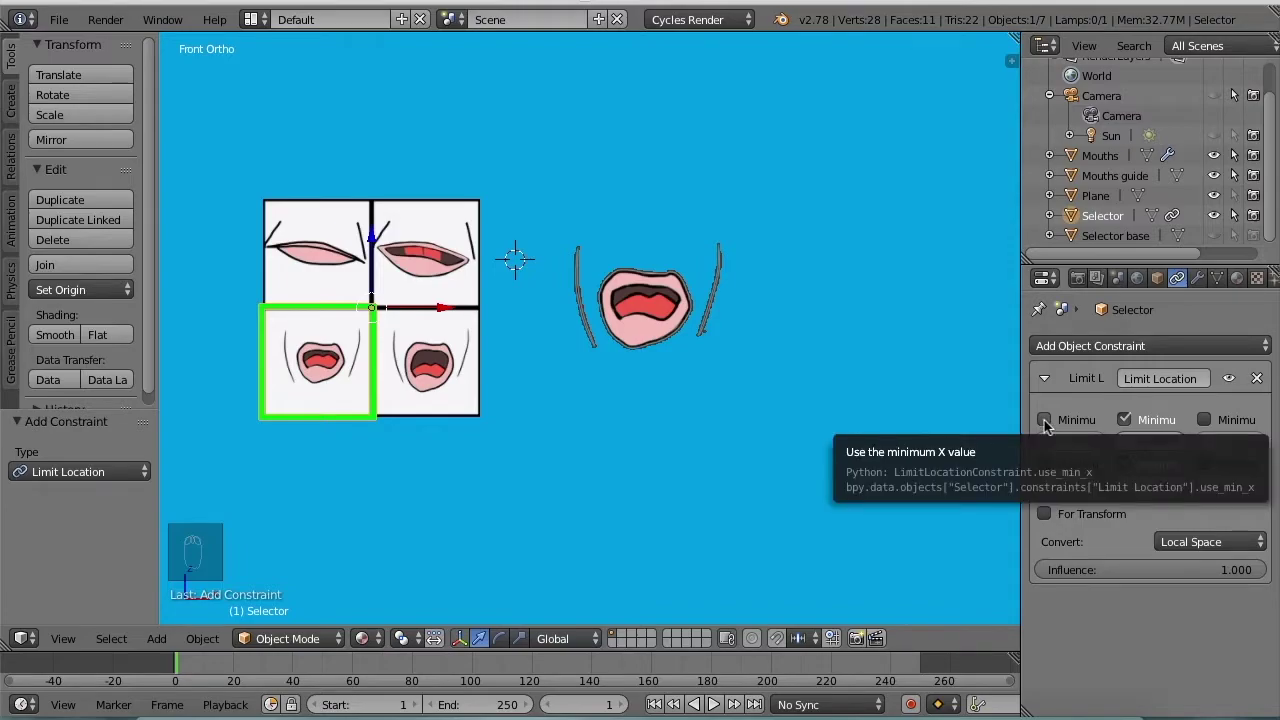
pyautogui.moveTo(1049, 427); pyautogui.dragTo(1044, 470)
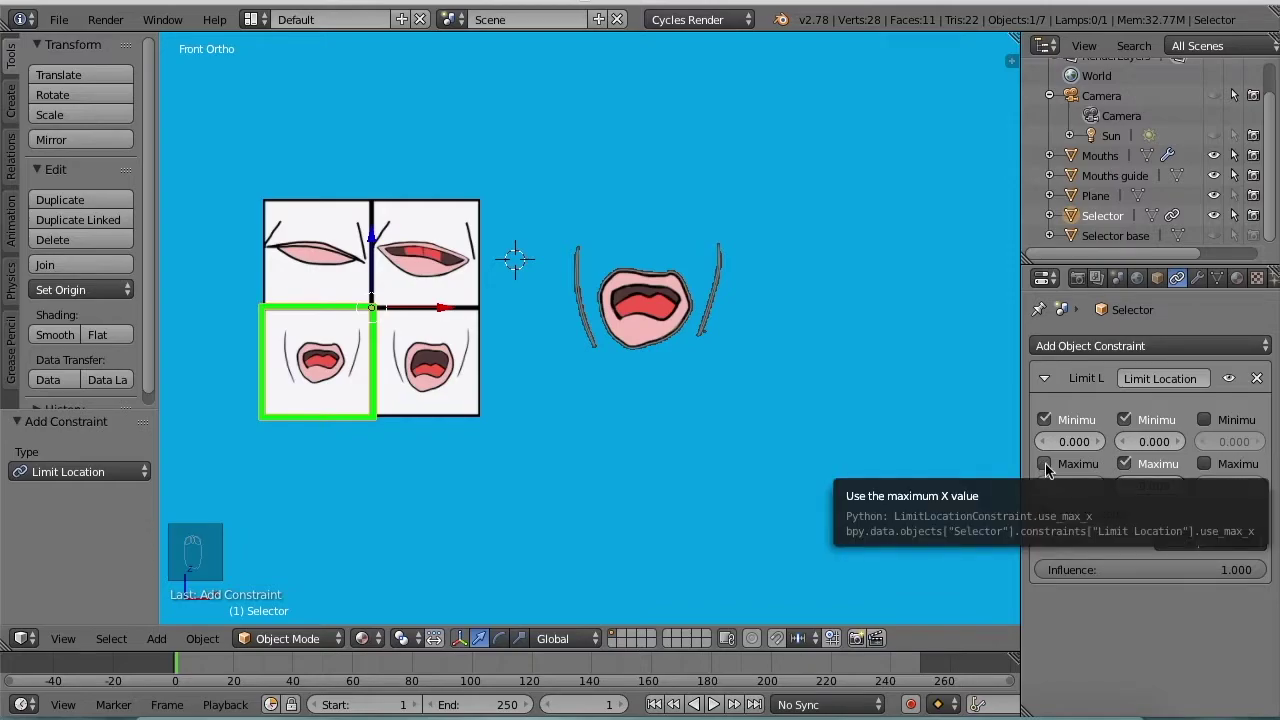
pyautogui.moveTo(1050, 471); pyautogui.dragTo(359, 422)
pyautogui.moveTo(359, 422); pyautogui.dragTo(333, 402)
# - Select the Selector and slide it along X to test the Limit Location constraint, reaching 0.714
pyautogui.press('n')
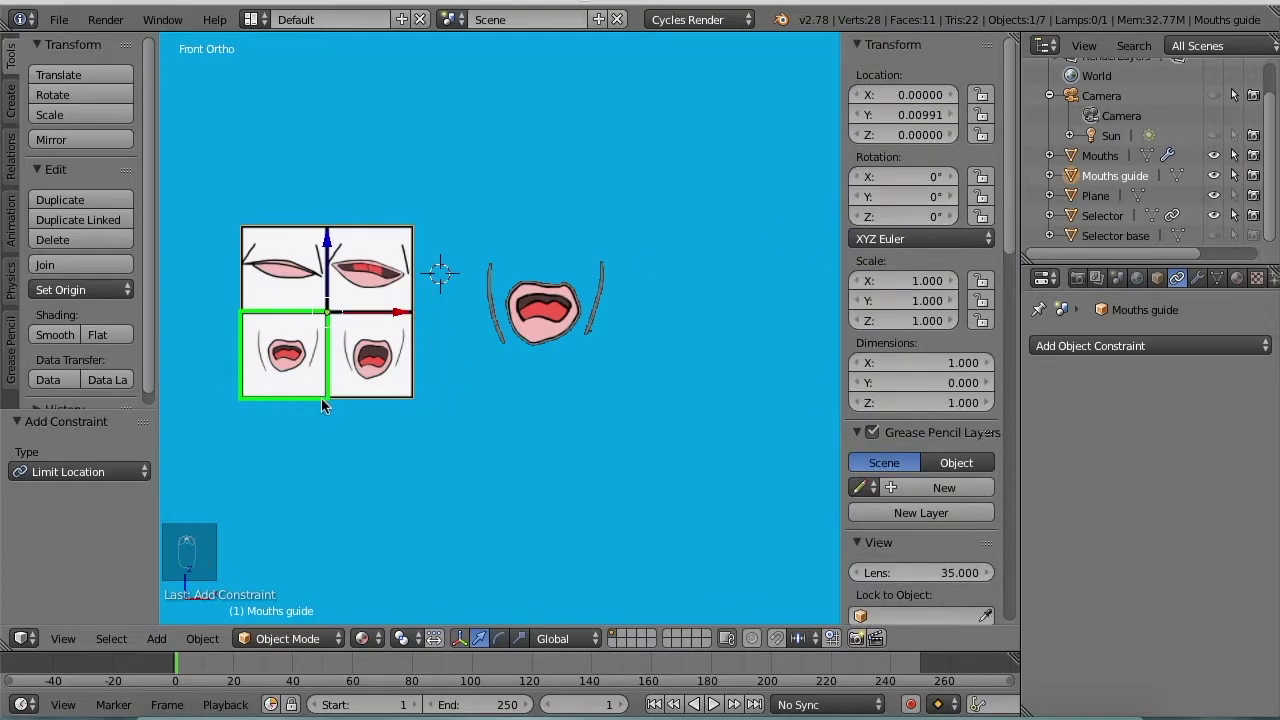
pyautogui.moveTo(320, 409); pyautogui.dragTo(1054, 481)
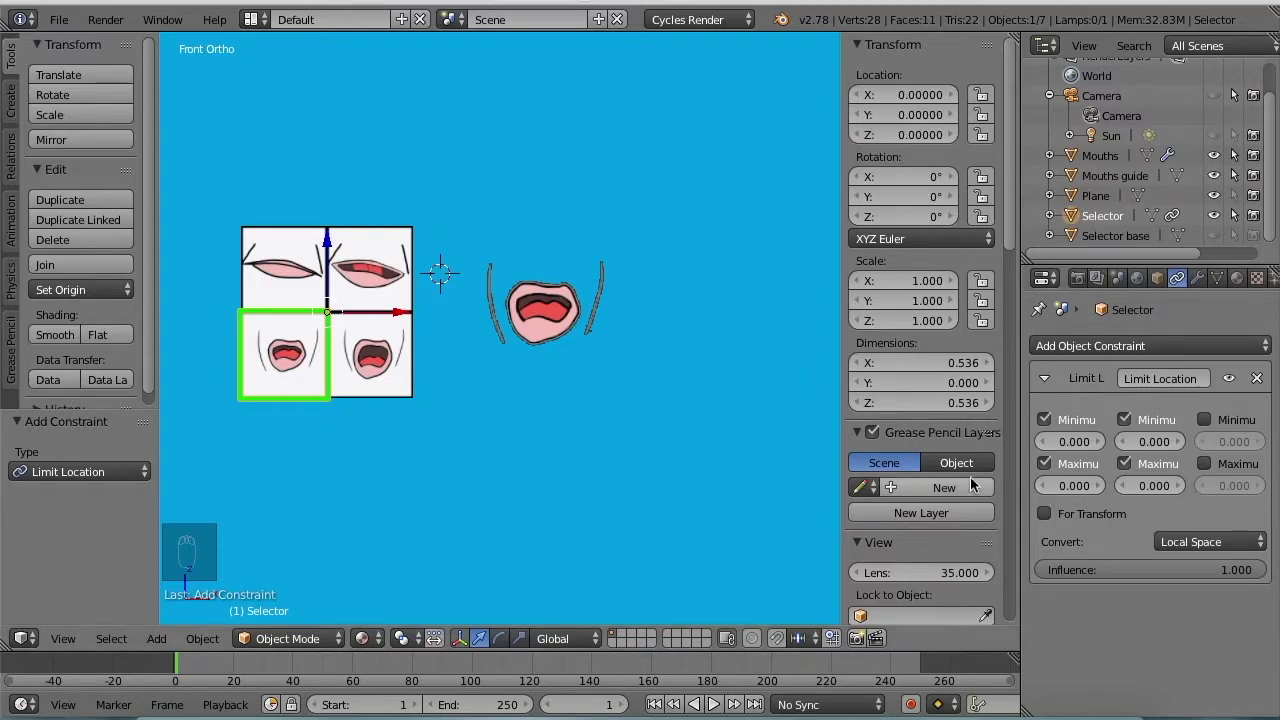
pyautogui.rightClick(297, 407)
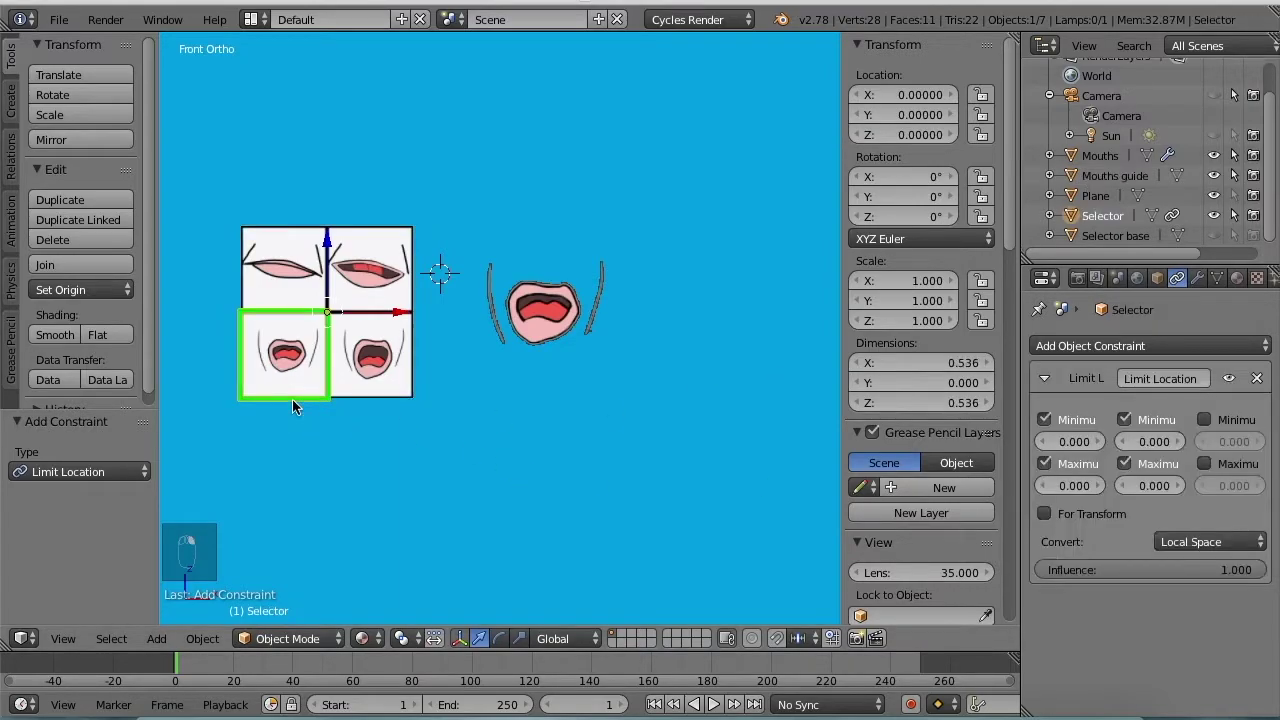
pyautogui.press('g')
pyautogui.click(297, 407)
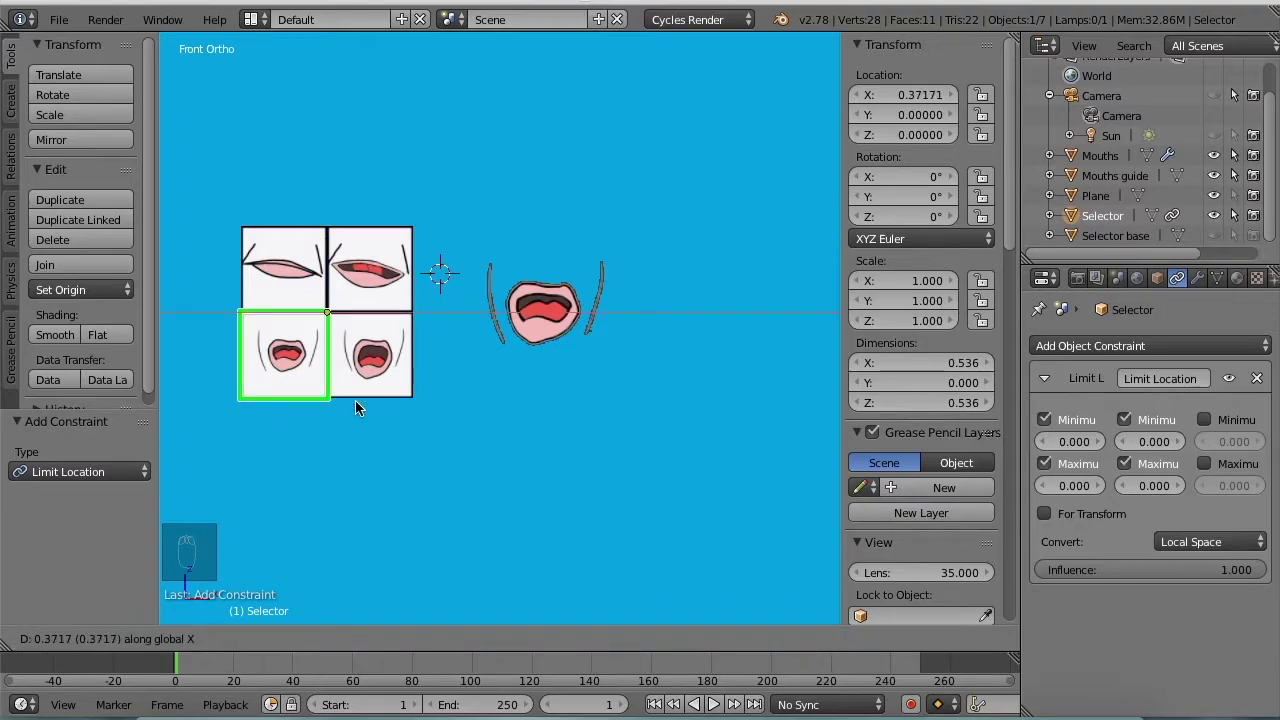
pyautogui.moveTo(419, 405); pyautogui.dragTo(916, 103)
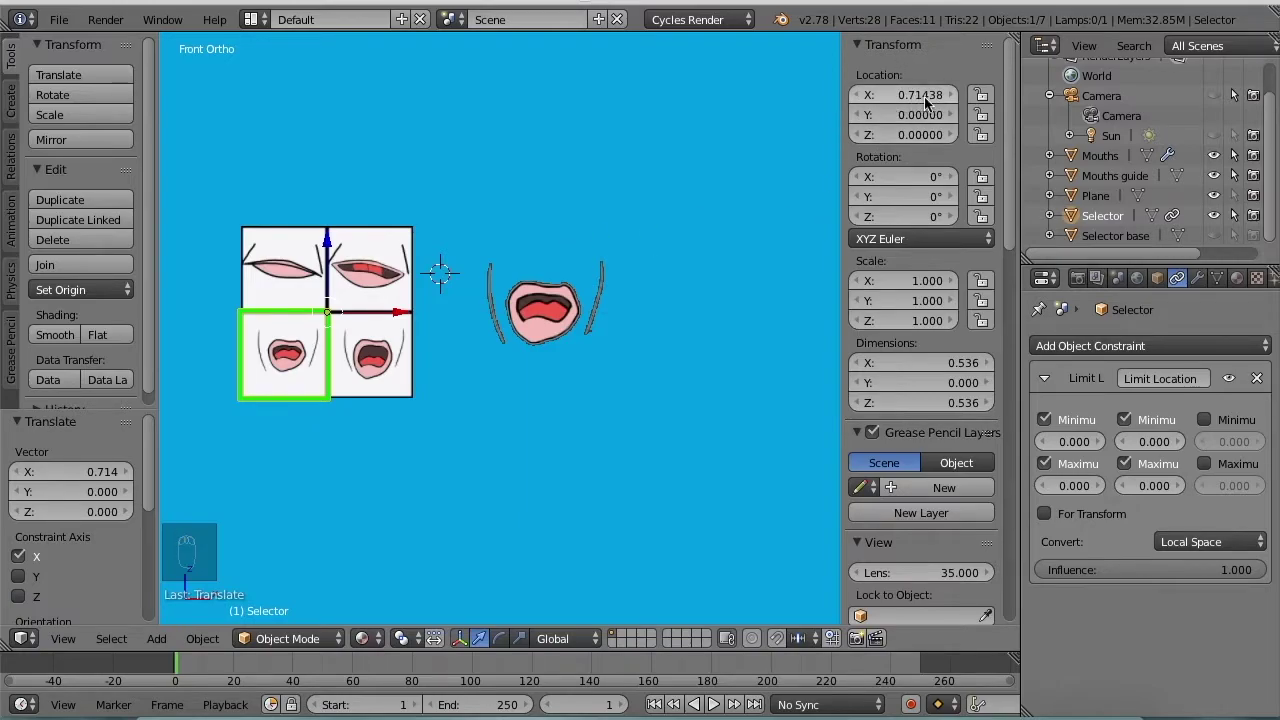
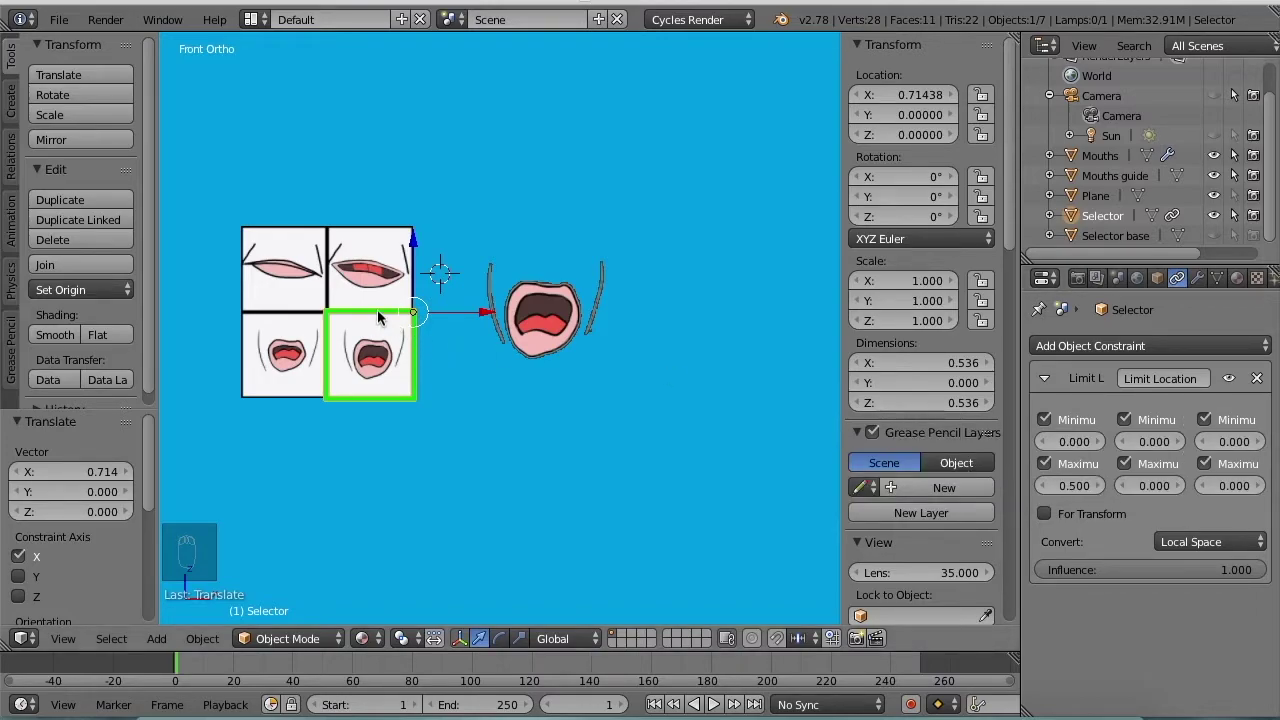
# - Clear the Selector's location with Alt+G and raise it along Z to test the upper tiles
pyautogui.press('alt+g')
pyautogui.click(382, 318)
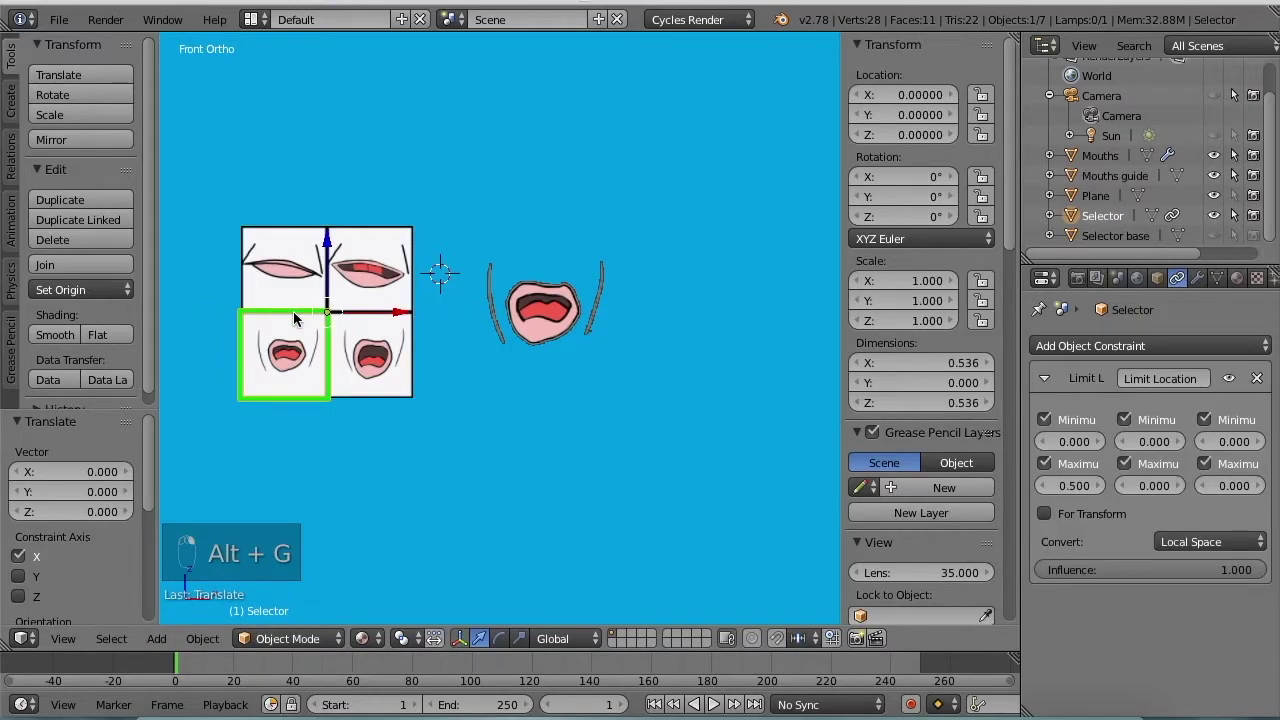
pyautogui.press('g')
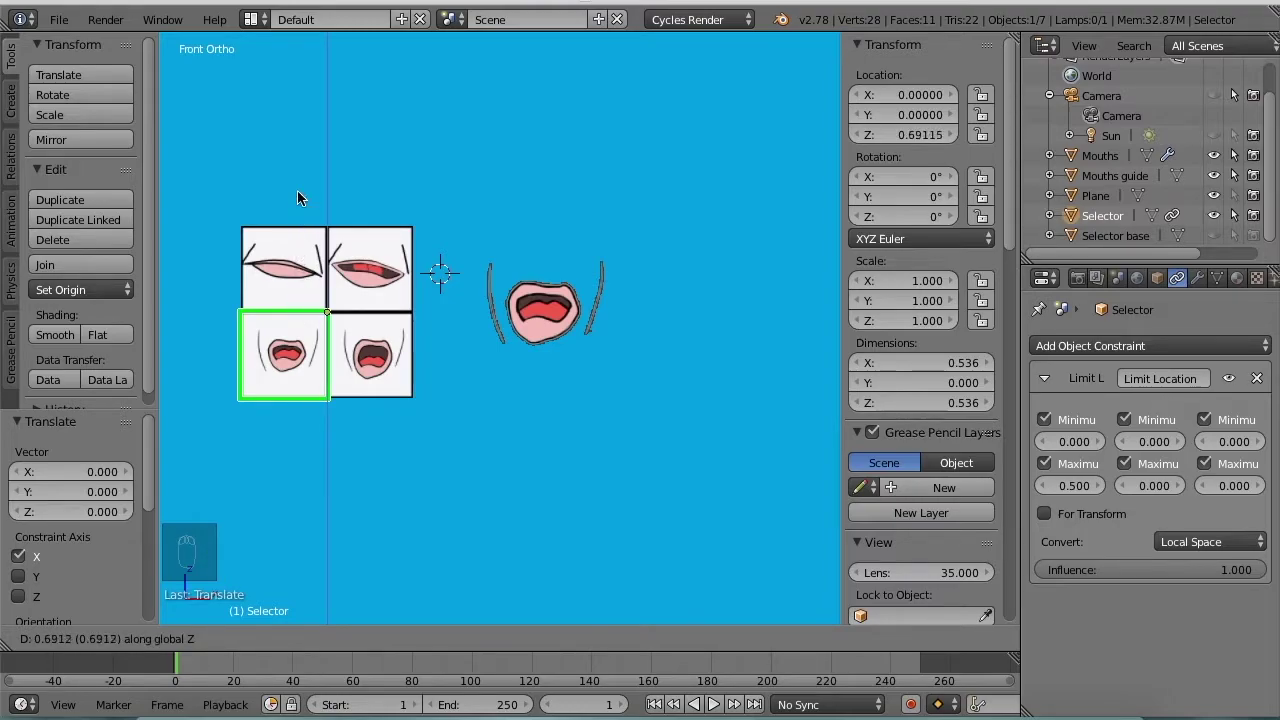
pyautogui.moveTo(299, 120); pyautogui.dragTo(1146, 431)
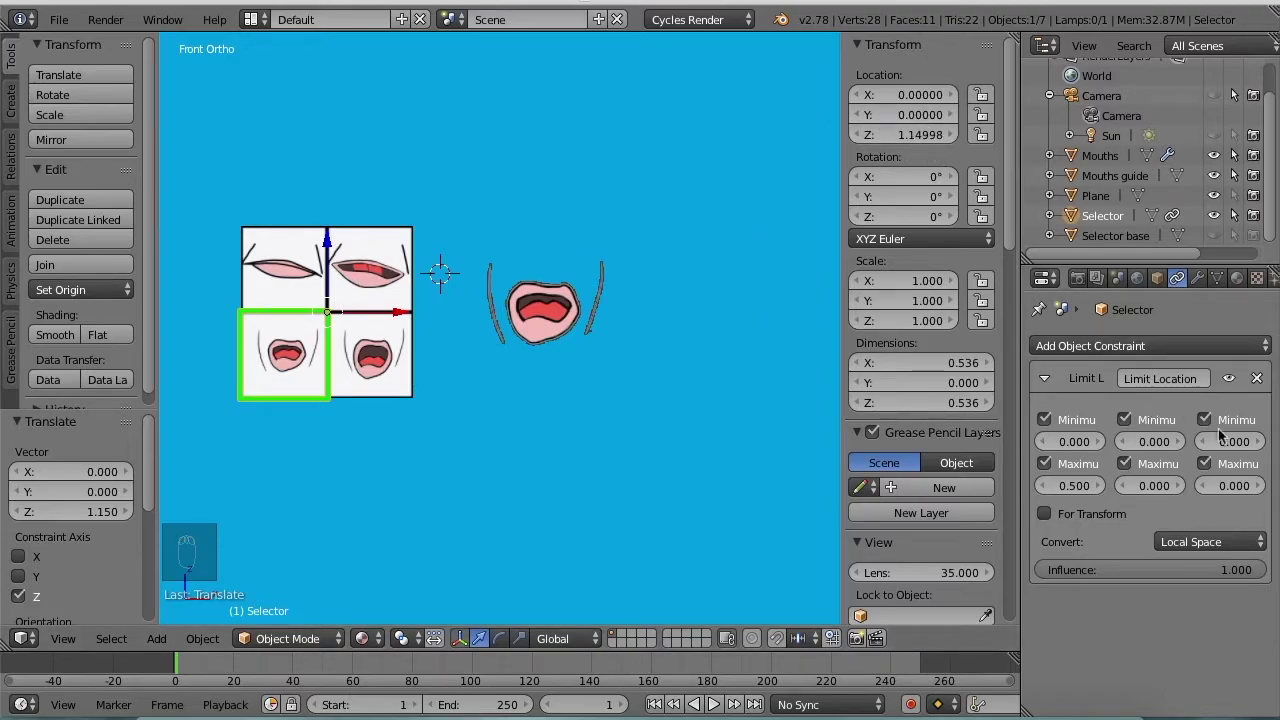
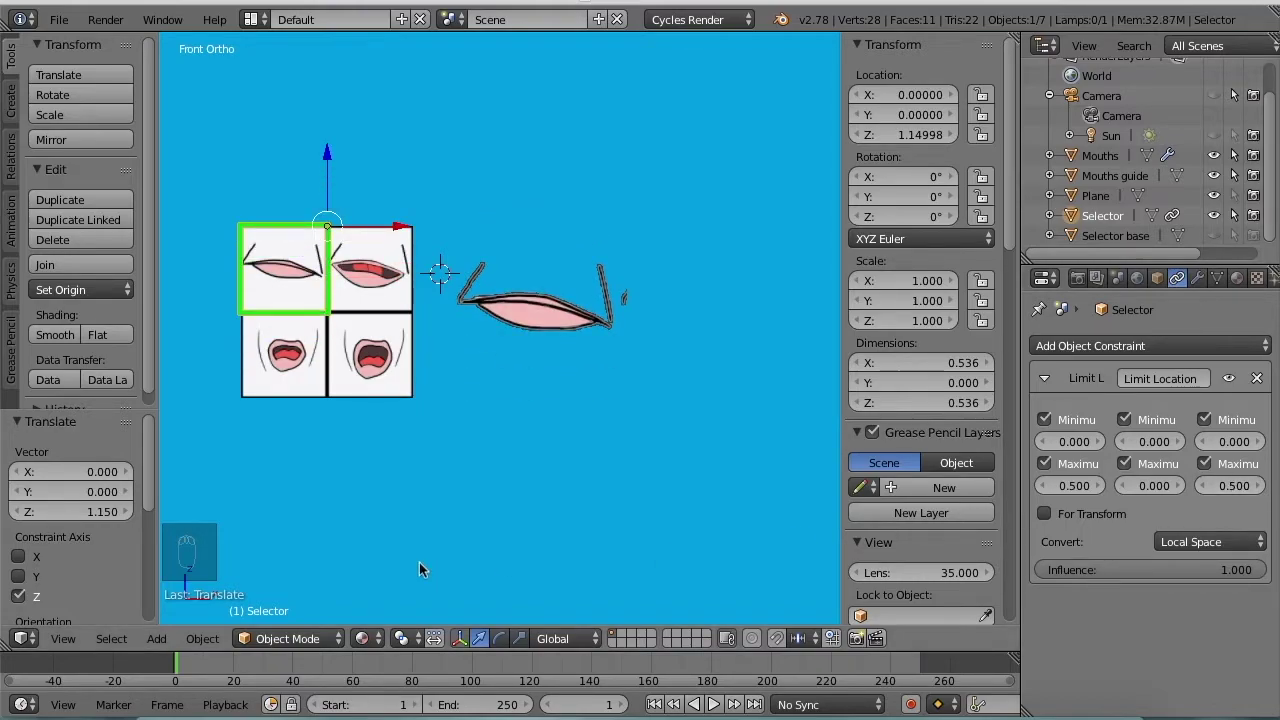
# - Clear the Mouths guide's location, then move the Selector onto the top-right mouth tile
pyautogui.moveTo(424, 528); pyautogui.dragTo(426, 456)
pyautogui.press('alt+g')
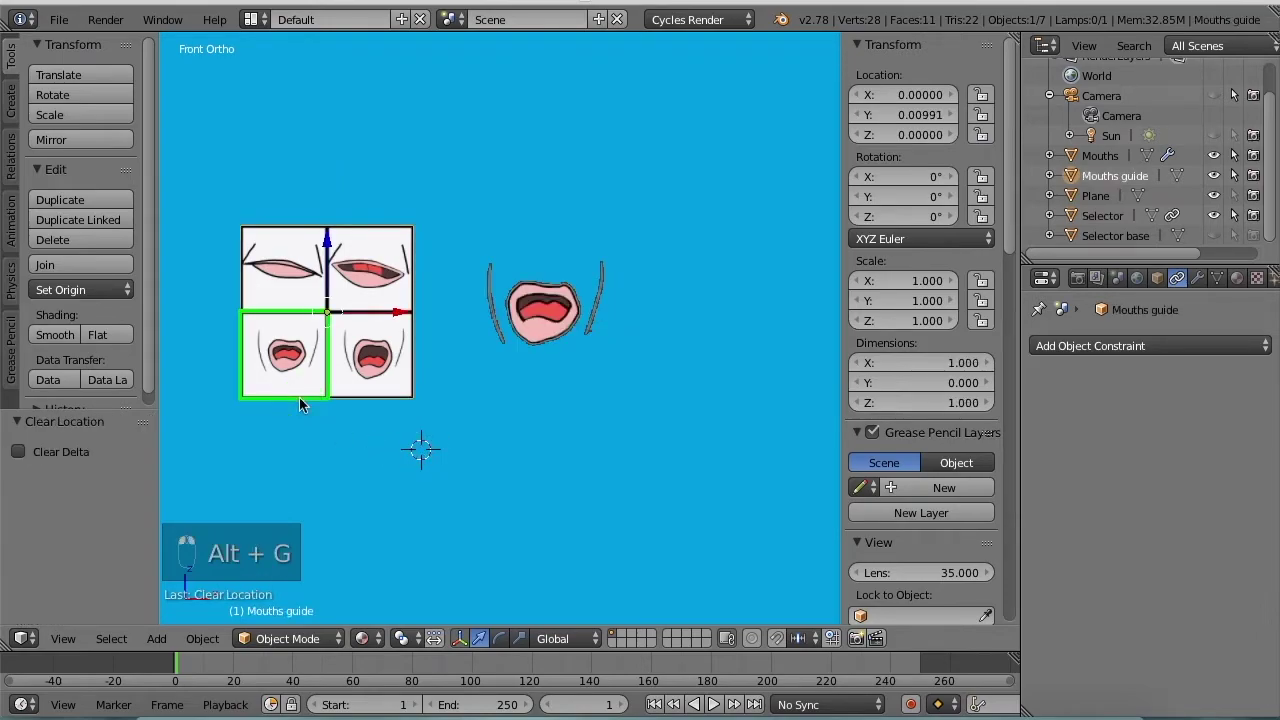
pyautogui.press('g')
pyautogui.rightClick(417, 392)
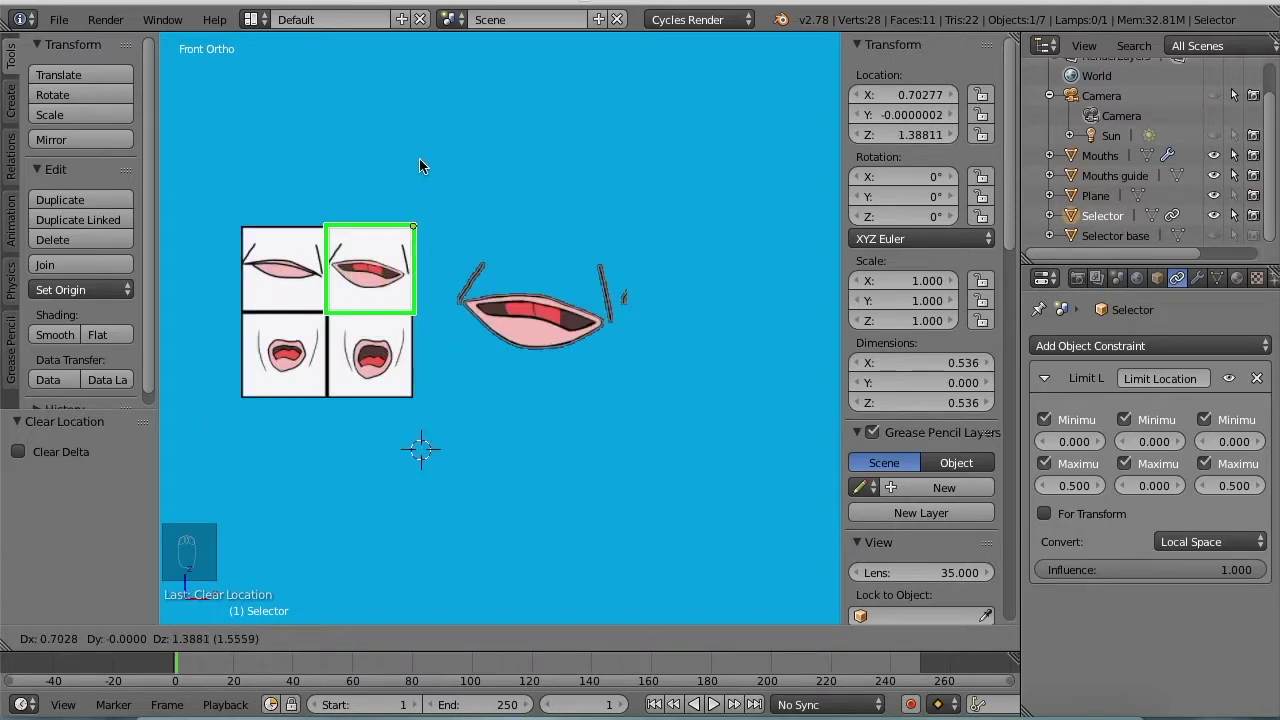
pyautogui.moveTo(349, 311); pyautogui.dragTo(388, 289)
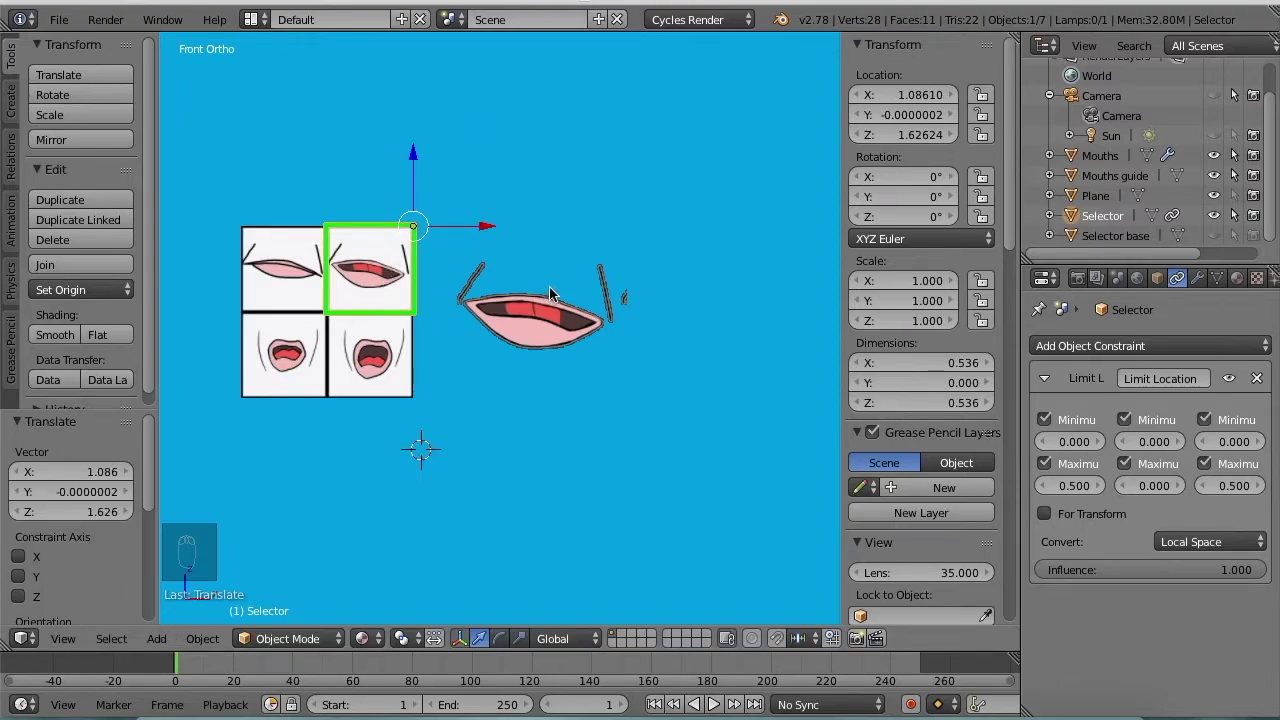
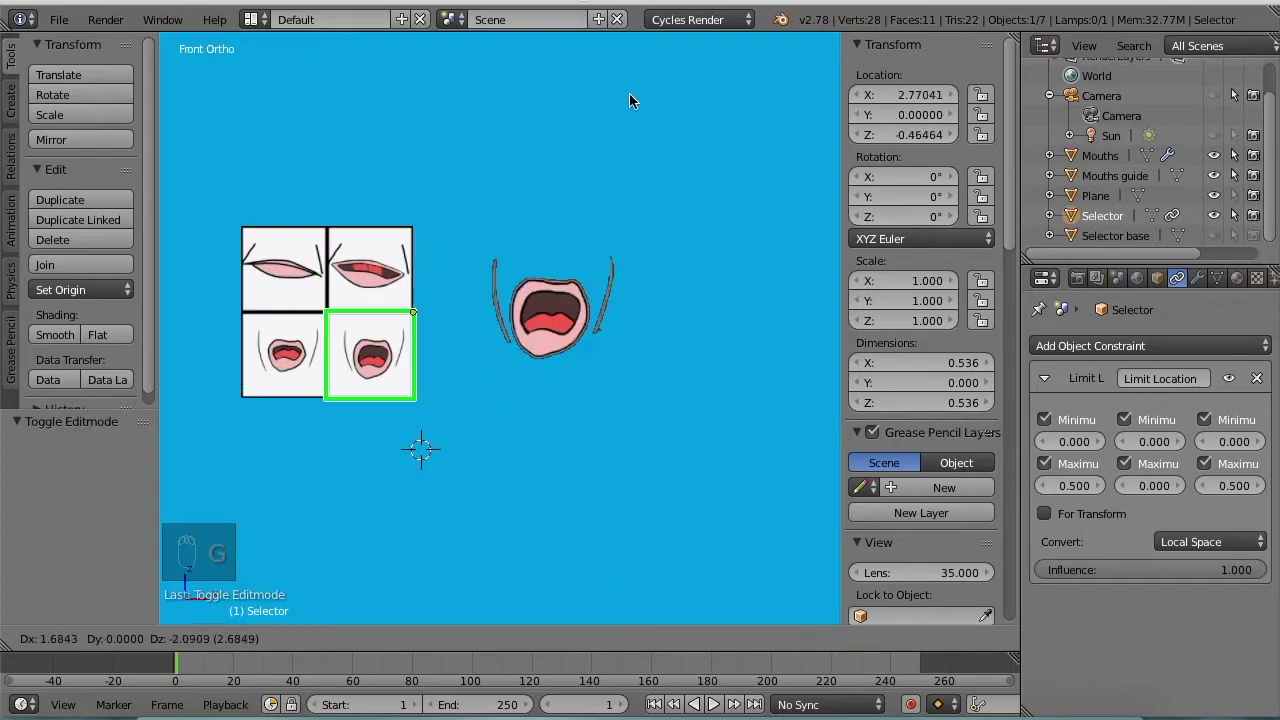
# - Move the Selector across the mouth tiles to check the displayed mouth swaps
pyautogui.moveTo(469, 349); pyautogui.dragTo(358, 428)
pyautogui.press('g')
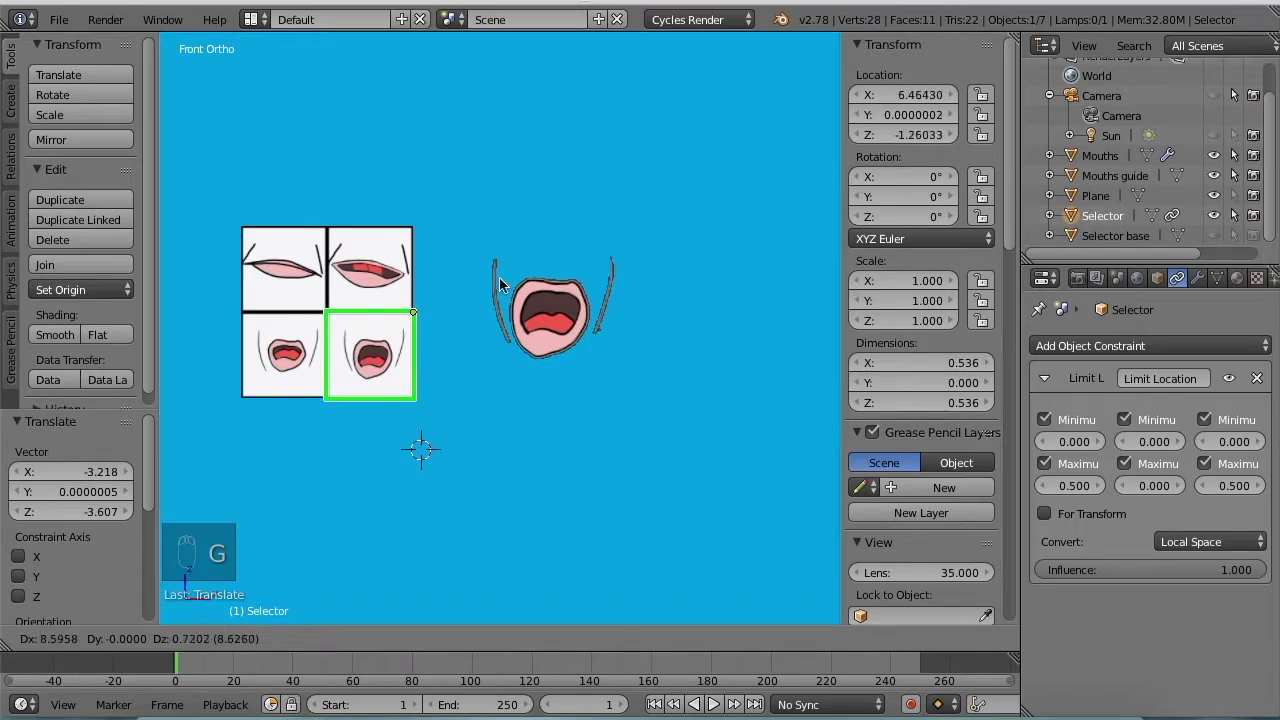
pyautogui.moveTo(787, 518); pyautogui.dragTo(333, 443)
pyautogui.press('g')
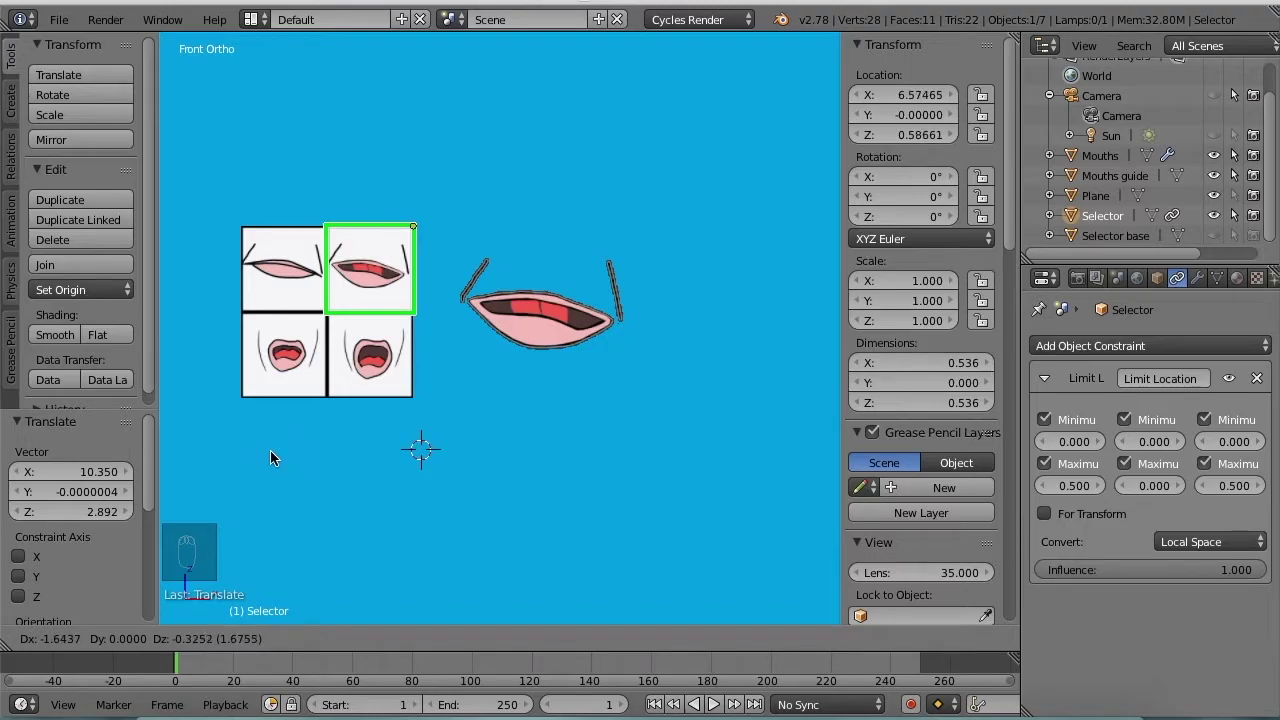
pyautogui.moveTo(275, 458); pyautogui.dragTo(843, 117)
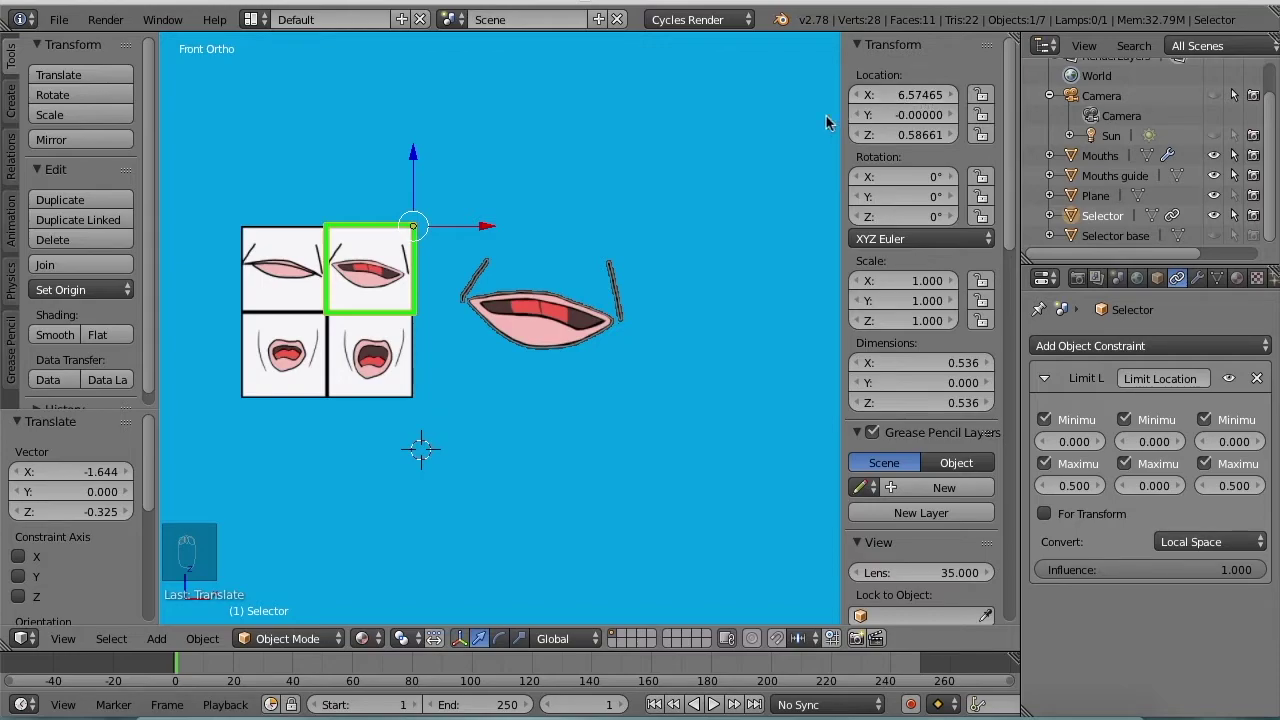
pyautogui.moveTo(384, 317); pyautogui.dragTo(437, 356)
pyautogui.press('g')
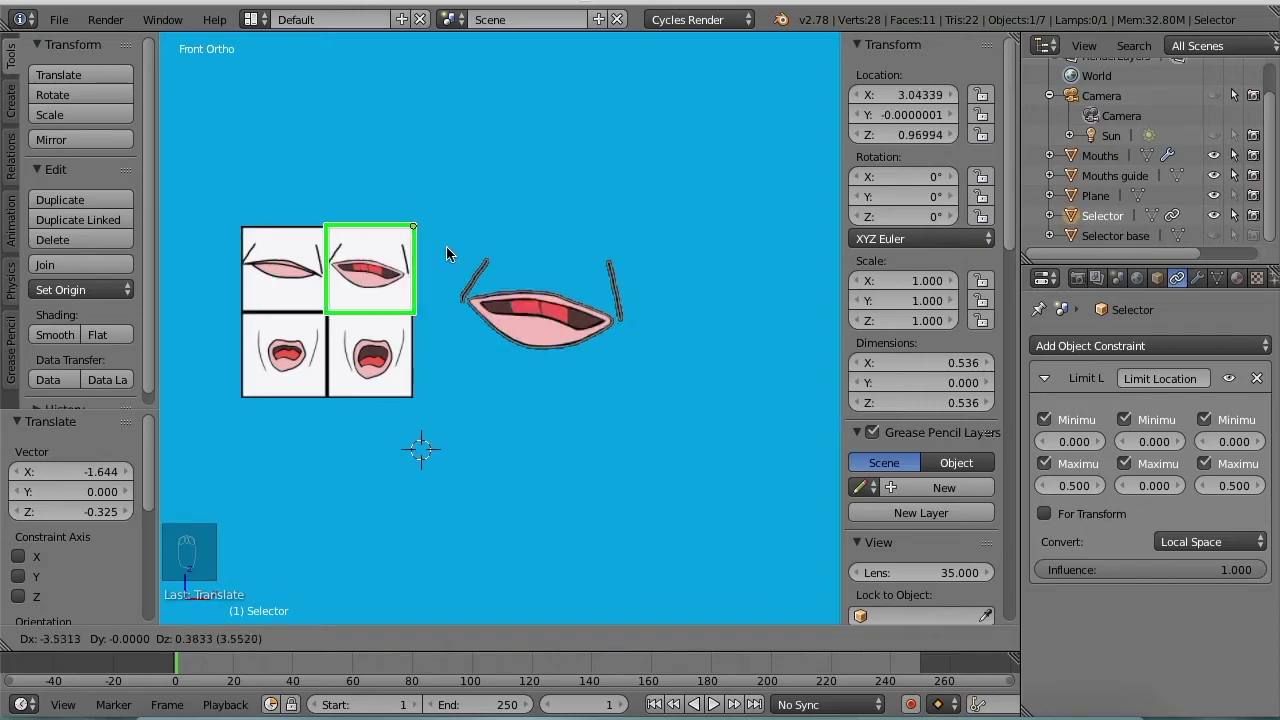
pyautogui.moveTo(747, 234); pyautogui.dragTo(486, 273)
# - Cancel the move and reset the Selector to zero location on the bottom-left tile
pyautogui.press('alt+g')
pyautogui.moveTo(486, 274); pyautogui.dragTo(294, 318)
pyautogui.rightClick(294, 318)
pyautogui.press('g')
pyautogui.click(294, 290)
pyautogui.moveTo(378, 346); pyautogui.dragTo(321, 404)
pyautogui.press('z')
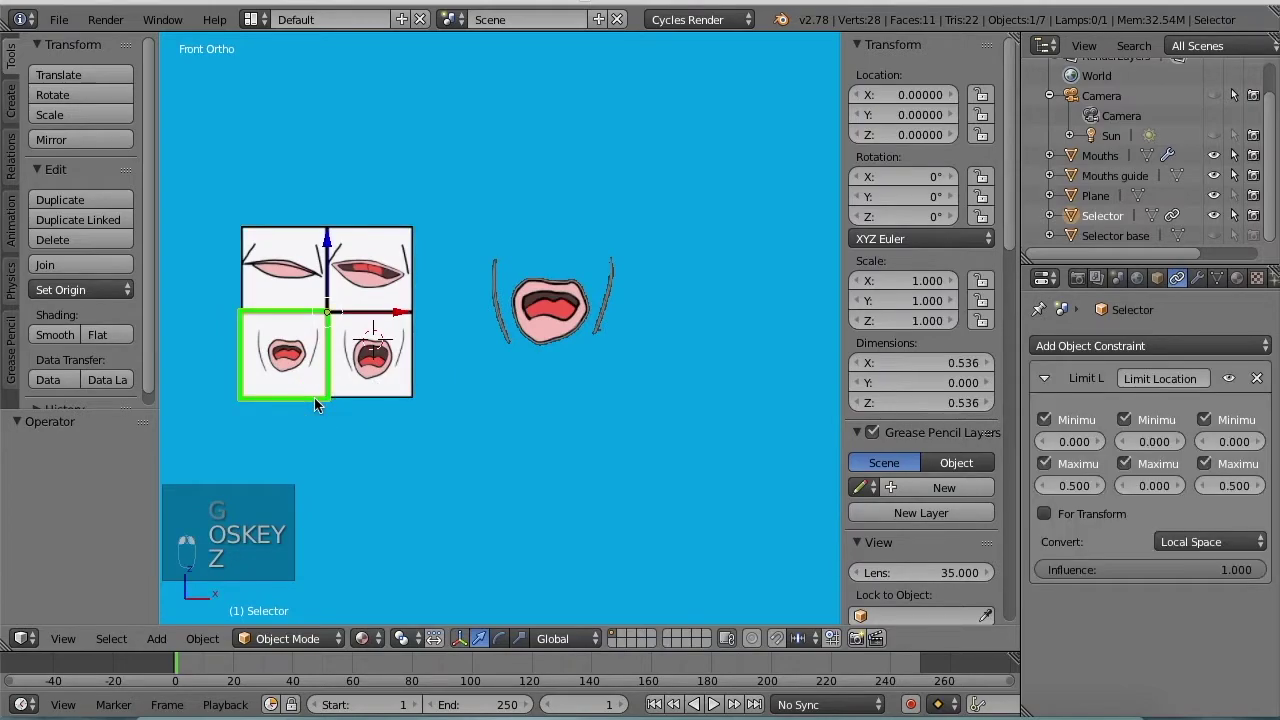
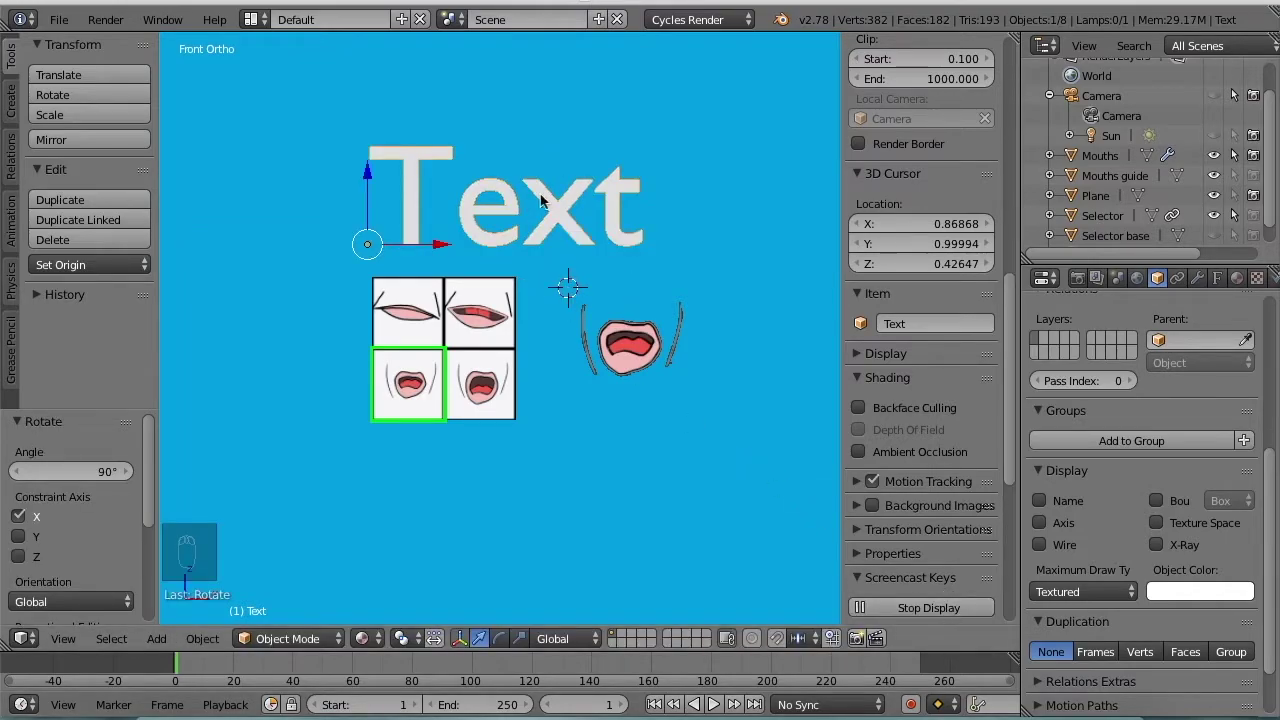
# - Edit the text object so it reads 'Mouth' and leave edit mode
pyautogui.press('Tab')
pyautogui.press('BackSpace')
pyautogui.press('shift+m')
pyautogui.press('o')
pyautogui.press('u')
pyautogui.press('t')
pyautogui.press('h')
pyautogui.press('Return')
pyautogui.press('Tab')
# - Scale and rotate the Mouth text so it stands upright facing front
pyautogui.middleClick(552, 237)
pyautogui.press('s')
pyautogui.press('g')
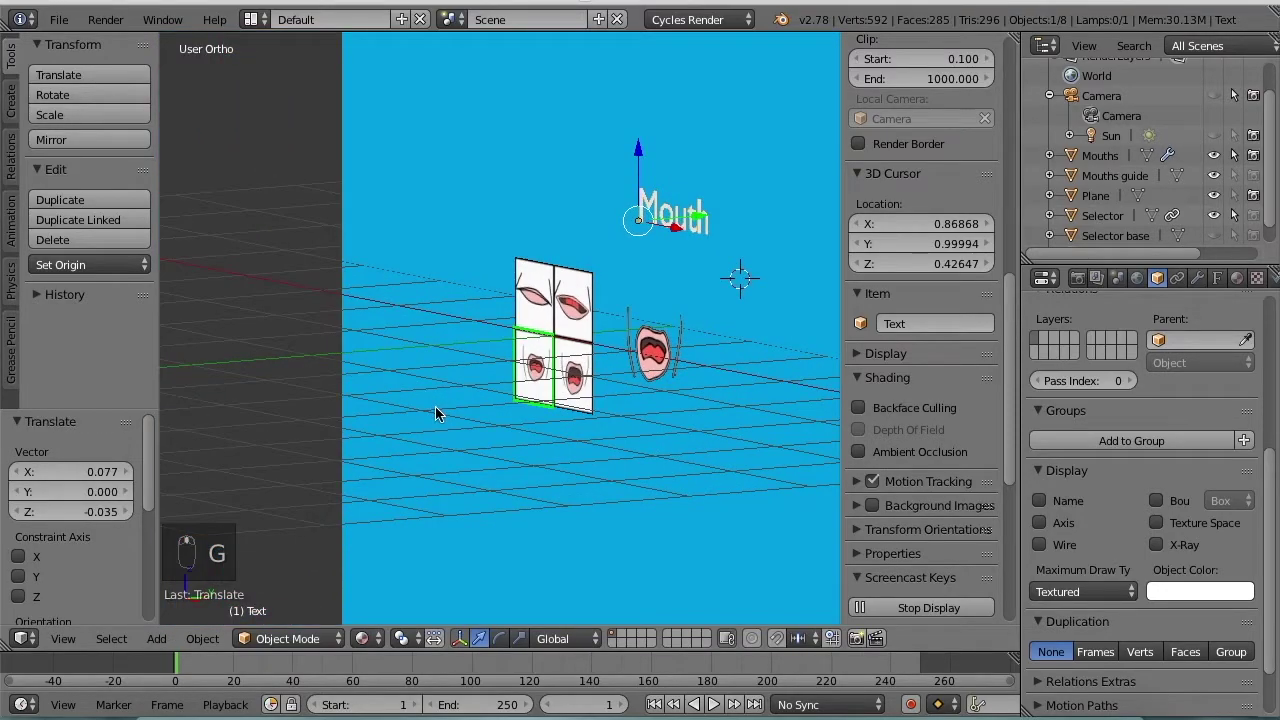
pyautogui.press('g')
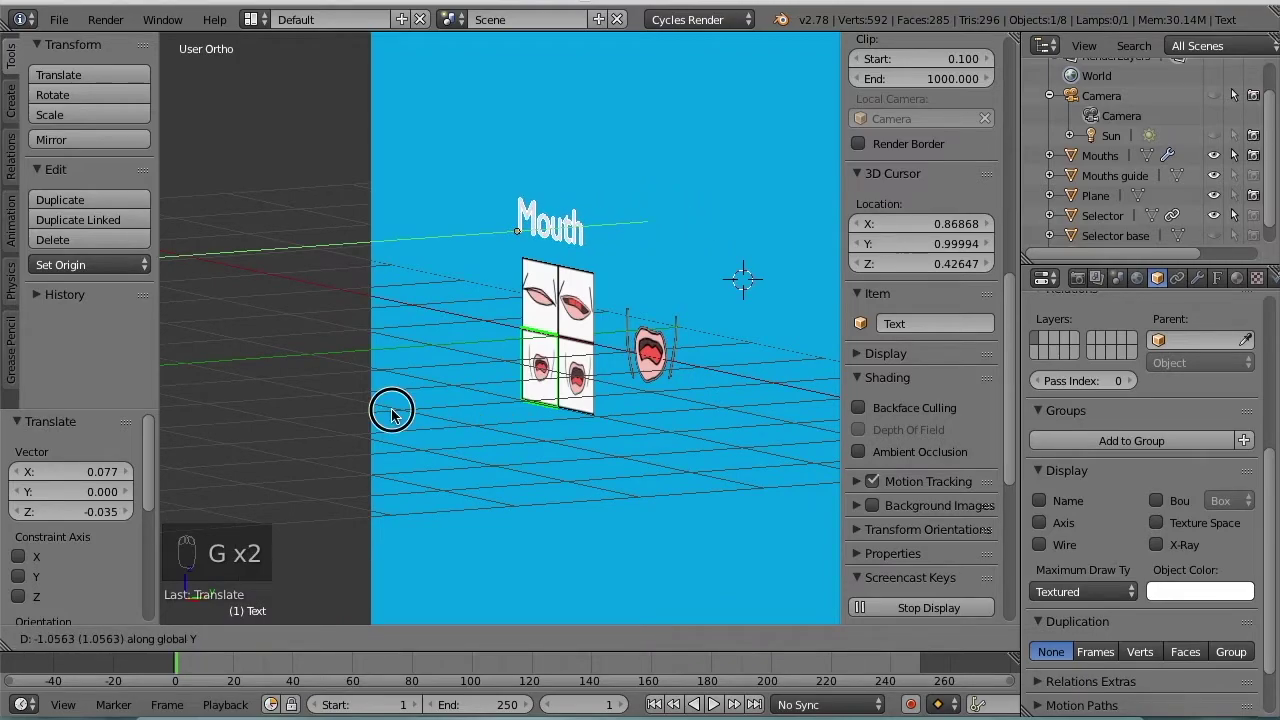
pyautogui.press('g')
pyautogui.click(440, 430)
# - In front view, place the Mouth text just above the grid of mouth images
pyautogui.press('KP_1')
pyautogui.click(454, 436)
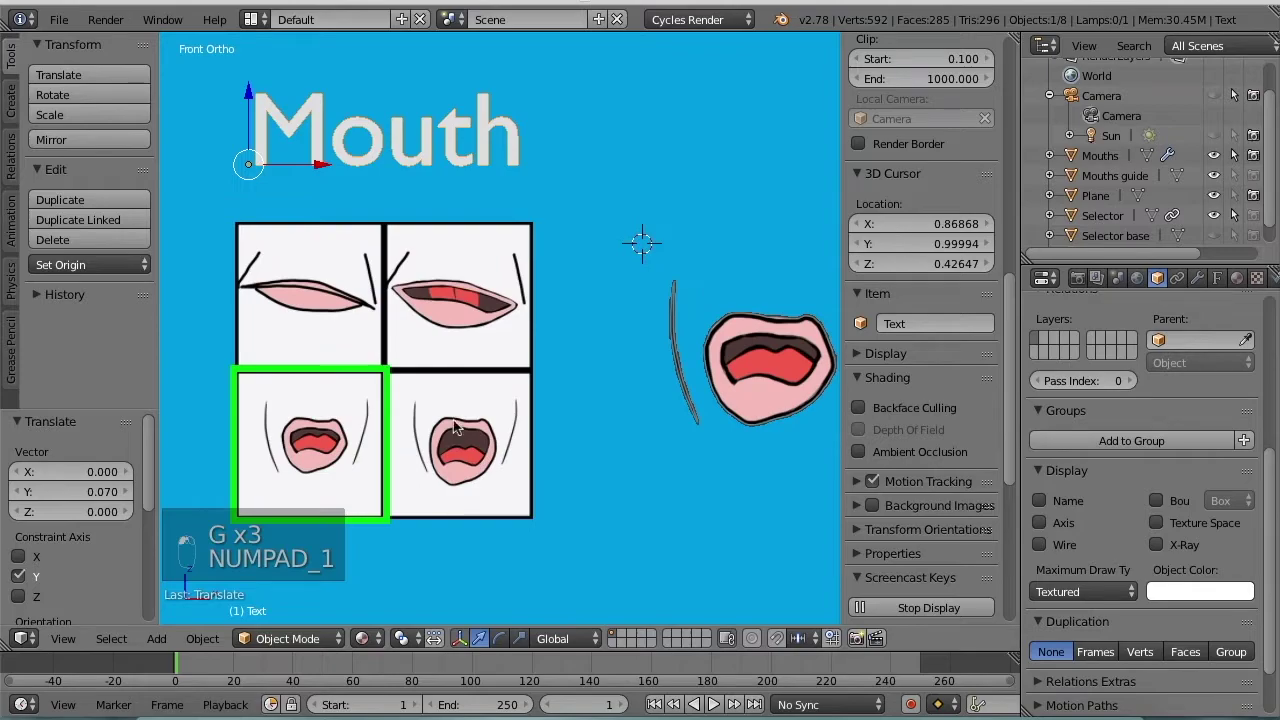
pyautogui.press('g')
pyautogui.click(458, 414)
pyautogui.moveTo(458, 414); pyautogui.dragTo(478, 451)
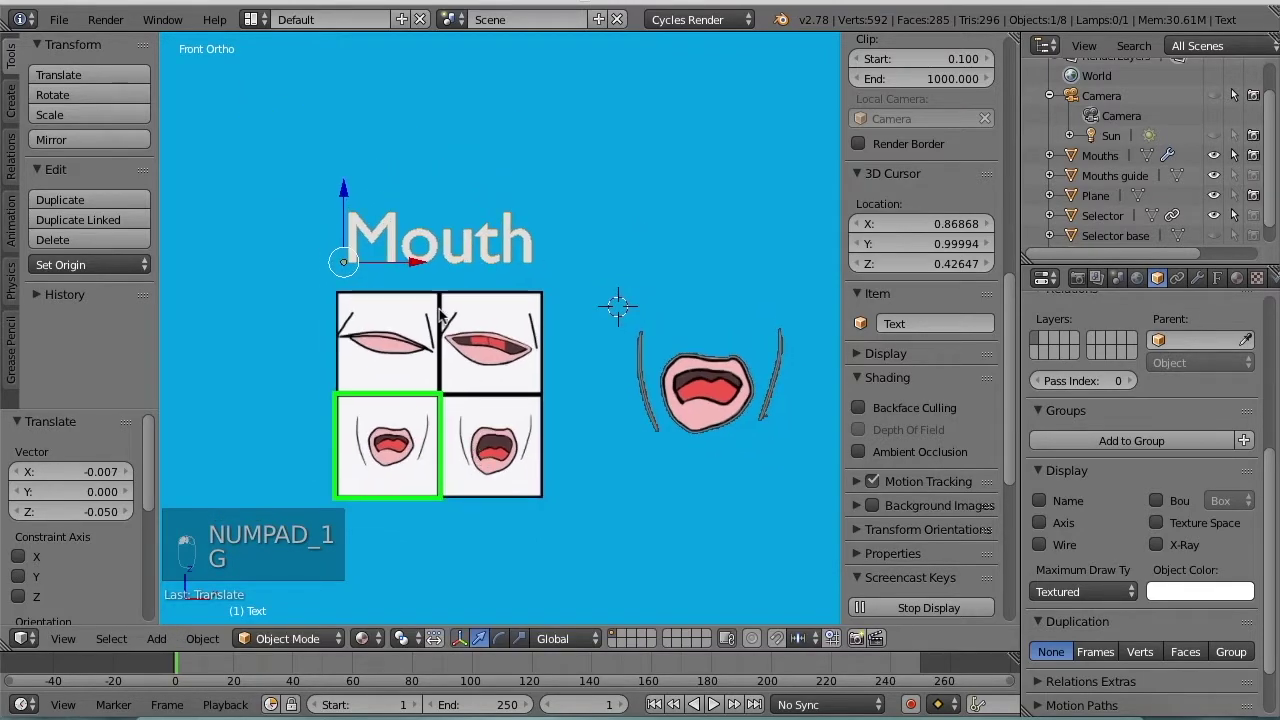
pyautogui.click(465, 265)
# - Convert the Mouth text to a mesh from curve via the search menu
pyautogui.press('space')
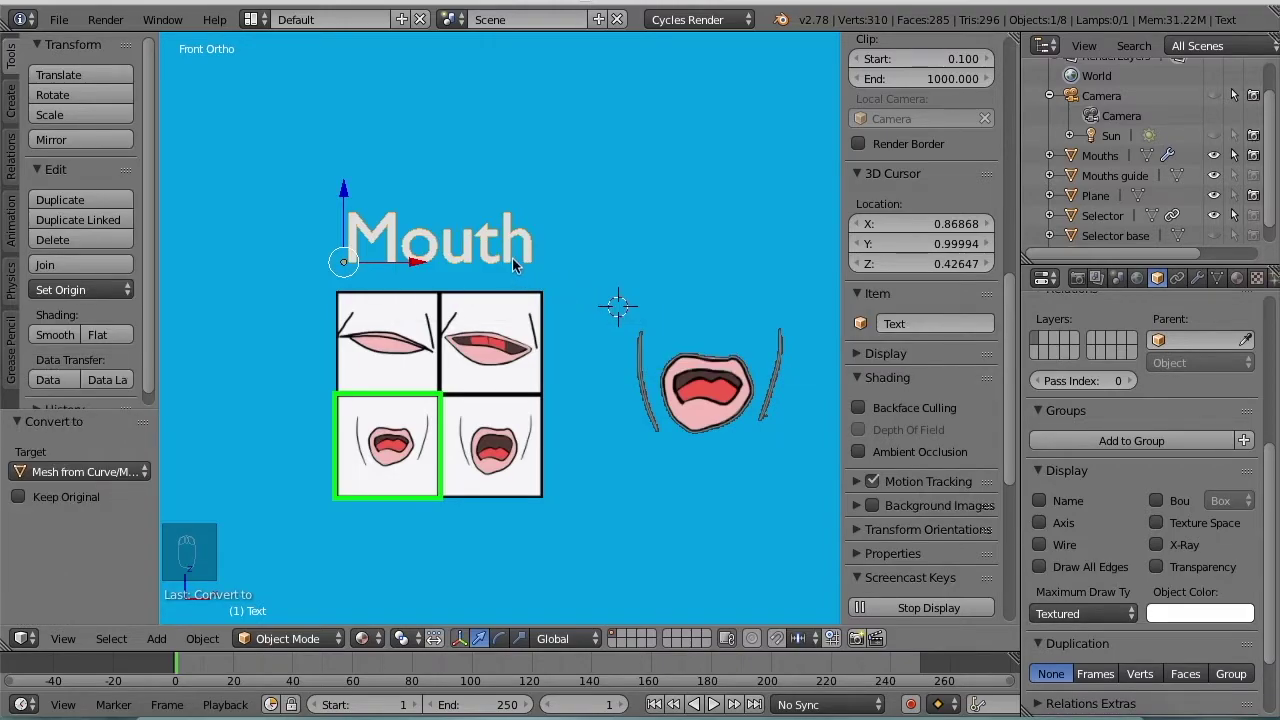
pyautogui.moveTo(511, 264); pyautogui.dragTo(1037, 411)
pyautogui.moveTo(1238, 285); pyautogui.dragTo(1169, 192)
# - Set the Mouth text's Object Color to bright green in the Object properties
pyautogui.moveTo(1169, 192); pyautogui.dragTo(1120, 221)
pyautogui.moveTo(1120, 221); pyautogui.dragTo(1110, 227)
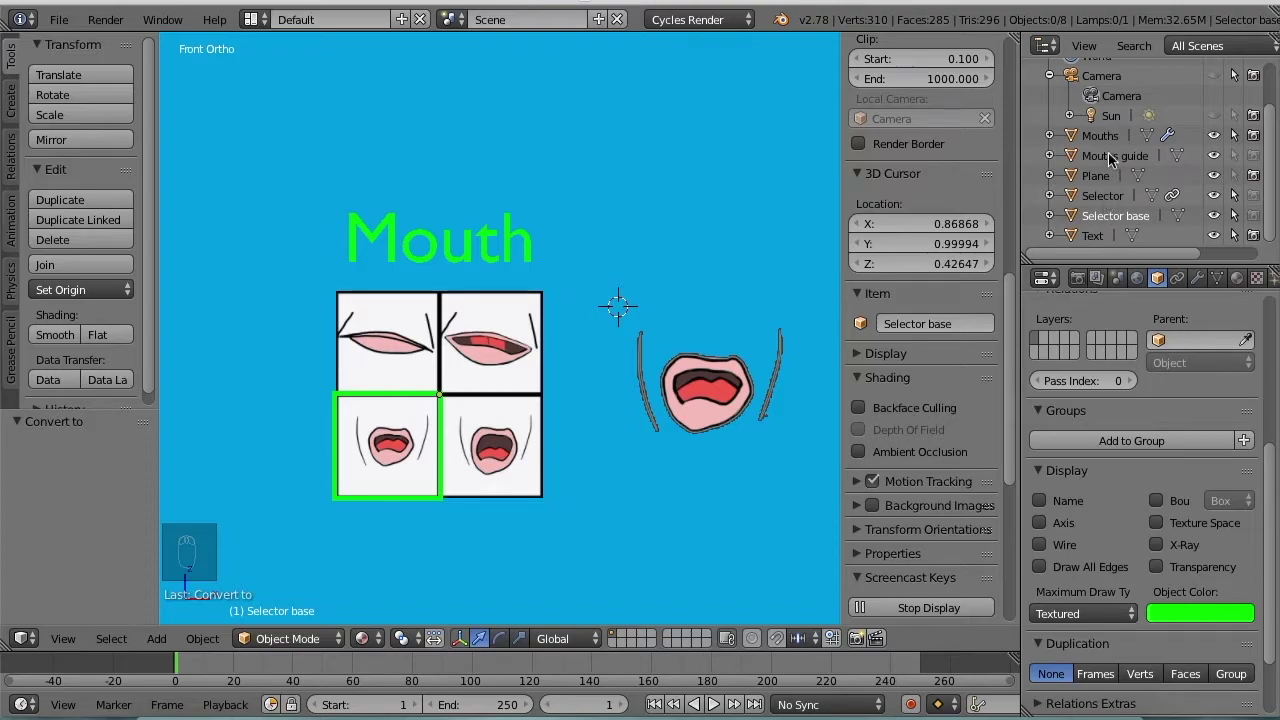
pyautogui.moveTo(1242, 164); pyautogui.dragTo(1166, 176)
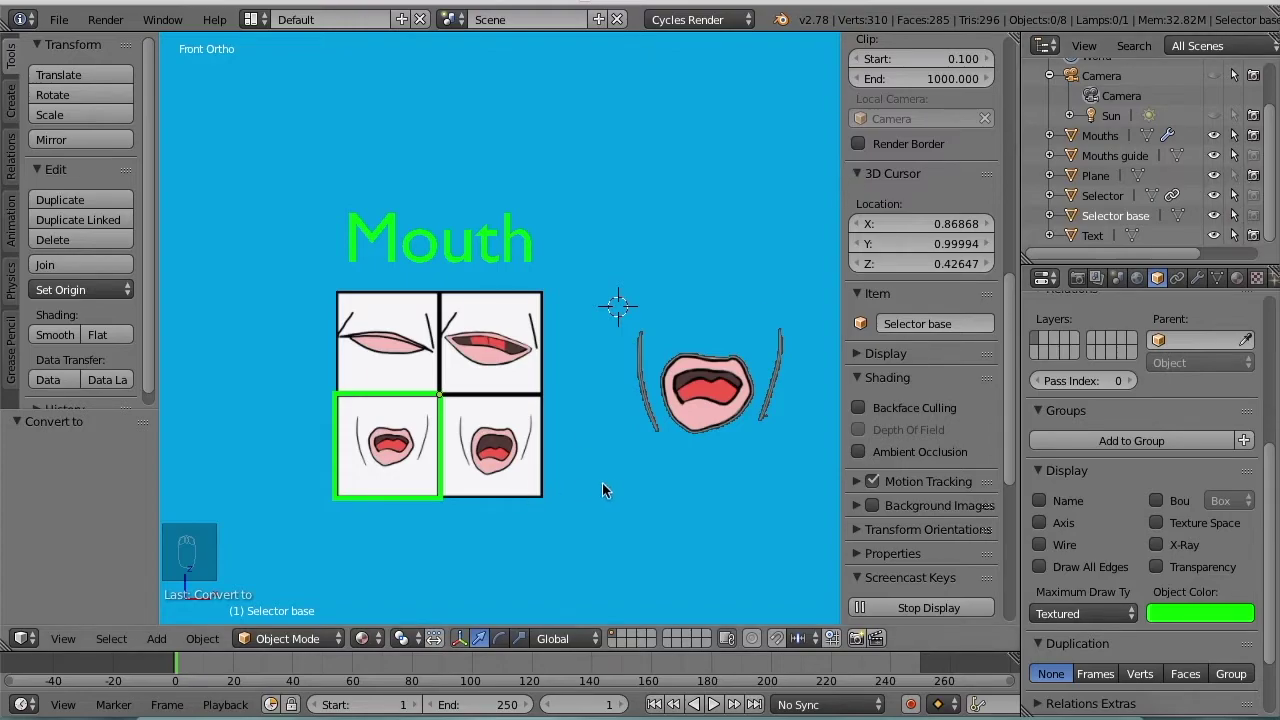
# - In wireframe, box-select the guide, selector and base, adding the Mouth text last
pyautogui.press('z')
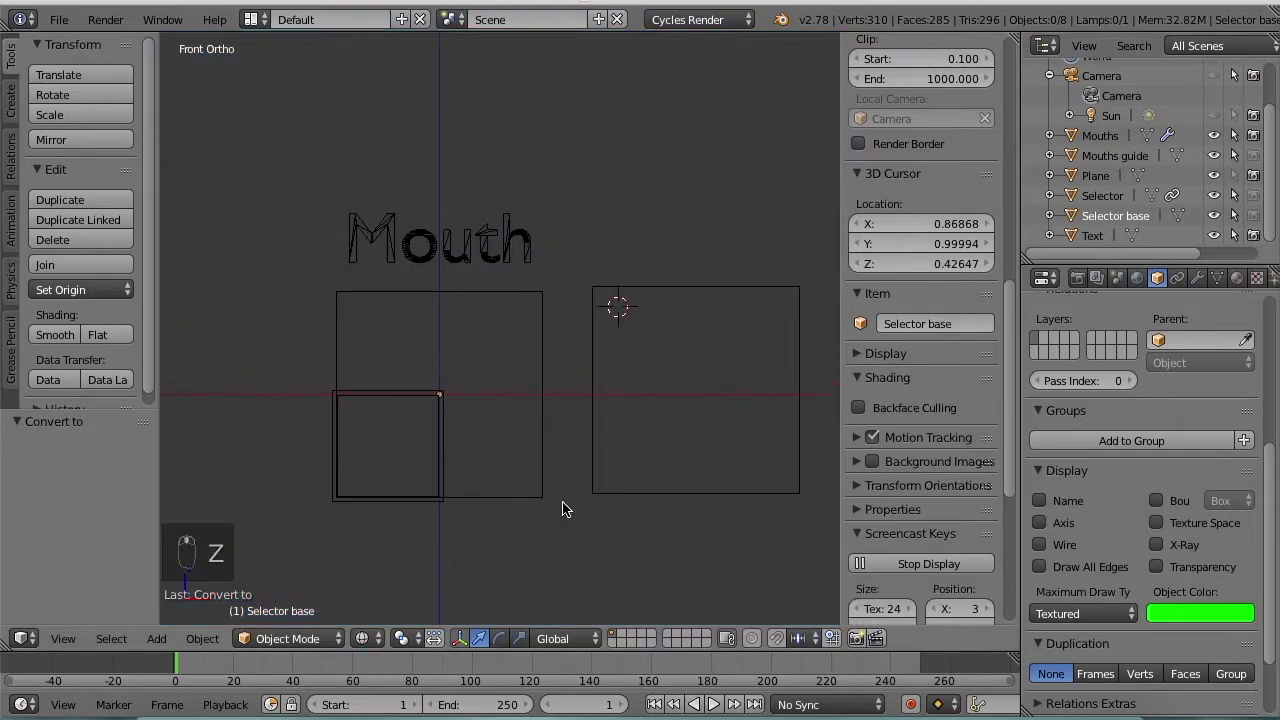
pyautogui.press('b')
pyautogui.click(585, 558)
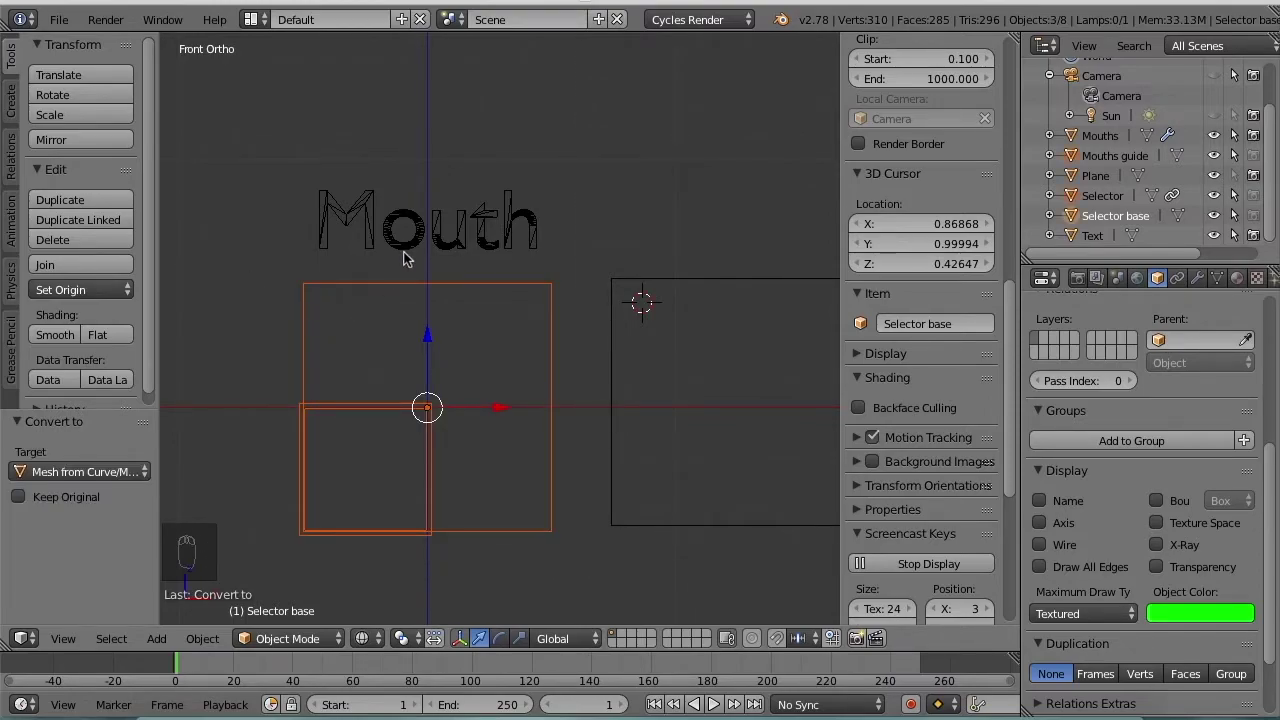
pyautogui.rightClick(408, 259)
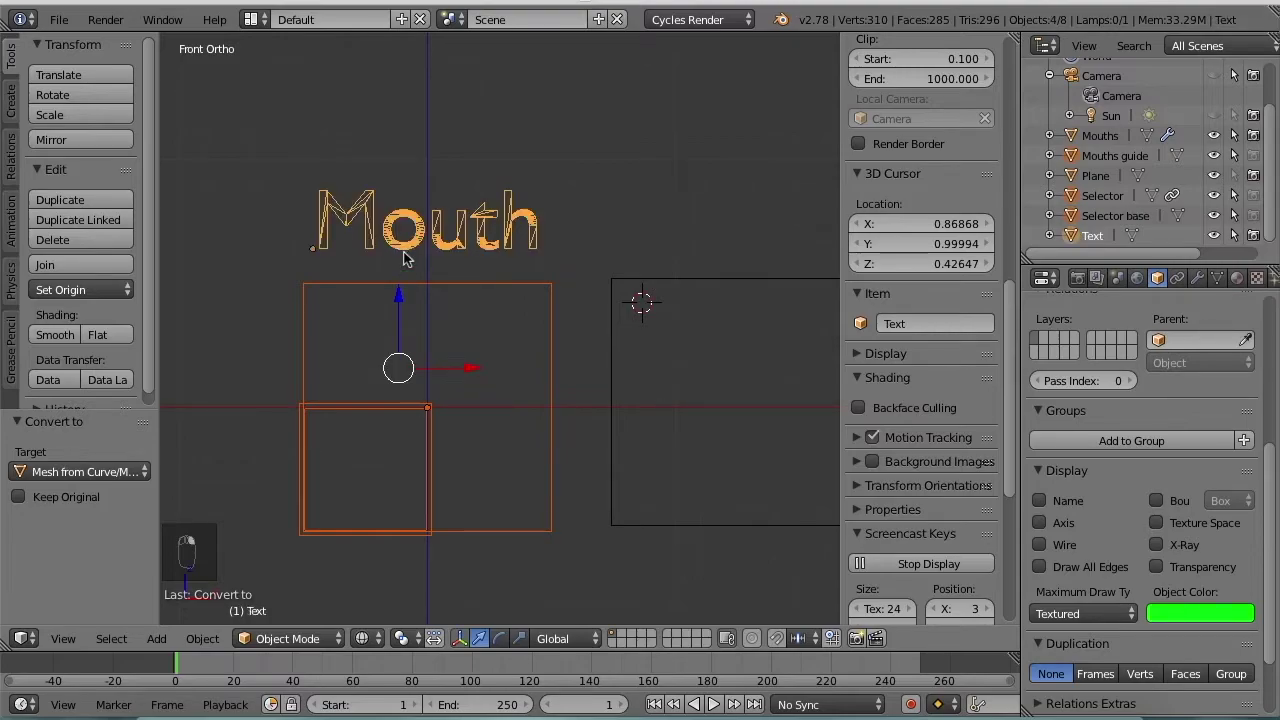
# - Parent the guide, selector and base to the Mouth text with Ctrl+P Object
pyautogui.press('ctrl+p')
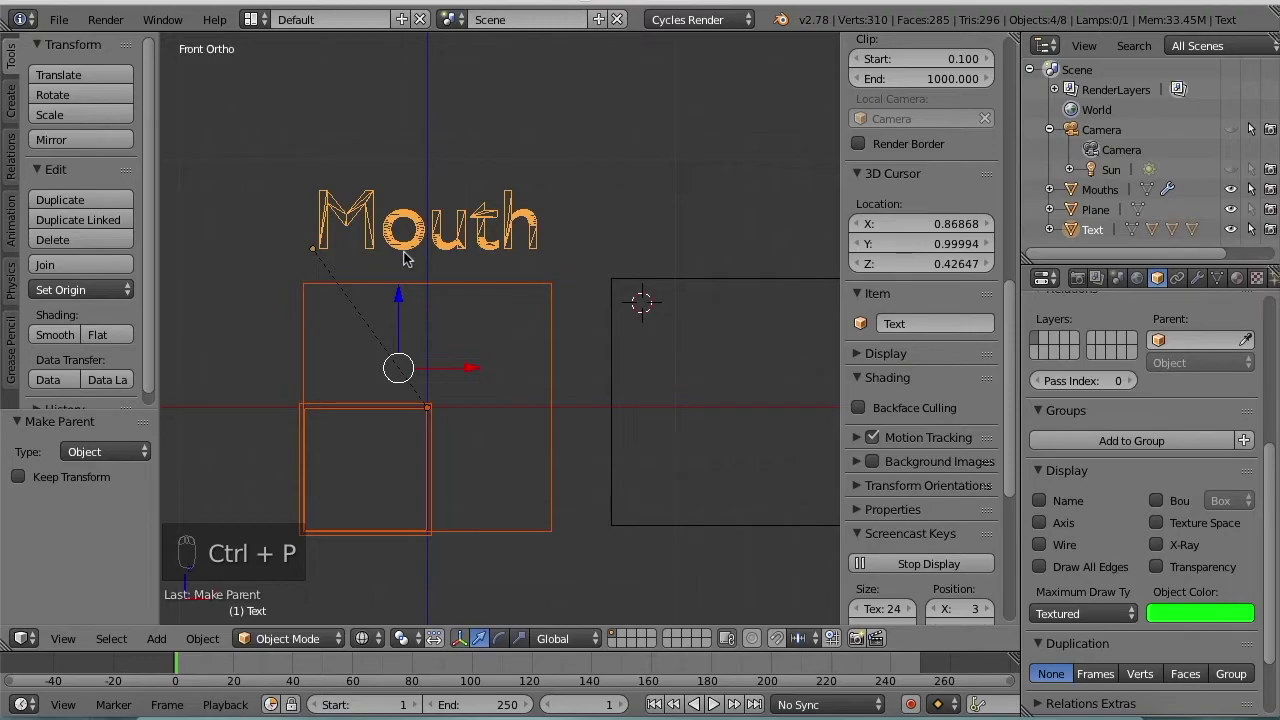
pyautogui.moveTo(623, 195); pyautogui.dragTo(438, 576)
pyautogui.click(374, 638)
pyautogui.moveTo(412, 255); pyautogui.dragTo(1104, 233)
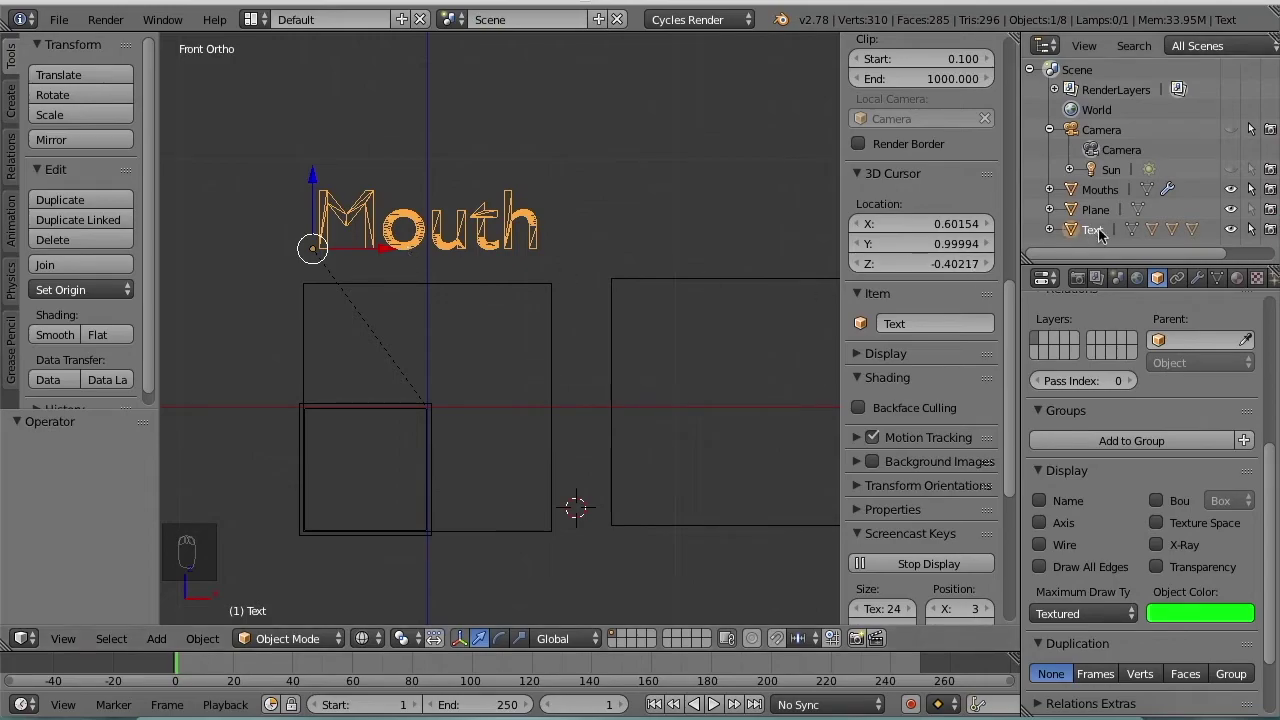
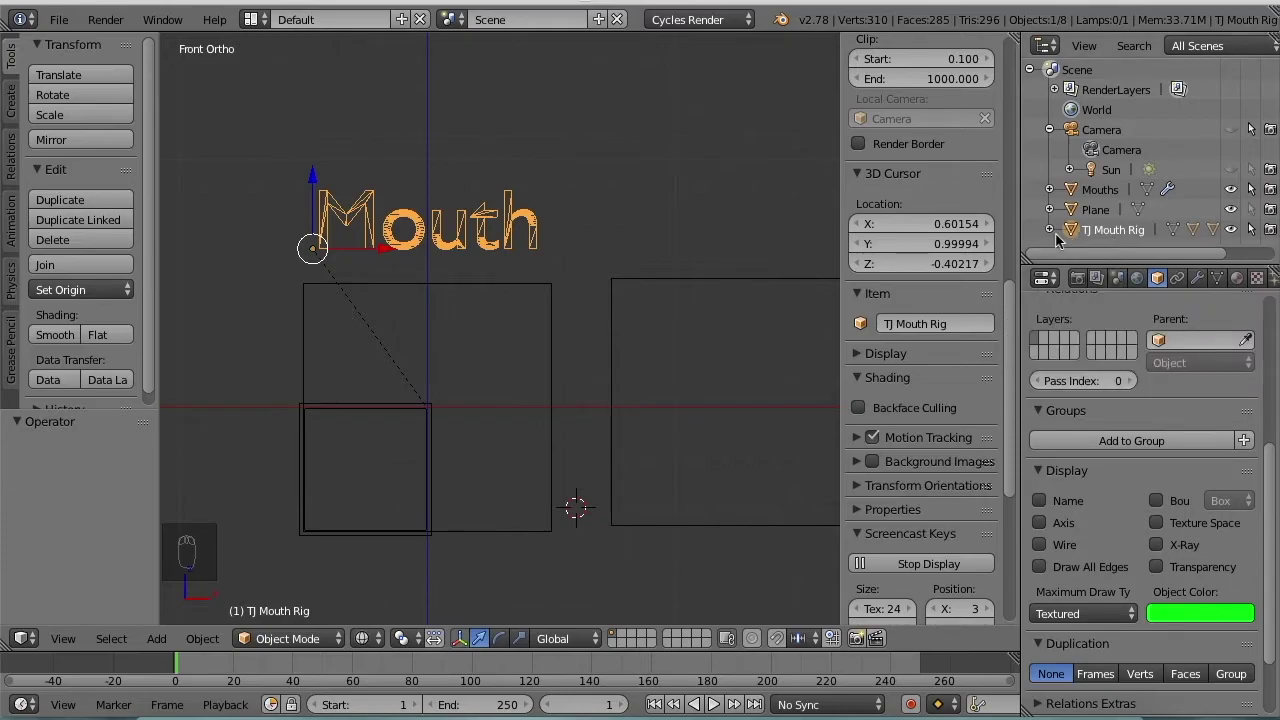
# - Expand TJ Mouth Rig in the Outliner to show Mouths guide, Selector and Selector base under it
pyautogui.moveTo(1058, 237); pyautogui.dragTo(1126, 165)
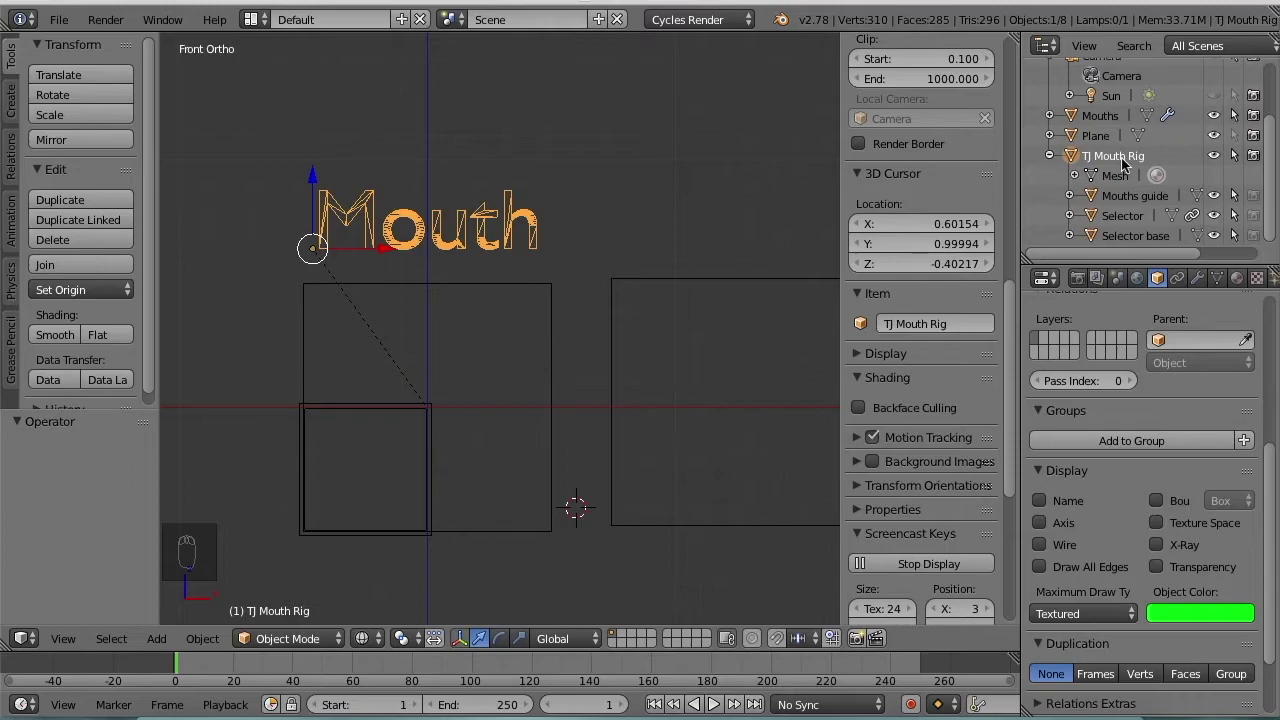
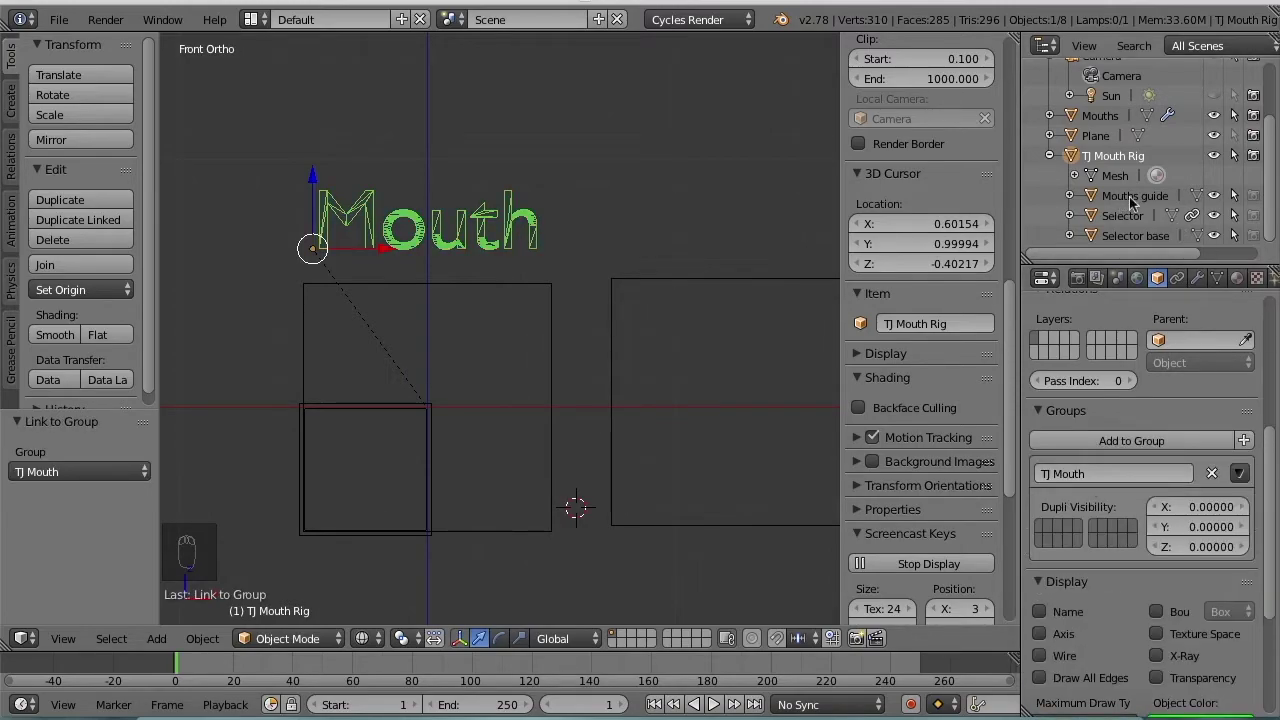
# - Create the TJ Mouth group for the rig and select the Mouths object
pyautogui.moveTo(1134, 204); pyautogui.dragTo(1095, 483)
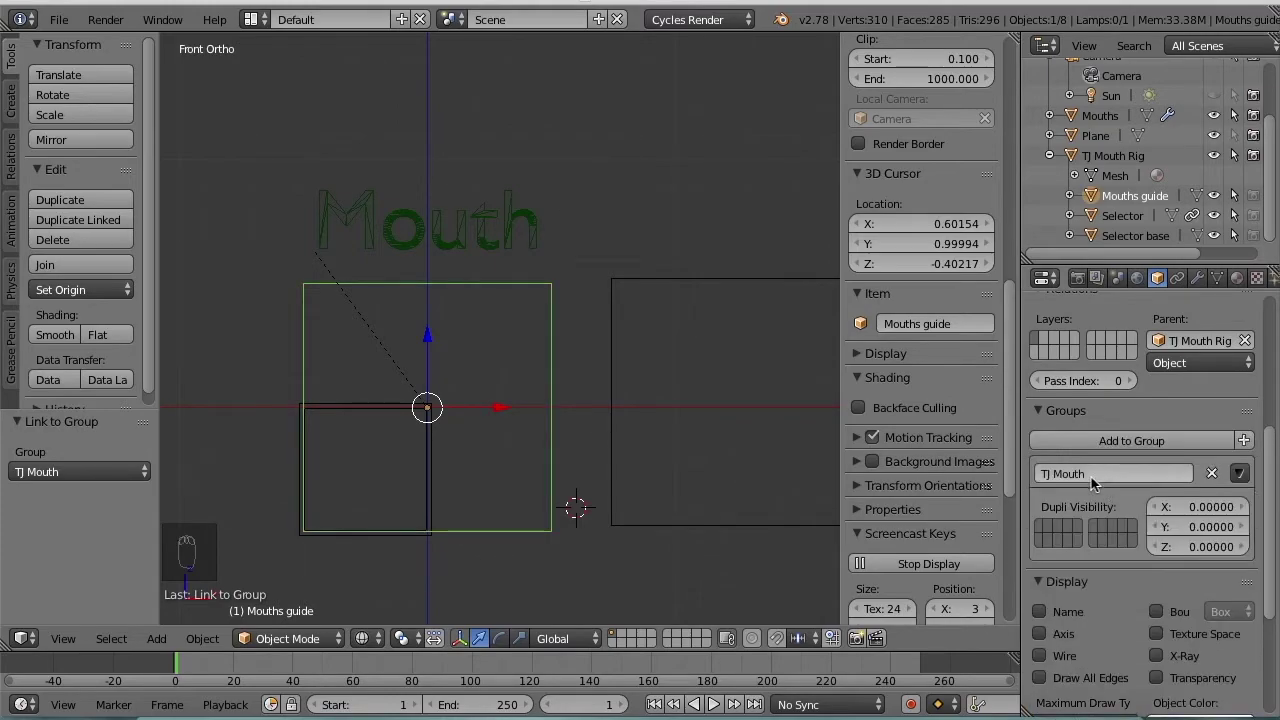
pyautogui.moveTo(1133, 227); pyautogui.dragTo(1157, 231)
pyautogui.click(1157, 231)
# - Add the Mouths object to the TJ Mouth group in Object properties
pyautogui.moveTo(758, 293); pyautogui.dragTo(1099, 125)
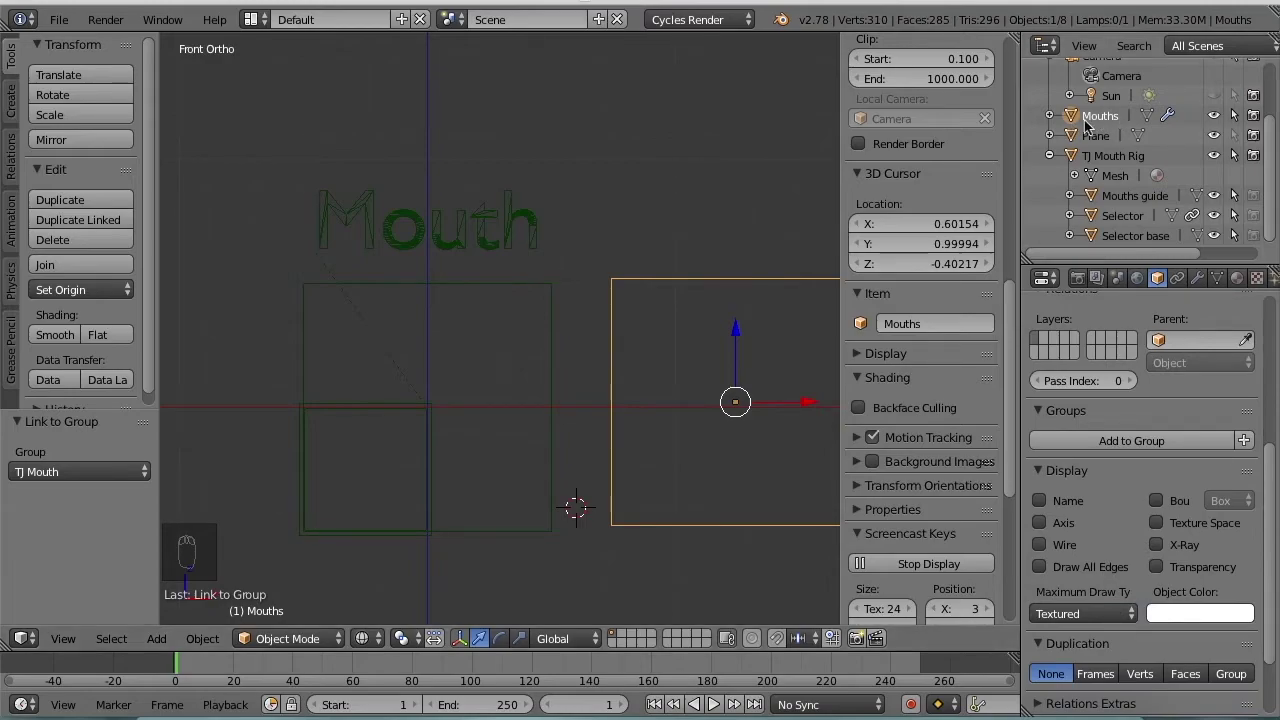
pyautogui.moveTo(1130, 447); pyautogui.dragTo(270, 253)
pyautogui.moveTo(371, 650); pyautogui.dragTo(460, 260)
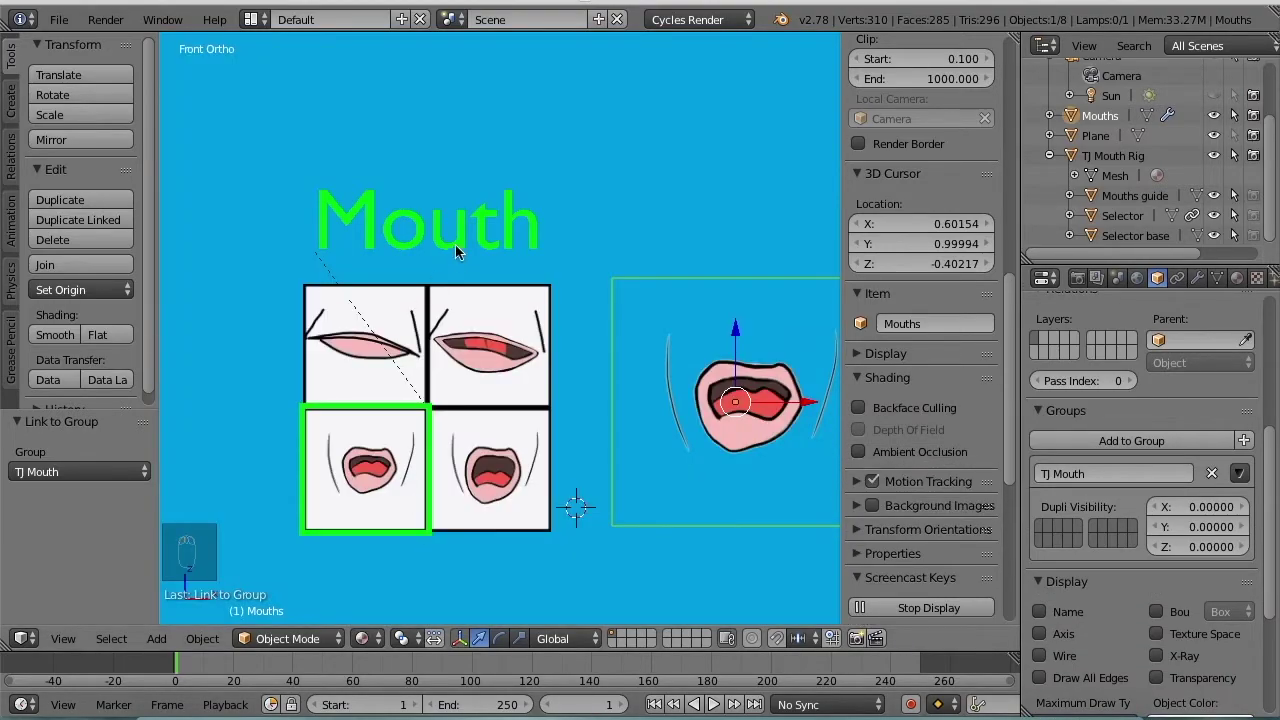
# - Move the whole TJ Mouth Rig to confirm its parts travel together
pyautogui.moveTo(460, 252); pyautogui.dragTo(525, 193)
pyautogui.press('g')
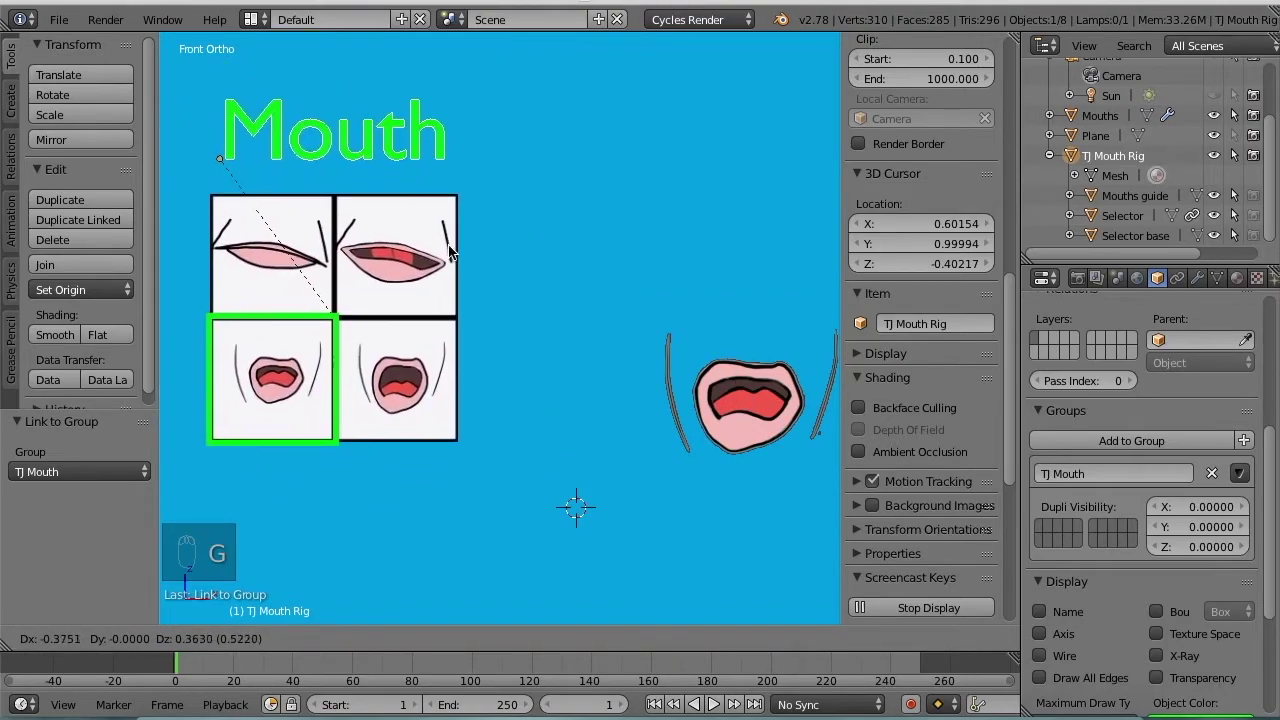
pyautogui.moveTo(465, 243); pyautogui.dragTo(342, 325)
pyautogui.moveTo(342, 325); pyautogui.dragTo(342, 325)
pyautogui.rightClick(342, 325)
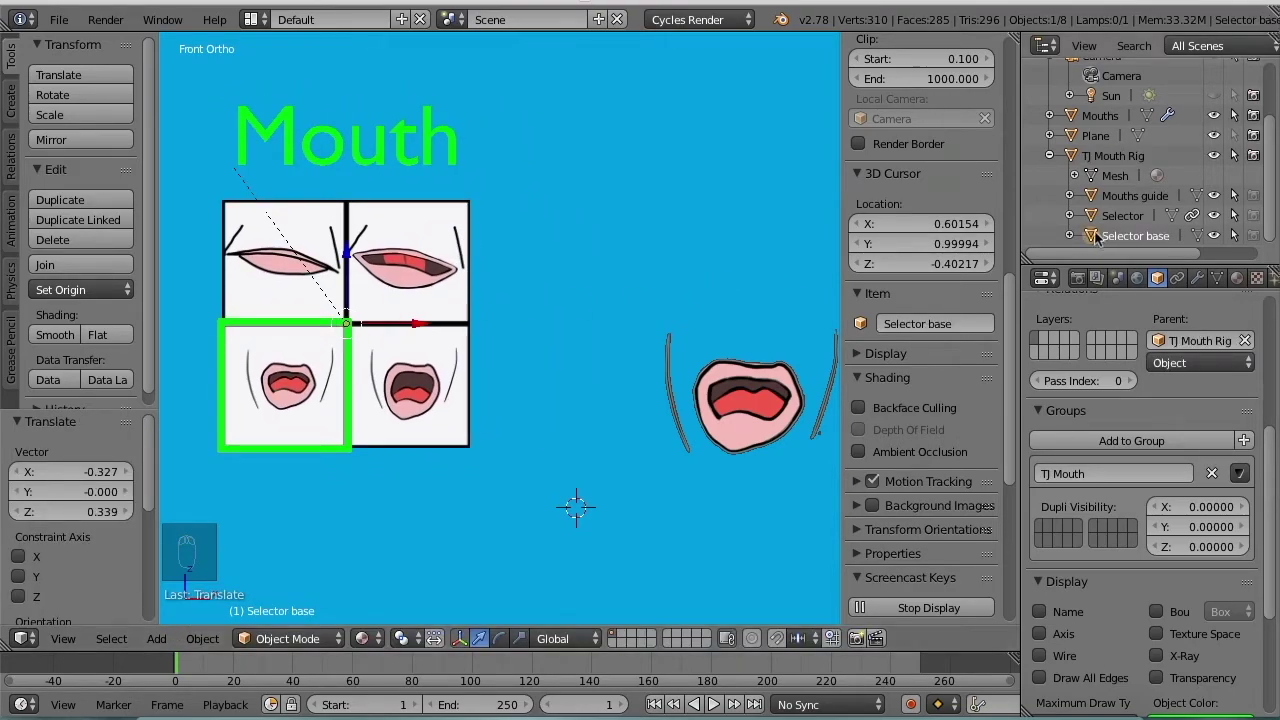
# - Adjust the selector base in the Outliner and move the rig again as one unit
pyautogui.moveTo(1214, 244); pyautogui.dragTo(1233, 245)
pyautogui.moveTo(1233, 245); pyautogui.dragTo(1132, 208)
pyautogui.moveTo(1132, 208); pyautogui.dragTo(1237, 205)
pyautogui.moveTo(1241, 206); pyautogui.dragTo(420, 167)
pyautogui.moveTo(420, 167); pyautogui.dragTo(495, 184)
pyautogui.press('g')
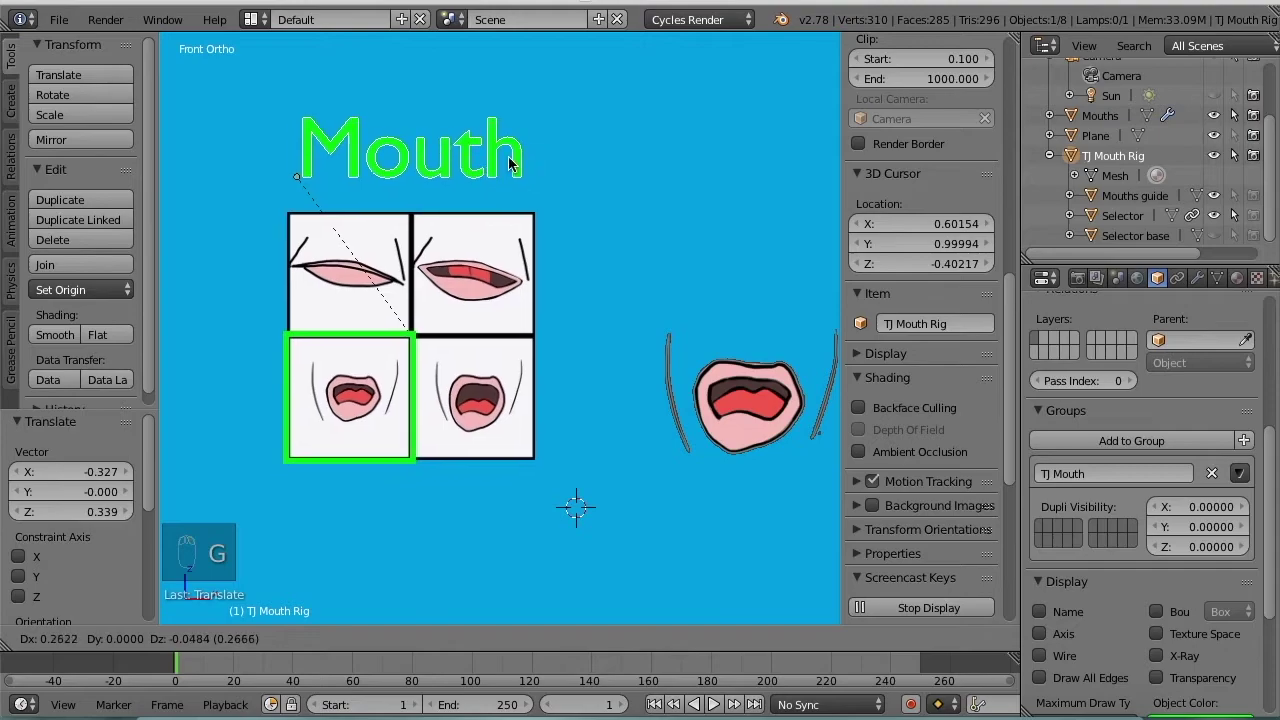
pyautogui.moveTo(498, 190); pyautogui.dragTo(353, 102)
# - Move the Selector across the grid and drop it on the lower-right mouth image
pyautogui.moveTo(380, 344); pyautogui.dragTo(360, 209)
pyautogui.press('g')
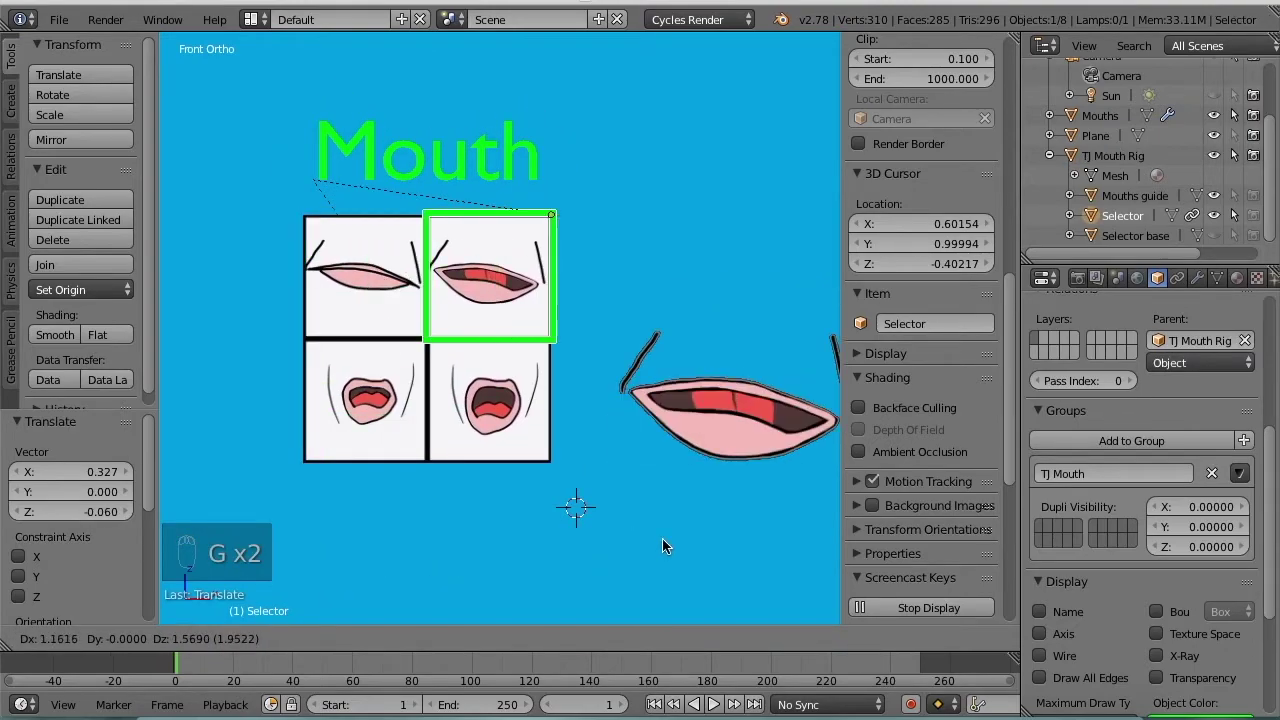
pyautogui.click(675, 167)
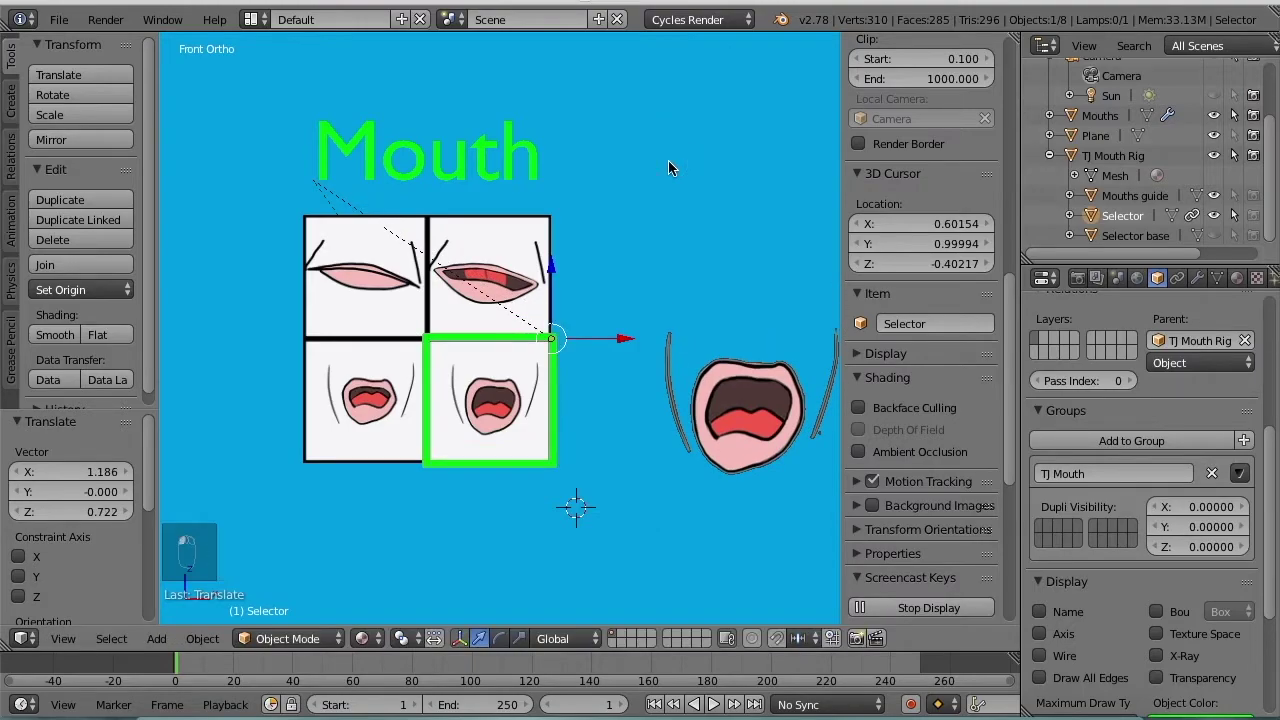